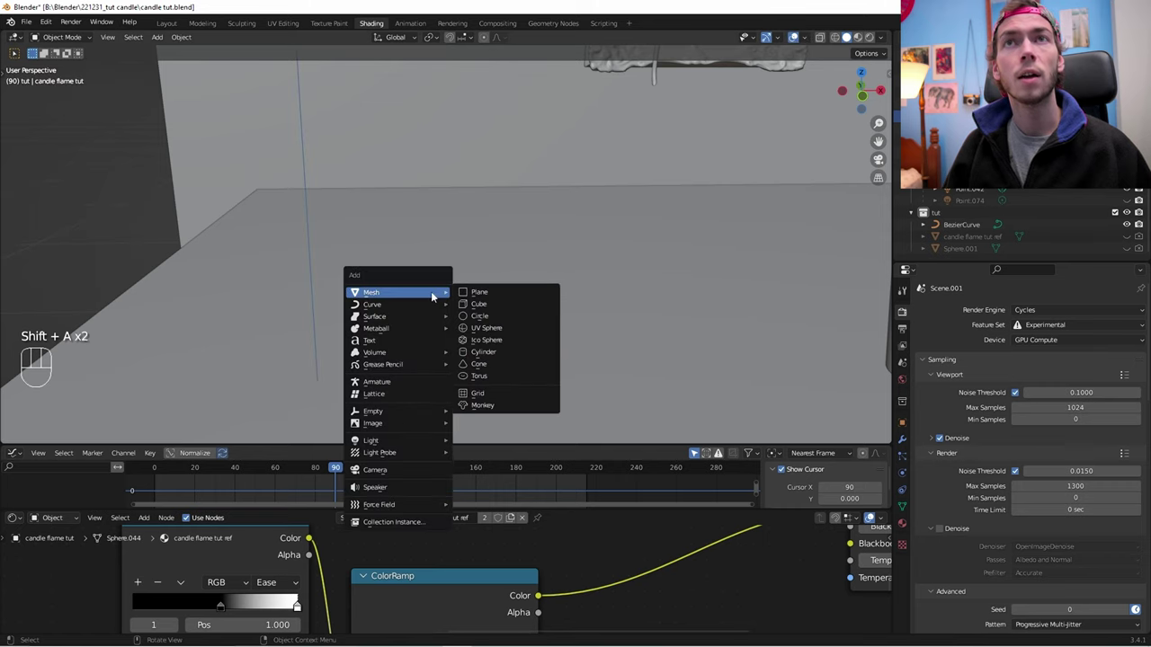
Step: Add a UV sphere, move it beside the candle, and isolate it in front view
{"action": "key", "text": "shift+a"}
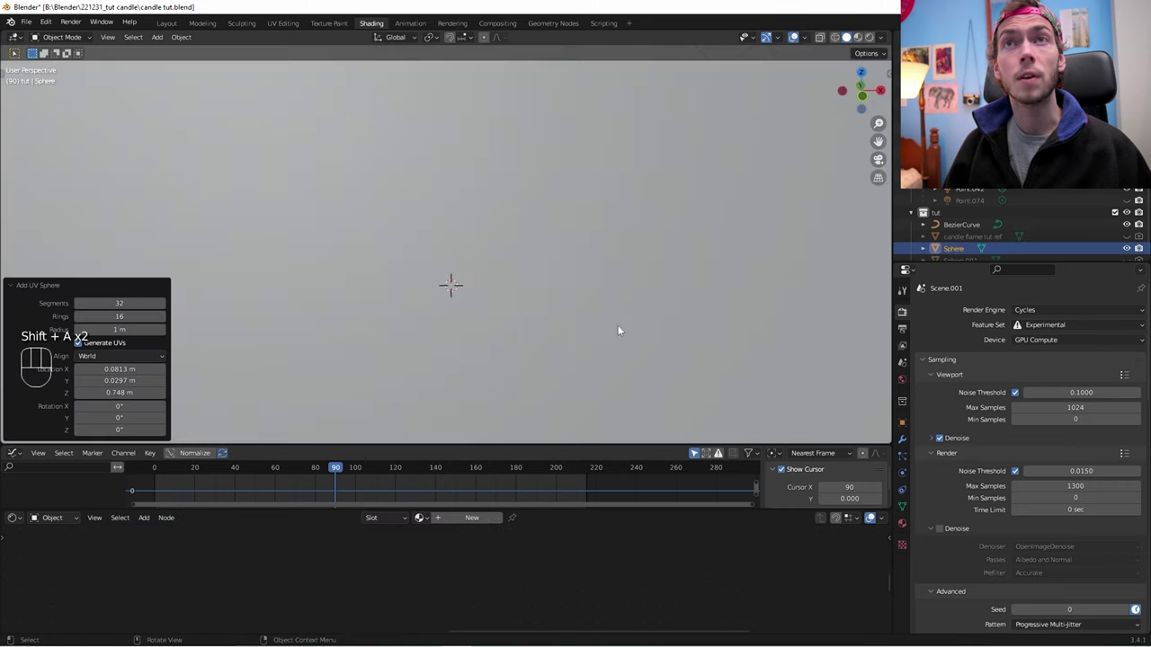
{"action": "key", "text": "s"}
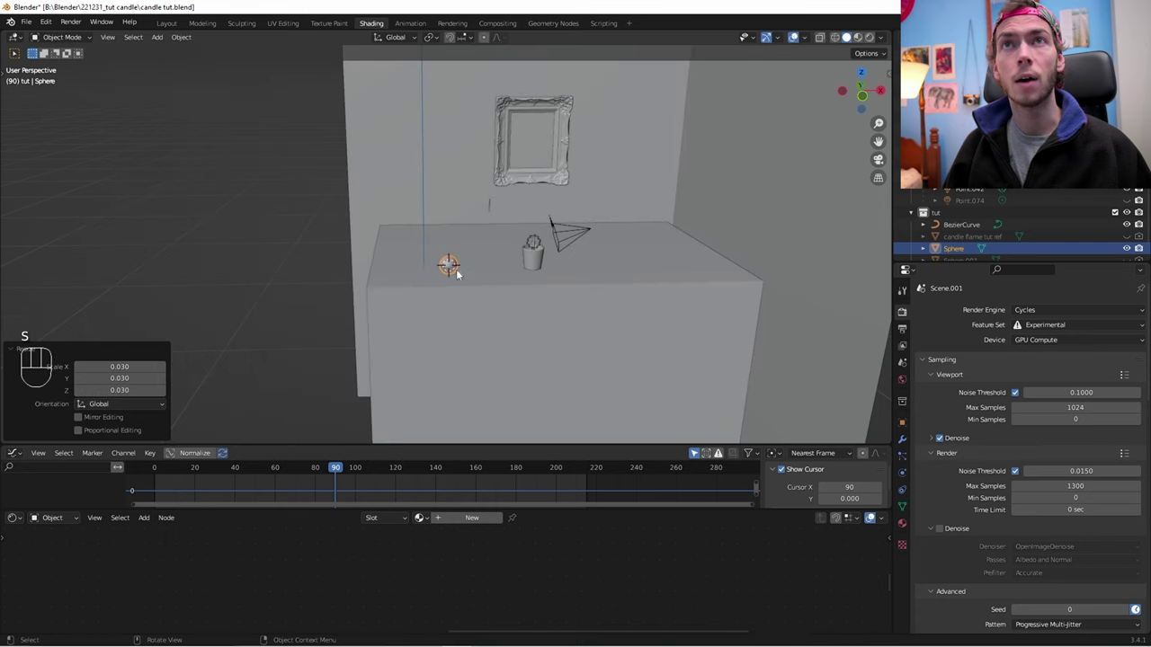
{"action": "key", "text": "s"}
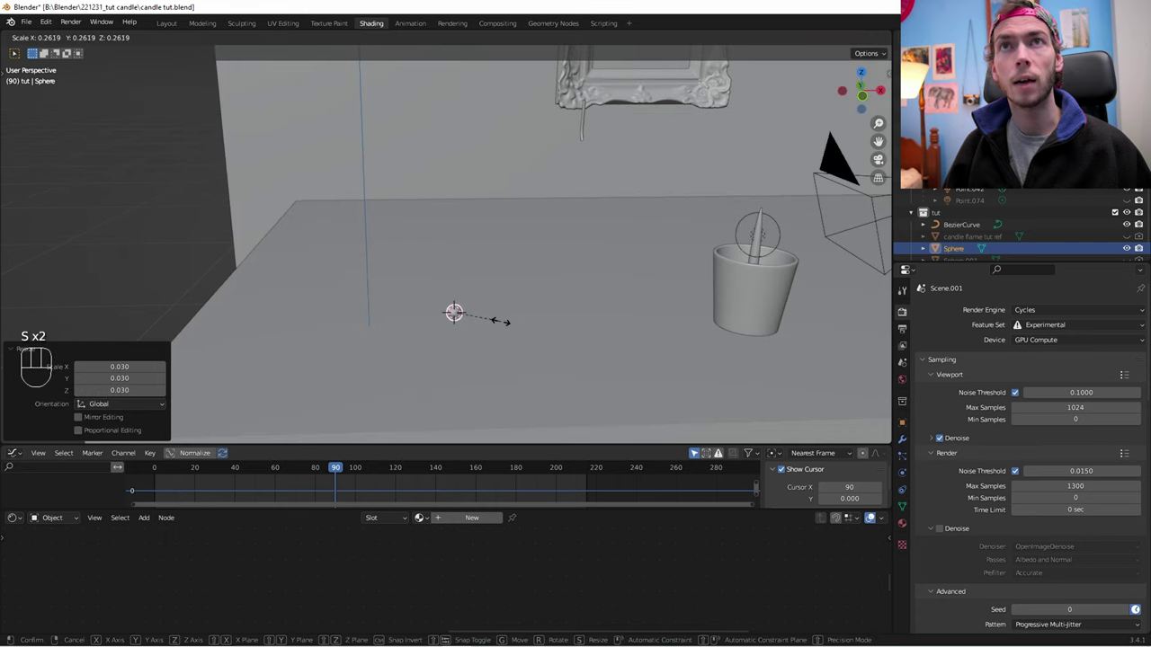
{"action": "left_click_drag", "start_coordinate": [510, 288], "coordinate": [517, 336]}
{"action": "key", "text": "g"}
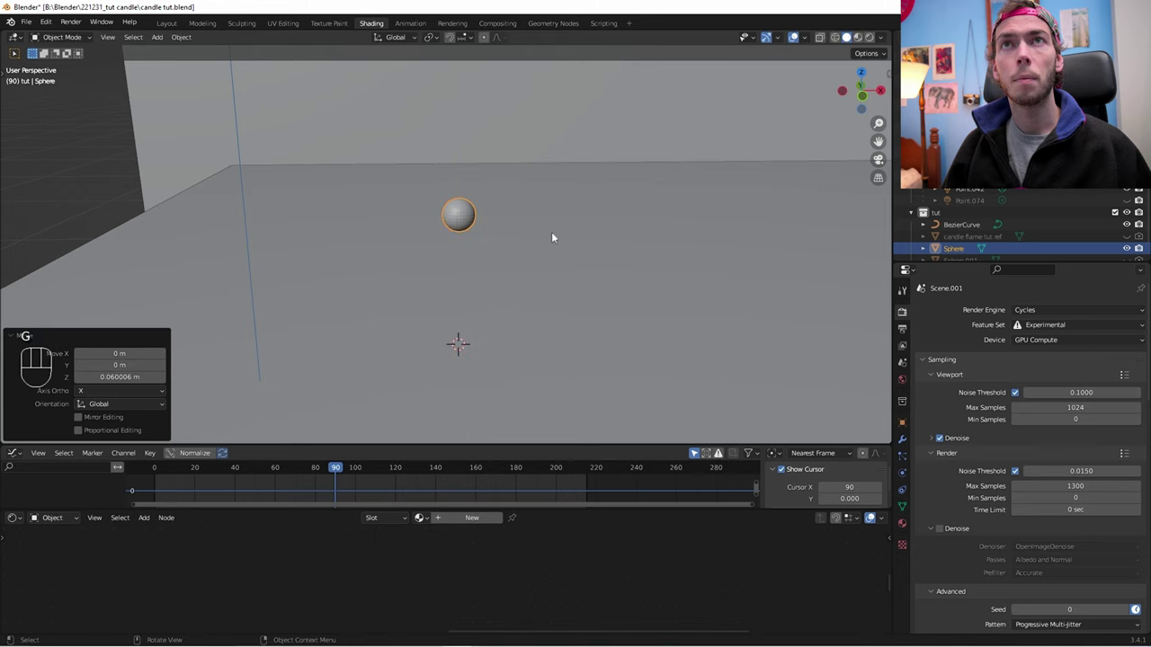
{"action": "key", "text": "s"}
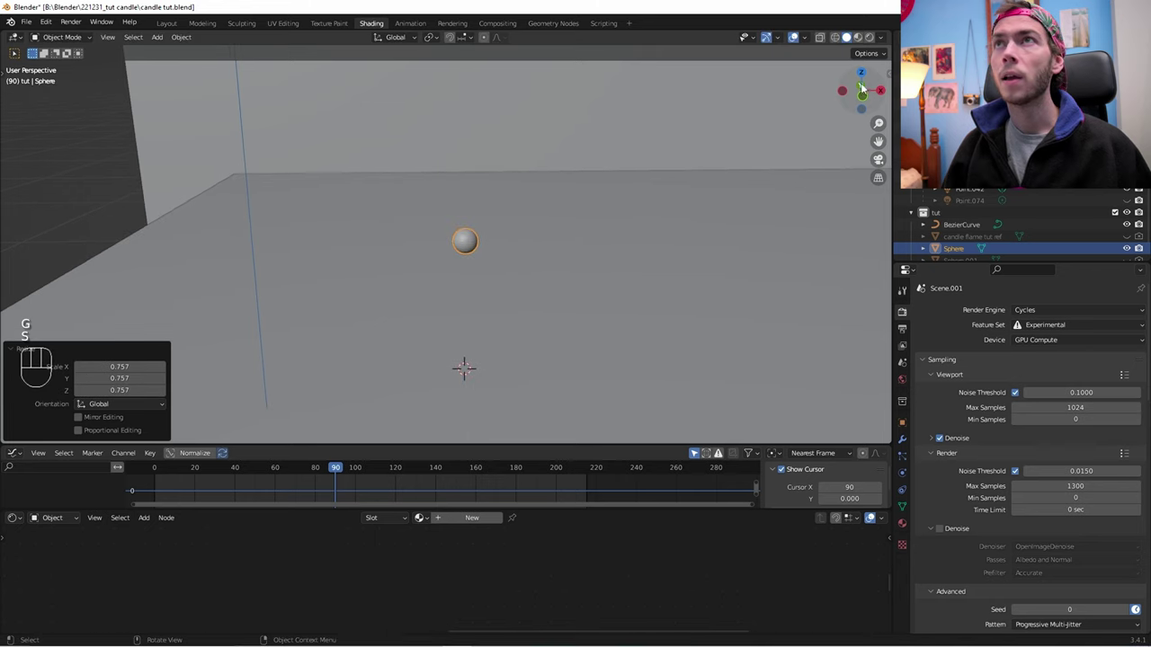
Step: In Edit Mode with X-ray, scale vertex rows with proportional falloff into a pointed flame tip
{"action": "middle_click", "coordinate": [523, 200]}
{"action": "key", "text": "Tab"}
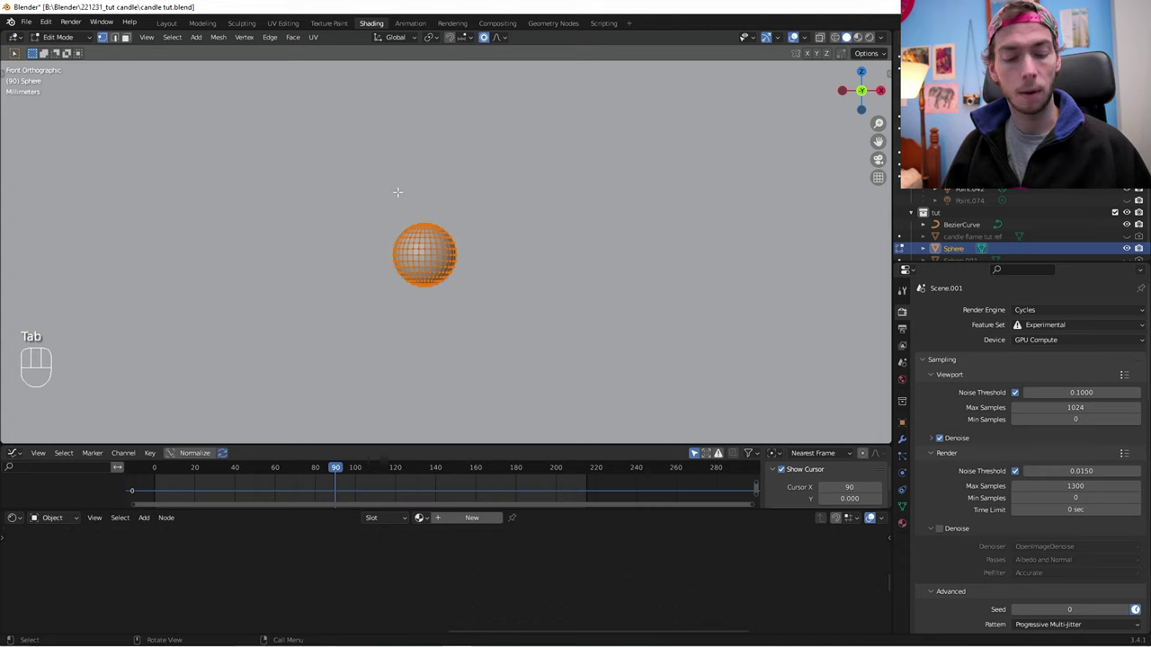
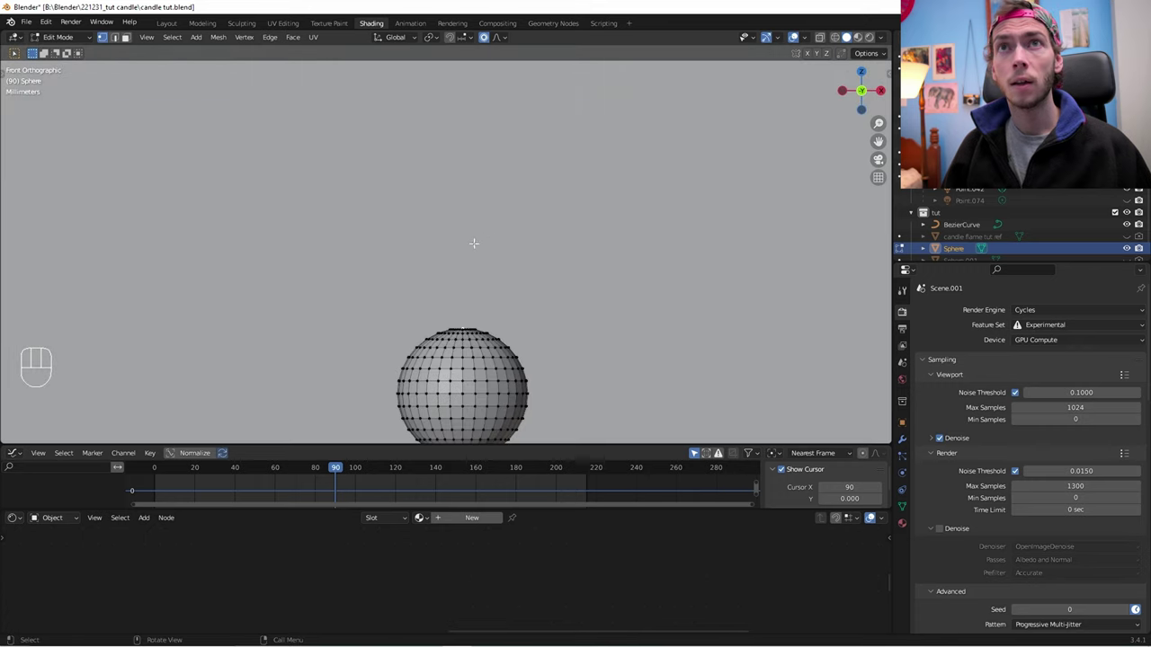
{"action": "left_click", "coordinate": [489, 43]}
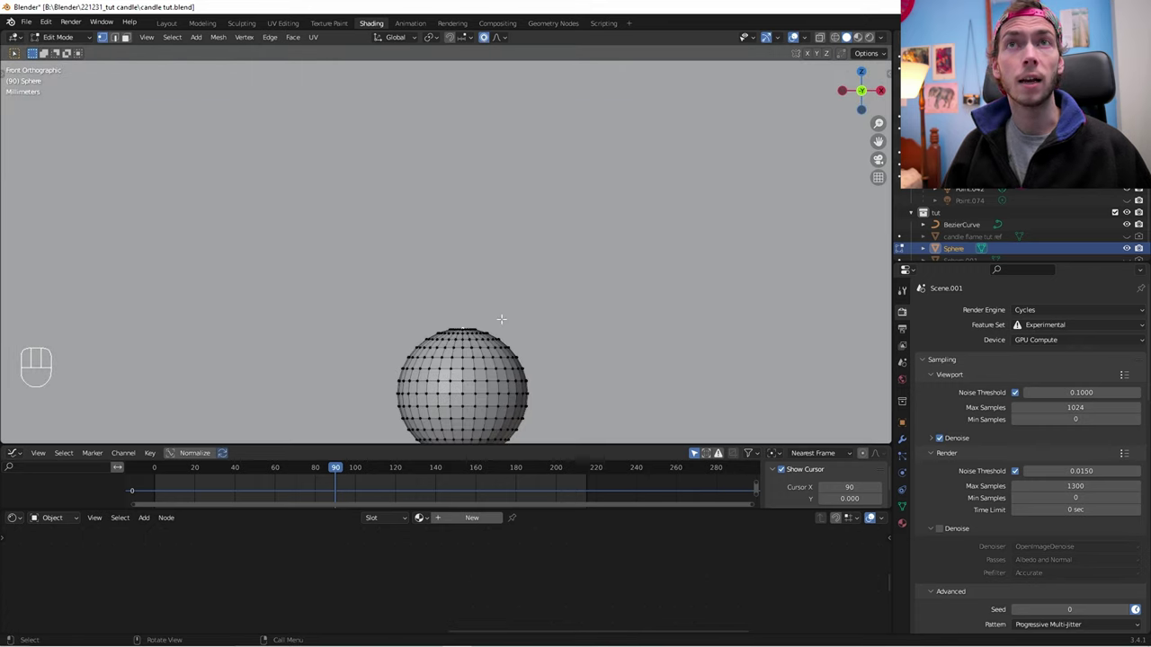
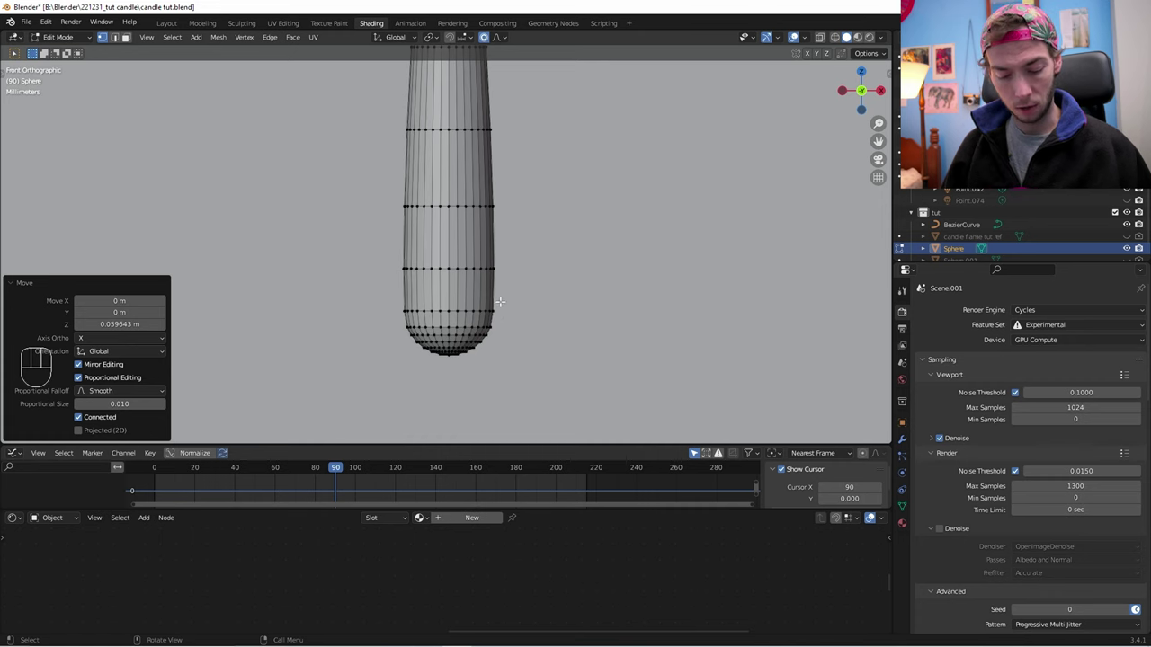
{"action": "key", "text": "alt+z"}
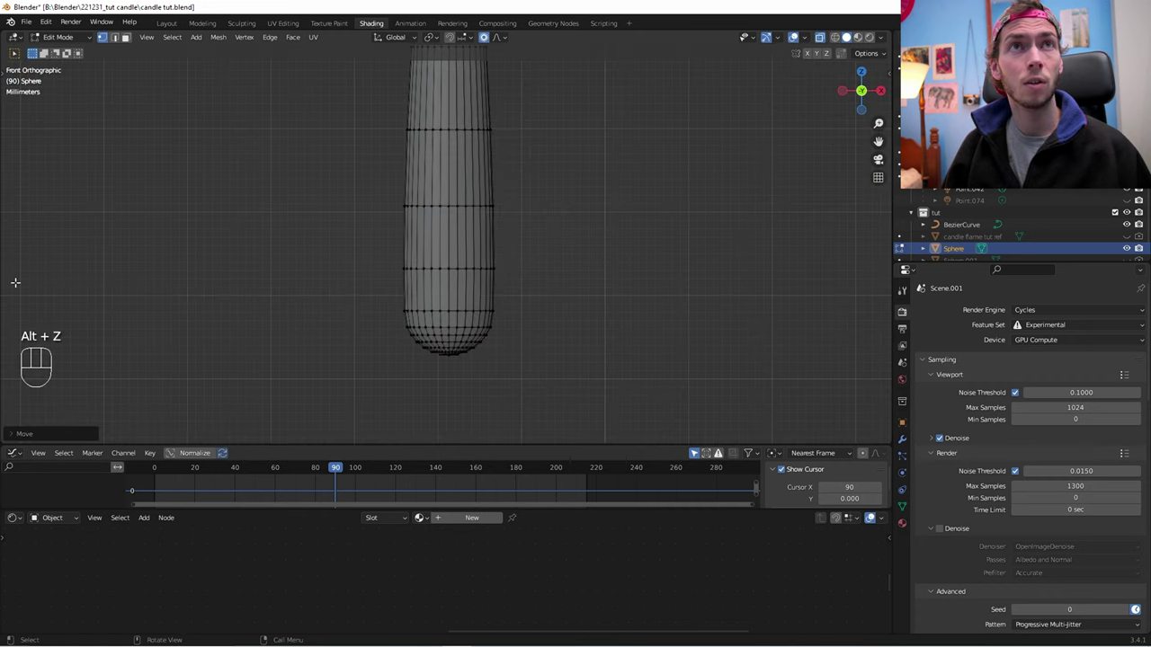
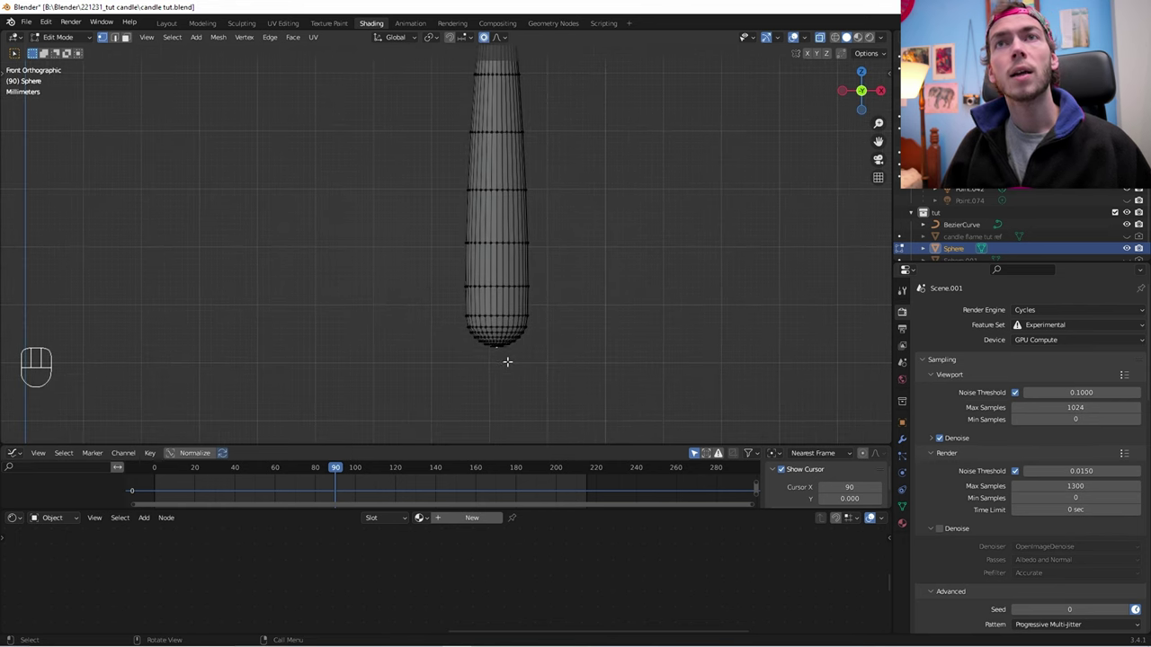
{"action": "key", "text": "g"}
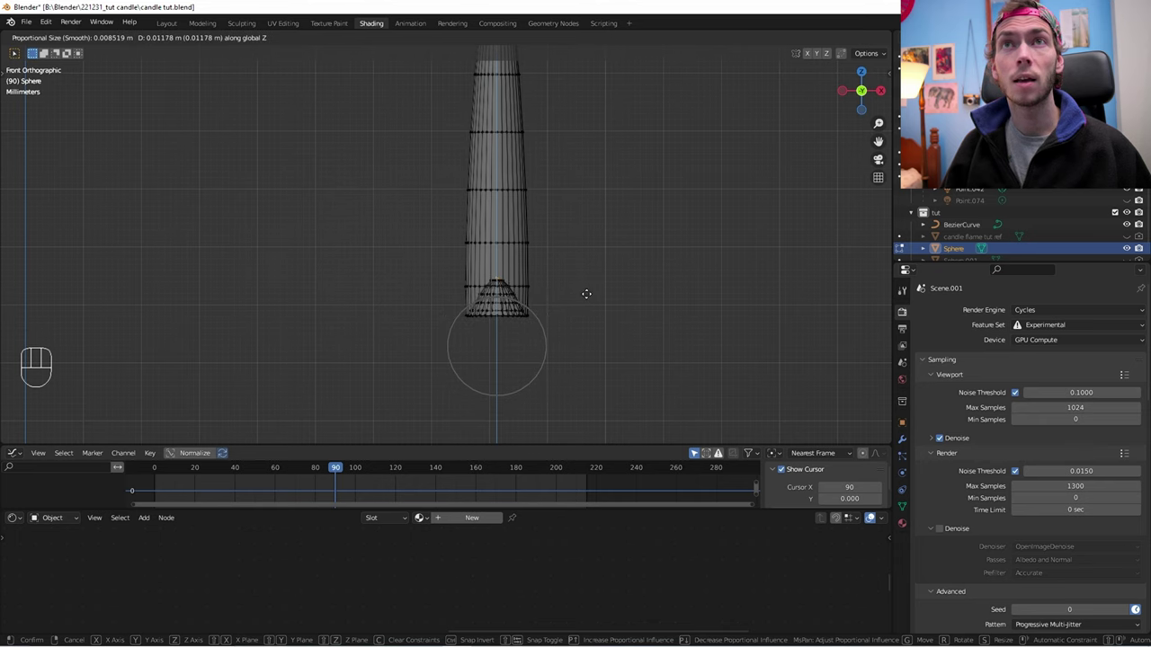
{"action": "left_click_drag", "start_coordinate": [555, 266], "coordinate": [557, 284]}
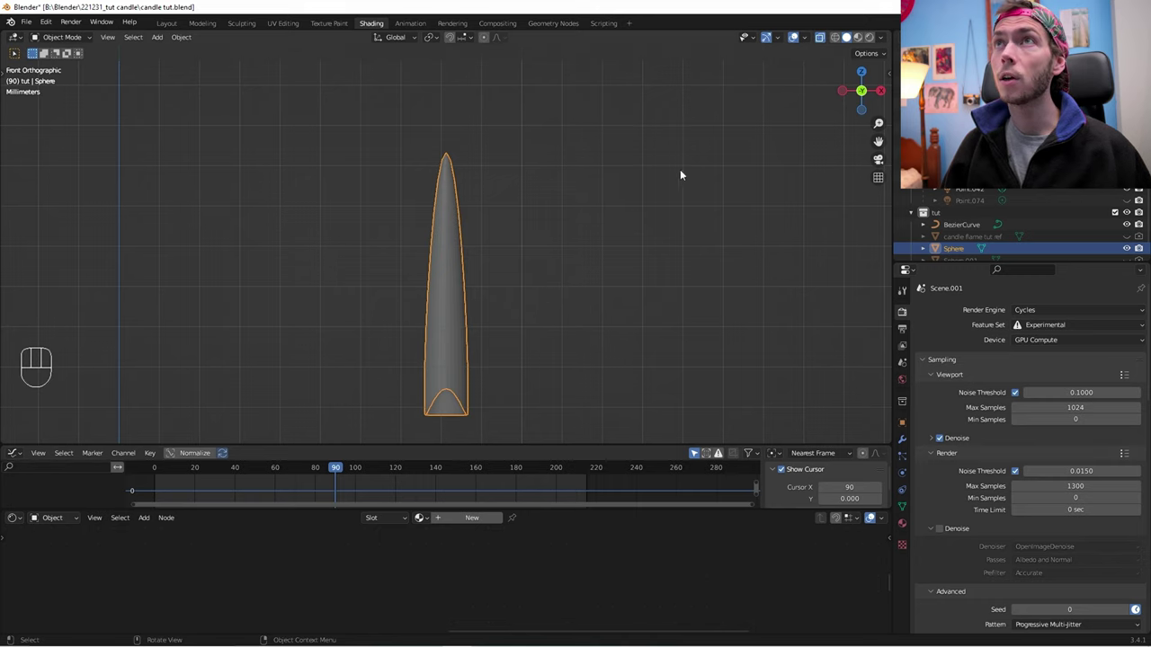
Step: Switch viewport shading to Rendered with Eevee and orbit to frame the candle
{"action": "left_click", "coordinate": [876, 41]}
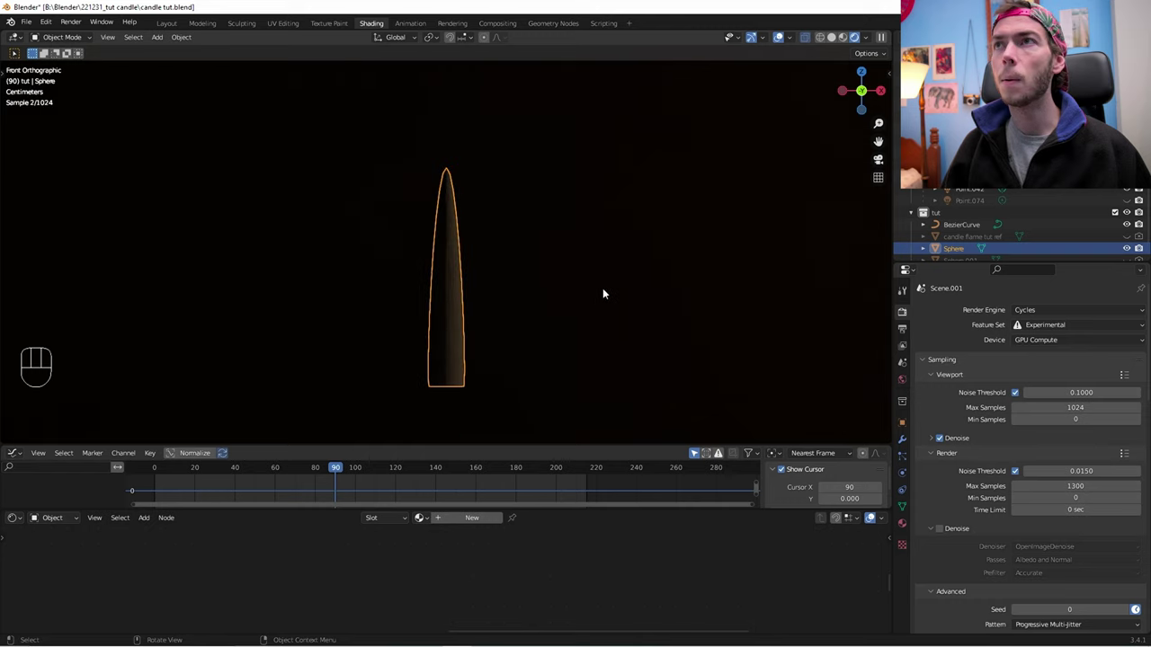
{"action": "left_click", "coordinate": [1028, 316]}
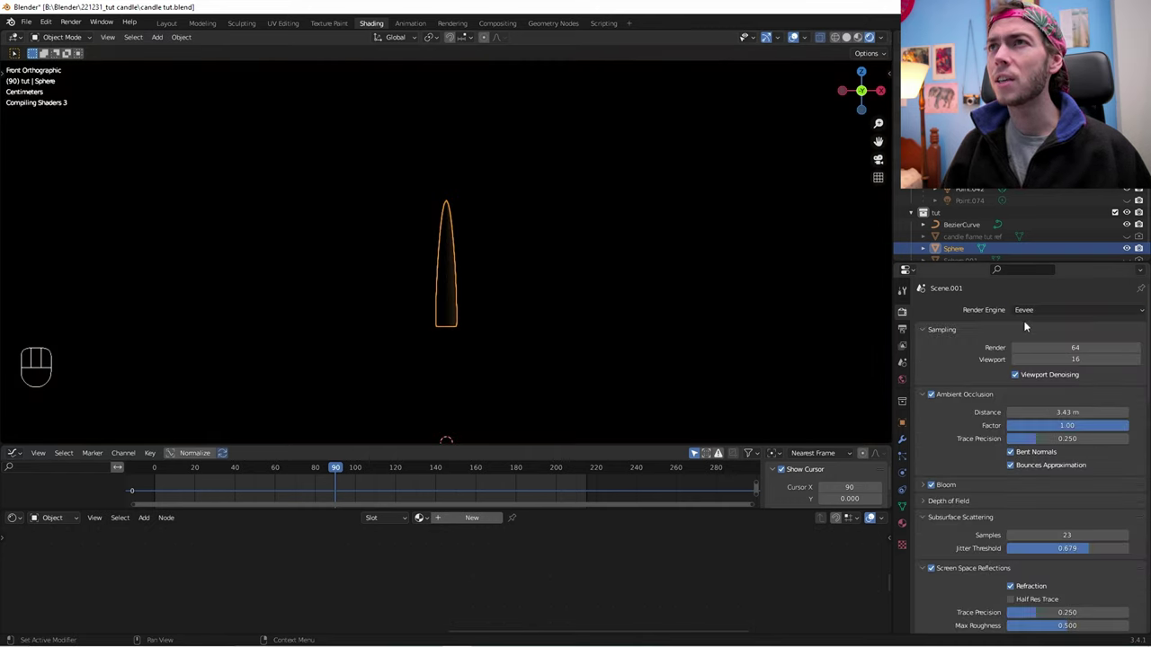
{"action": "left_click_drag", "start_coordinate": [624, 315], "coordinate": [542, 337]}
{"action": "left_click_drag", "start_coordinate": [603, 337], "coordinate": [472, 272]}
{"action": "left_click_drag", "start_coordinate": [402, 272], "coordinate": [479, 286]}
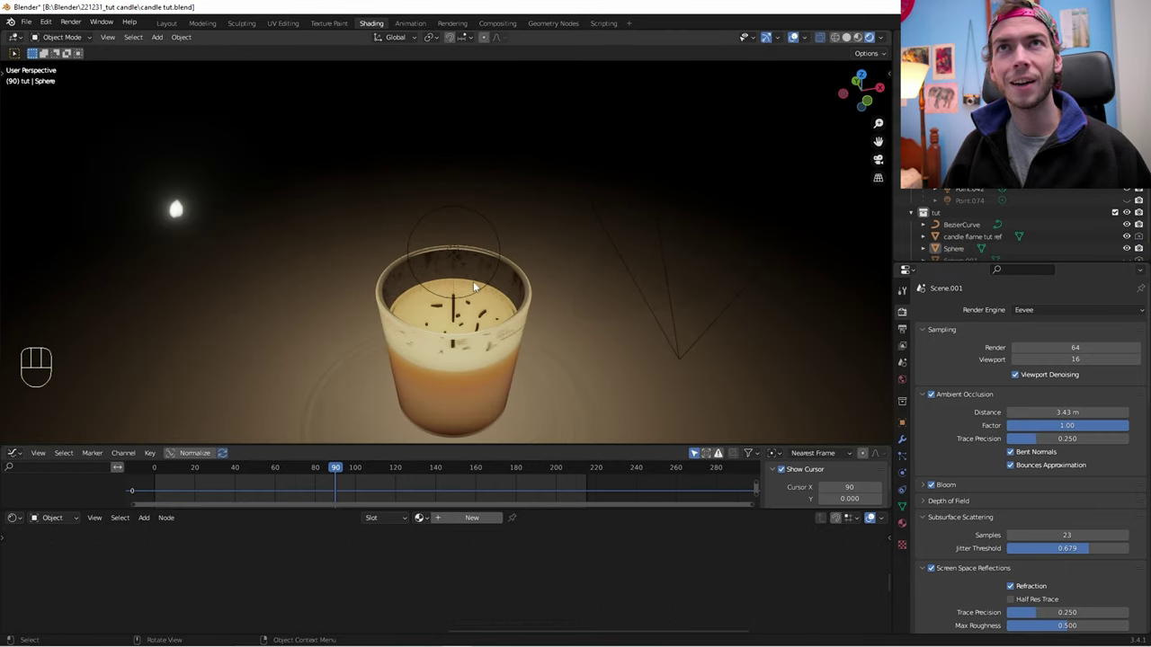
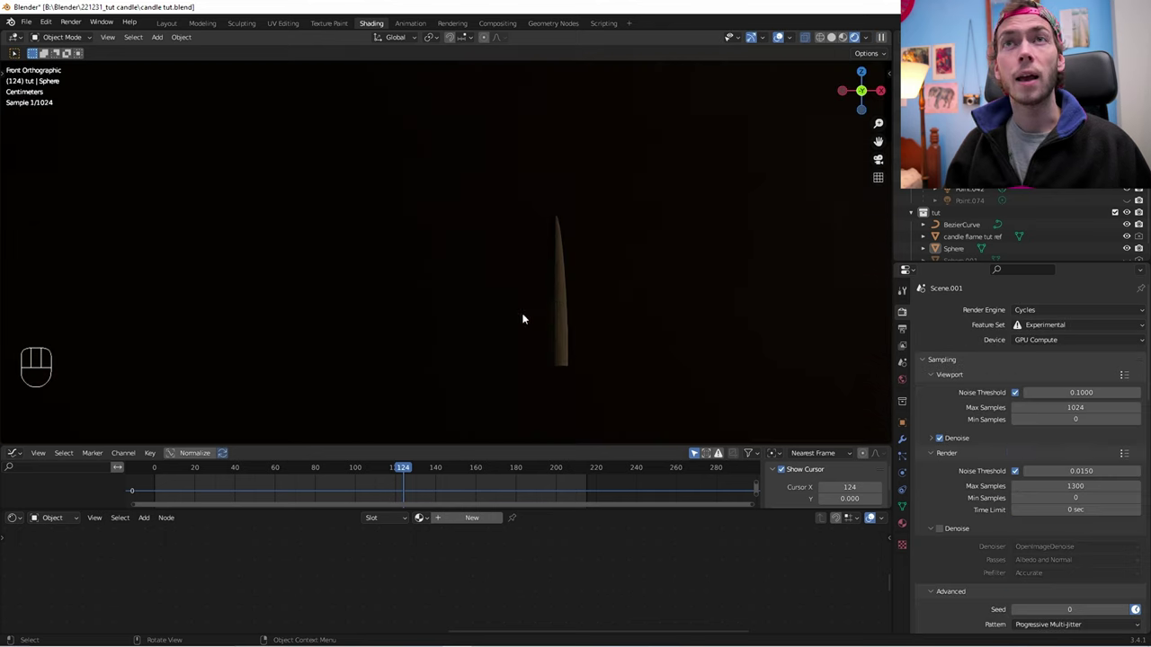
Step: Create a new flame material named cndlsshdr and remove the default Principled BSDF
{"action": "left_click_drag", "start_coordinate": [583, 315], "coordinate": [551, 390]}
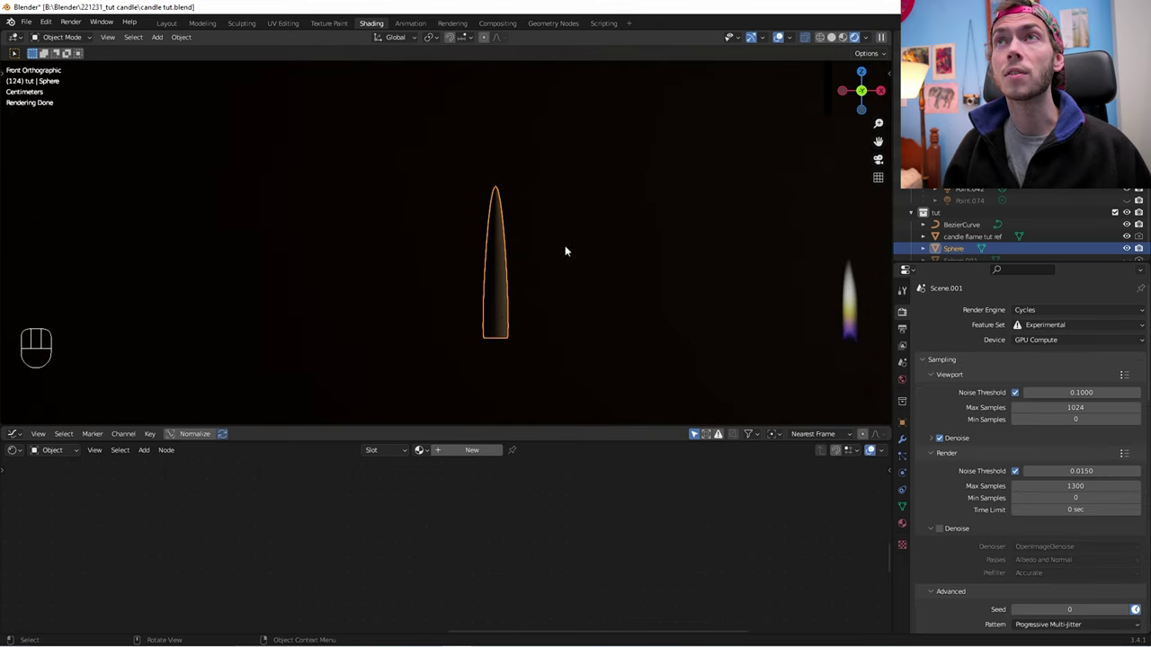
{"action": "left_click", "coordinate": [479, 453]}
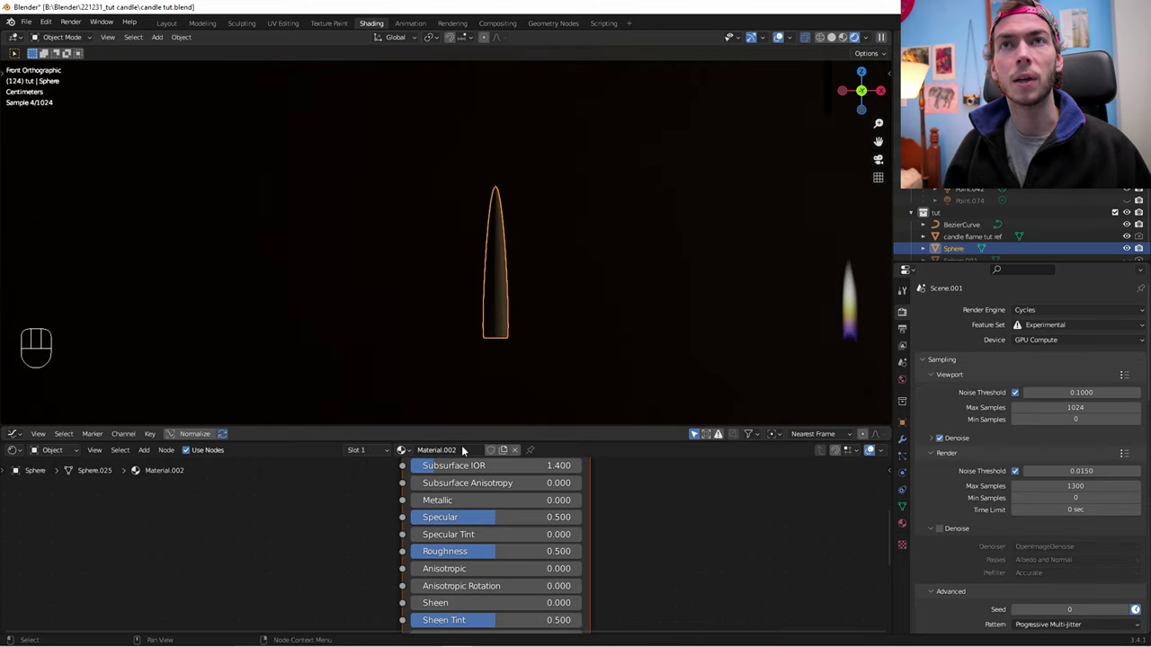
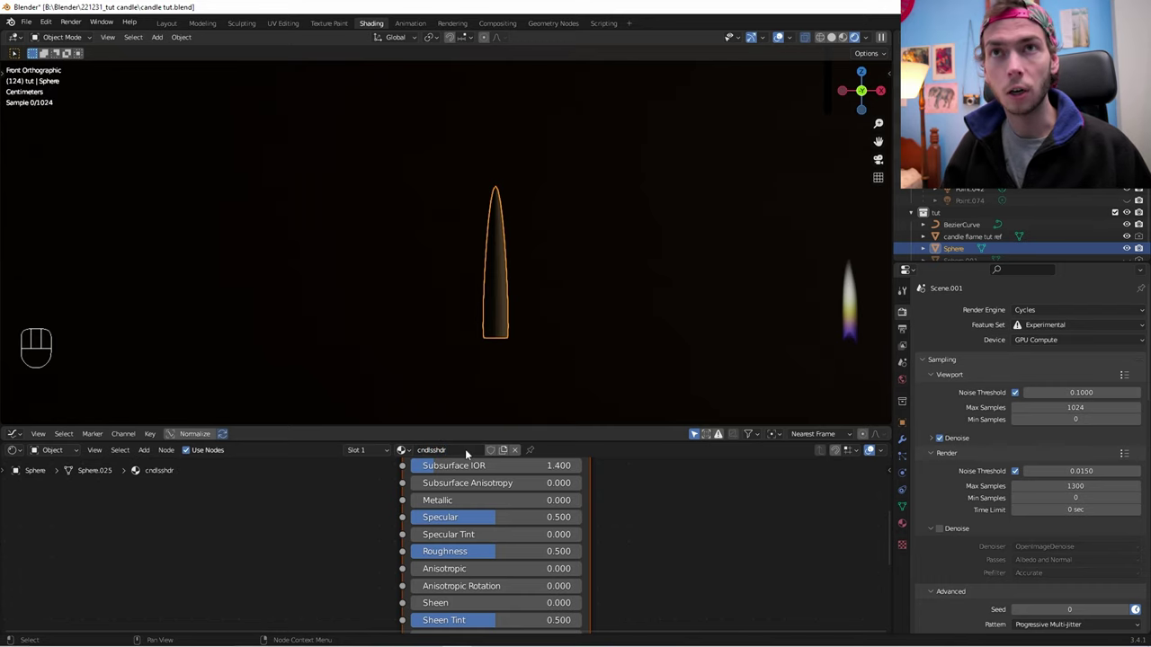
{"action": "left_click", "coordinate": [469, 420]}
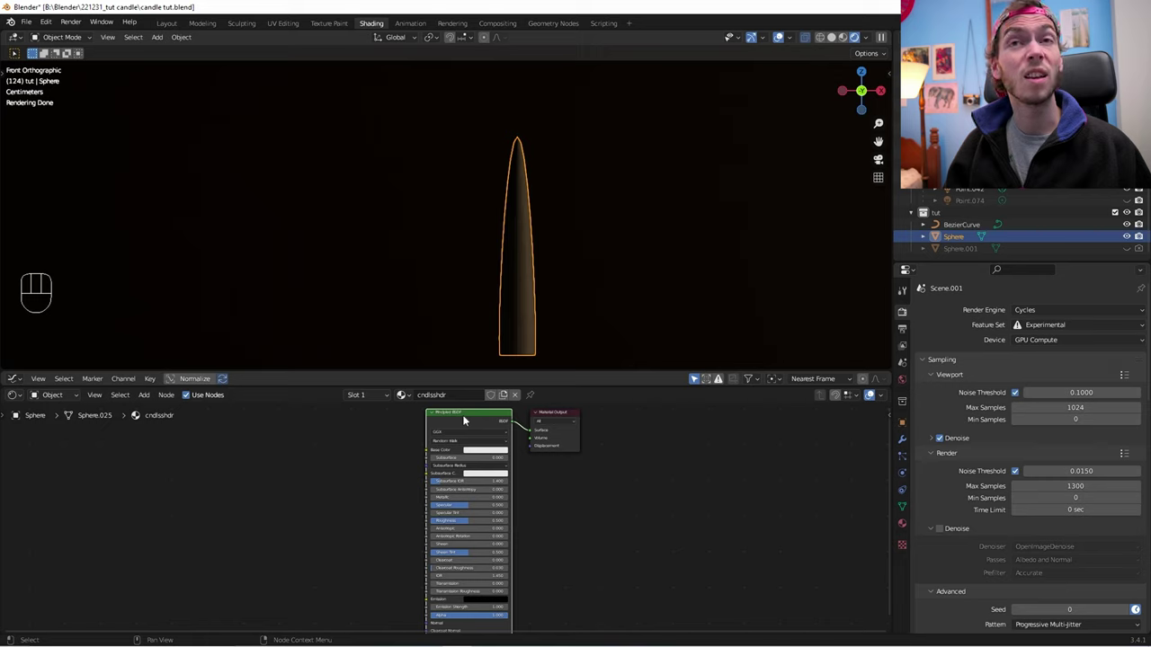
{"action": "key", "text": "x"}
{"action": "left_click", "coordinate": [348, 489]}
Step: Add a Gradient Texture set to Spherical and link its color to the material surface
{"action": "key", "text": "shift+a"}
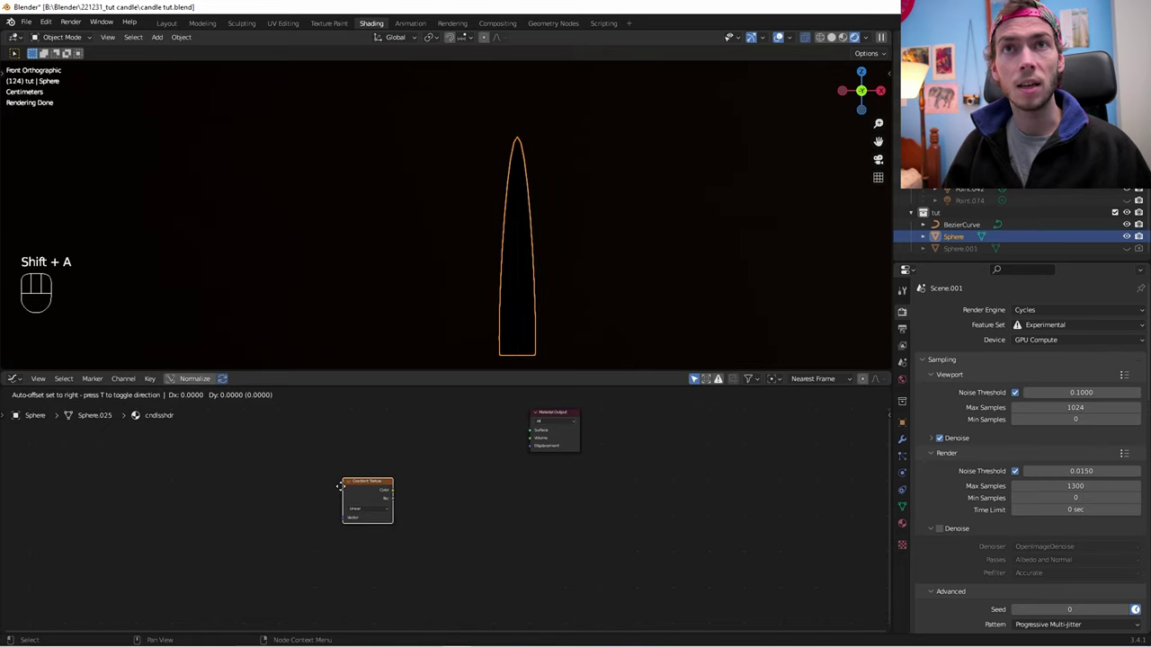
{"action": "left_click", "coordinate": [420, 444]}
{"action": "left_click_drag", "start_coordinate": [482, 445], "coordinate": [539, 431]}
{"action": "left_click_drag", "start_coordinate": [434, 528], "coordinate": [433, 573]}
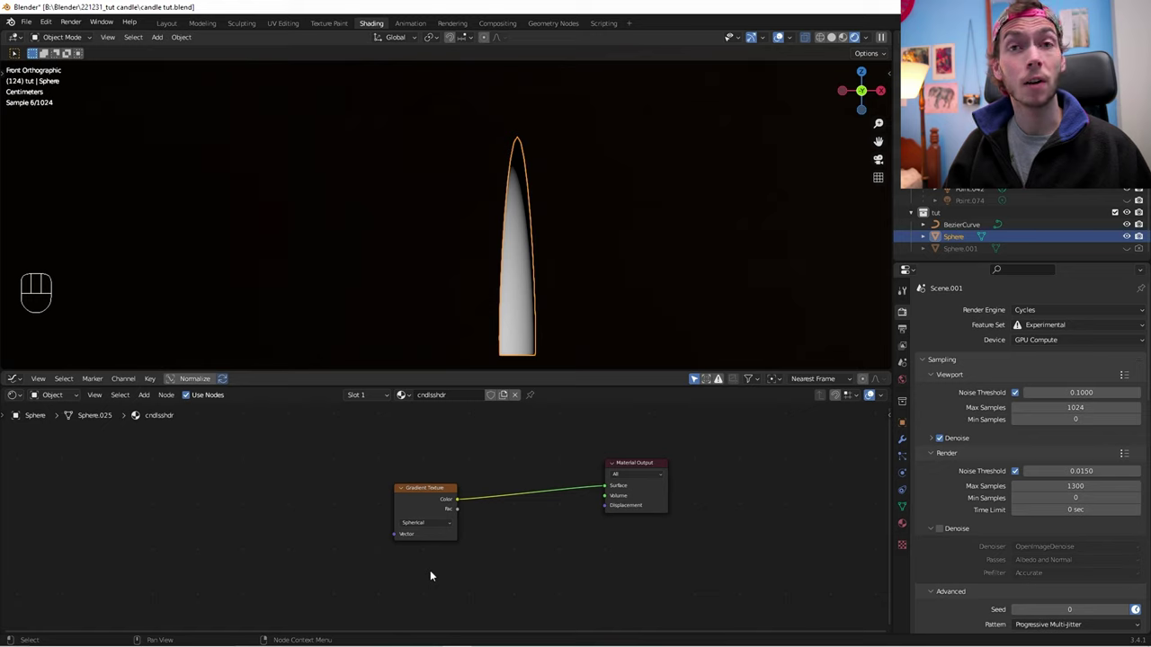
{"action": "left_click", "coordinate": [426, 500]}
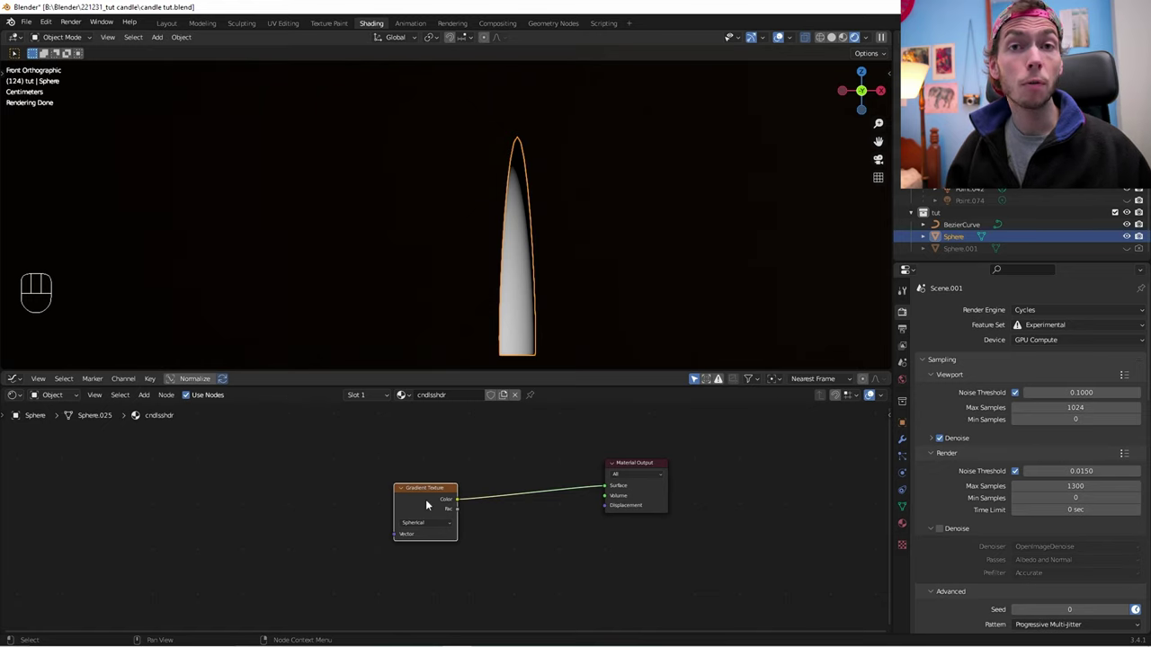
Step: Attach Texture Coordinate and Mapping nodes to the gradient with Ctrl+T
{"action": "key", "text": "ctrl+t"}
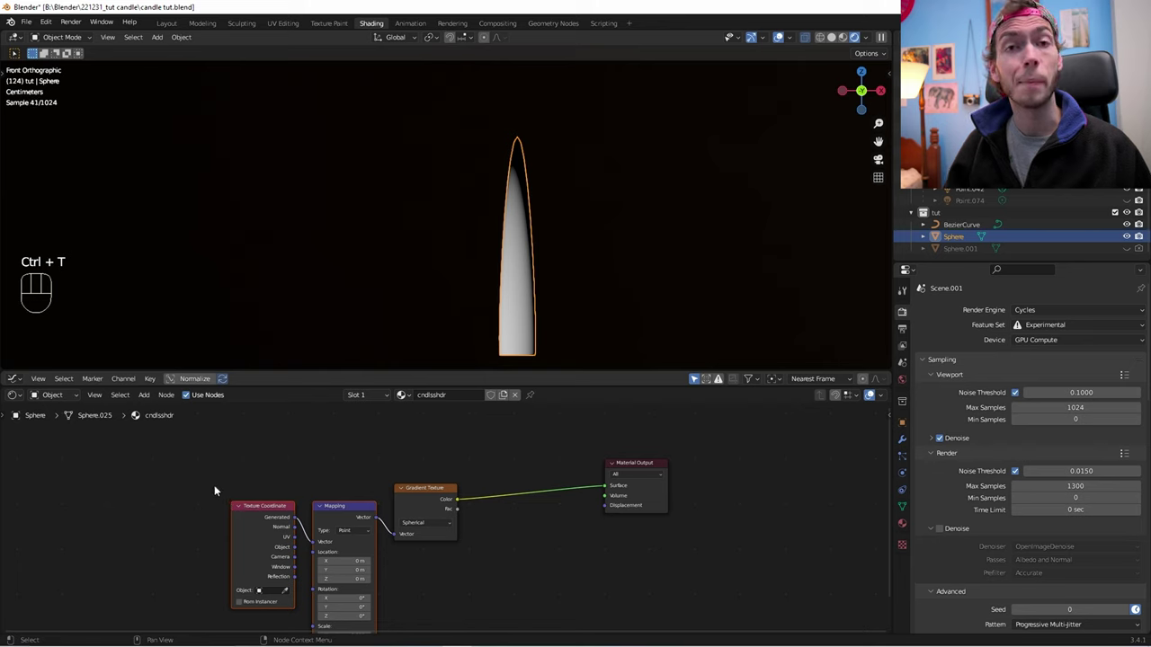
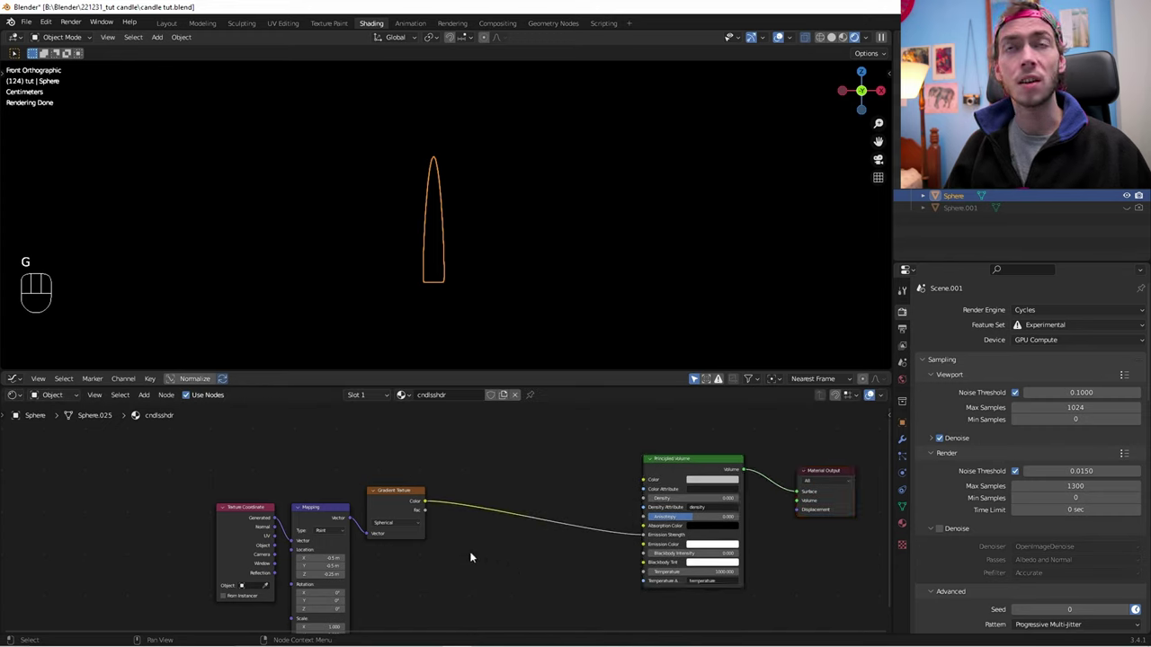
Step: Add a Math Multiply before Emission Strength and insert a ColorRamp after the gradient
{"action": "key", "text": "shift+a"}
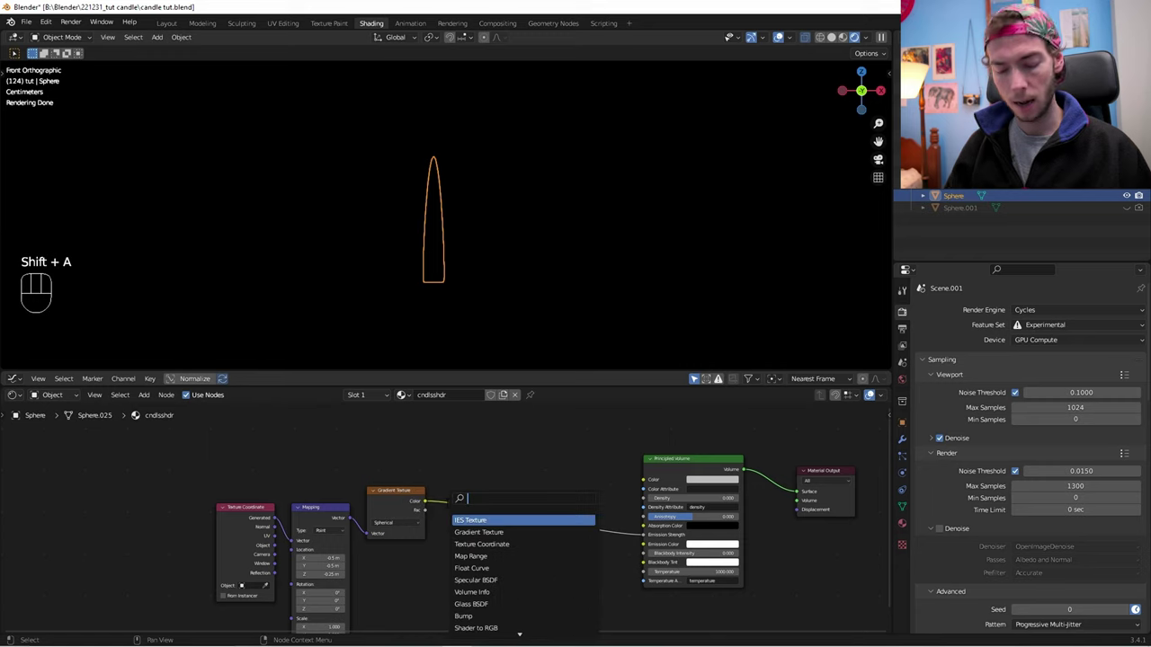
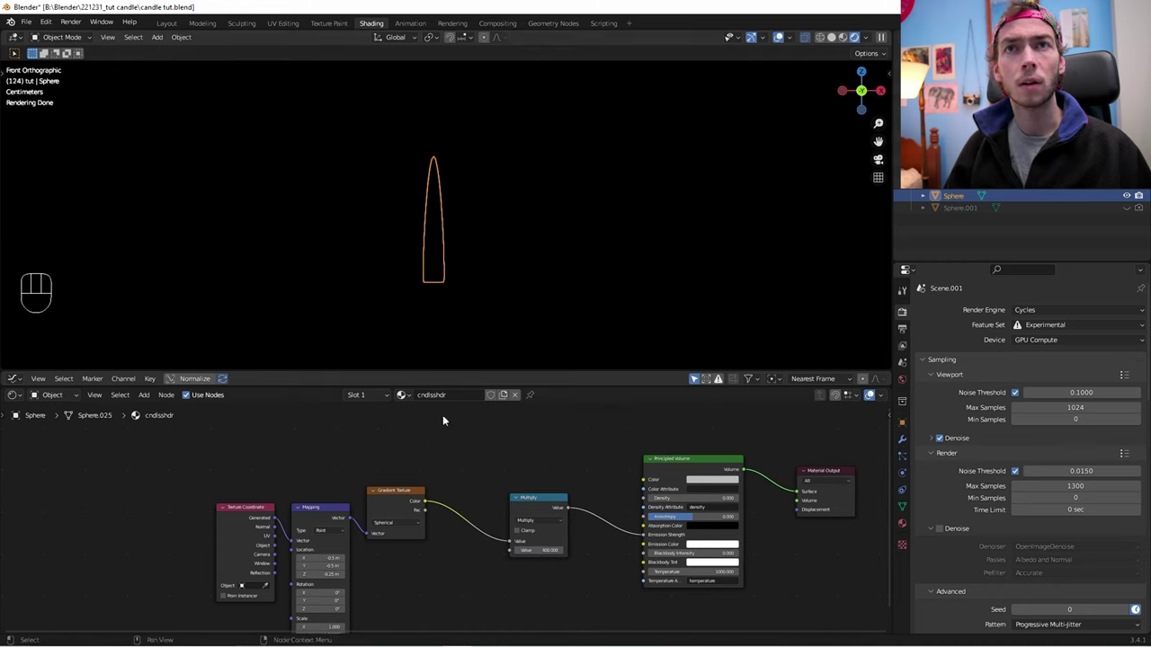
{"action": "left_click", "coordinate": [801, 493]}
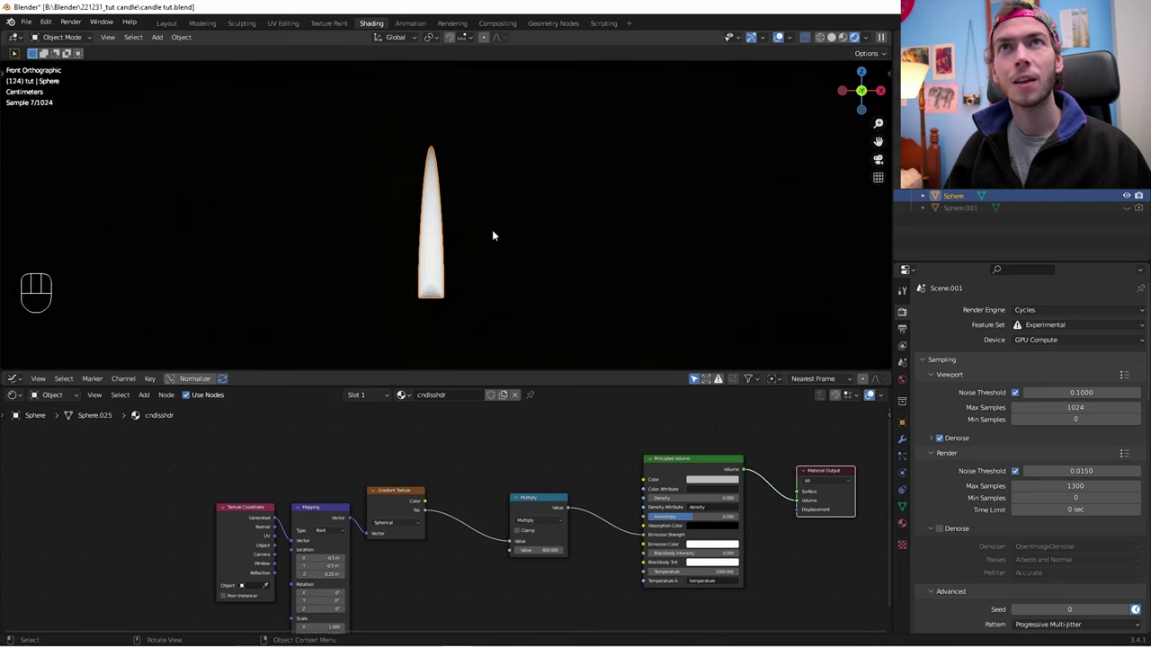
{"action": "key", "text": "g"}
{"action": "left_click_drag", "start_coordinate": [195, 504], "coordinate": [439, 565]}
{"action": "key", "text": "g"}
{"action": "left_click", "coordinate": [456, 575]}
{"action": "key", "text": "ctrl+r"}
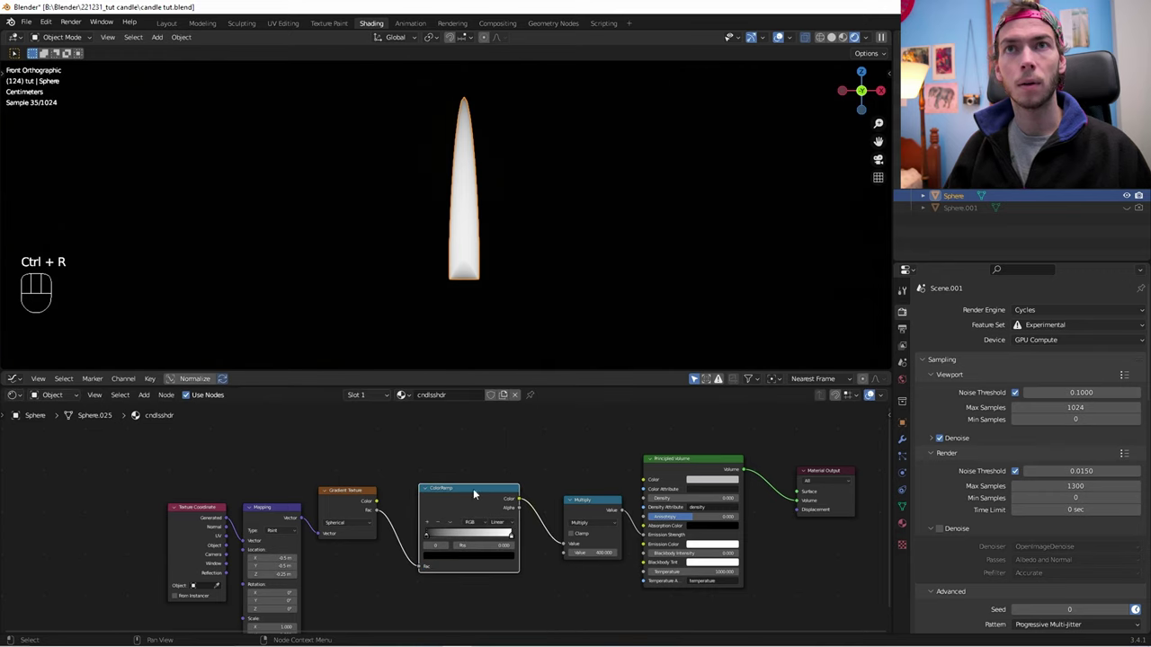
Step: Set the ColorRamp to Ease interpolation and shift its stops so the glow fades toward the tip
{"action": "left_click_drag", "start_coordinate": [429, 538], "coordinate": [484, 539]}
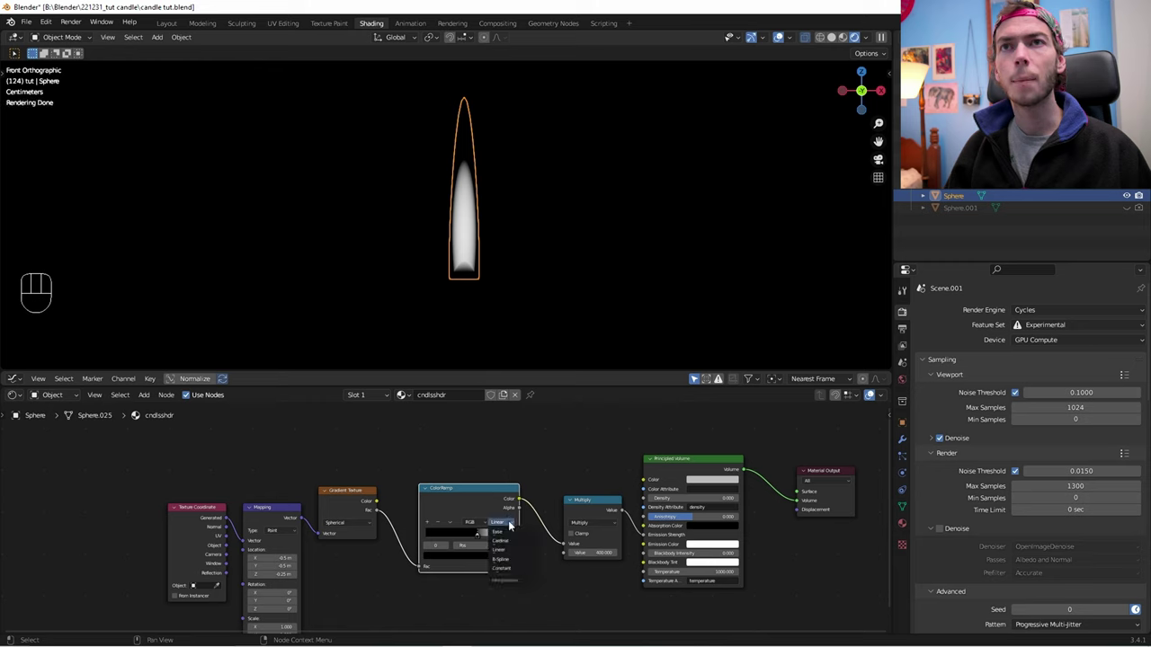
{"action": "left_click", "coordinate": [511, 524]}
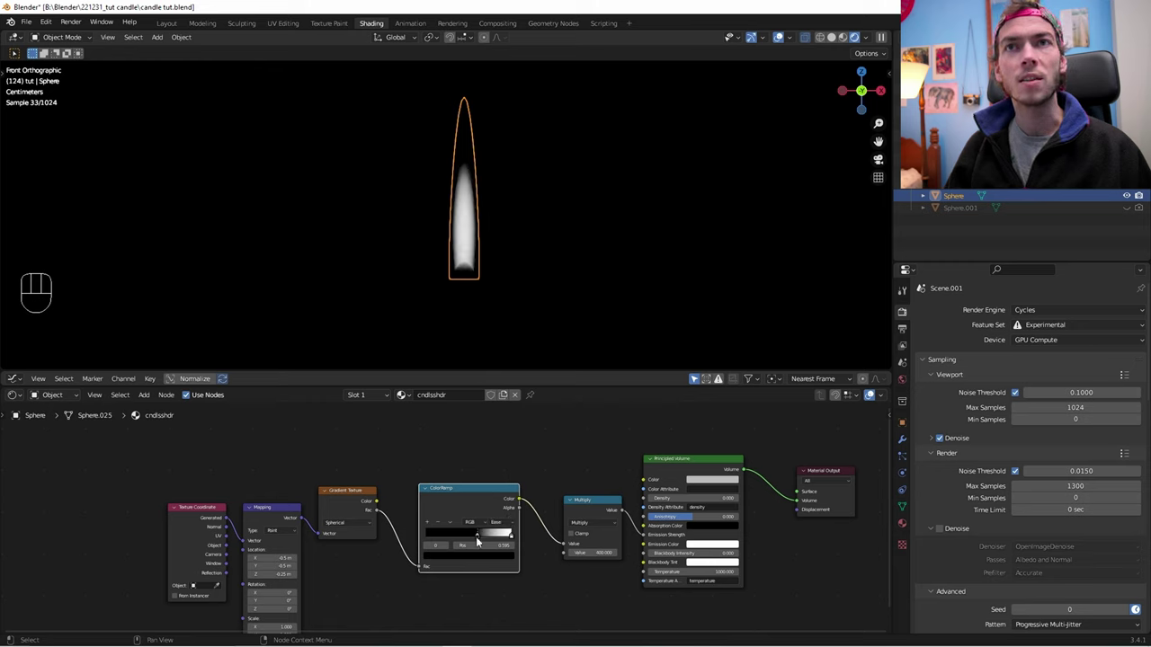
{"action": "left_click", "coordinate": [479, 539]}
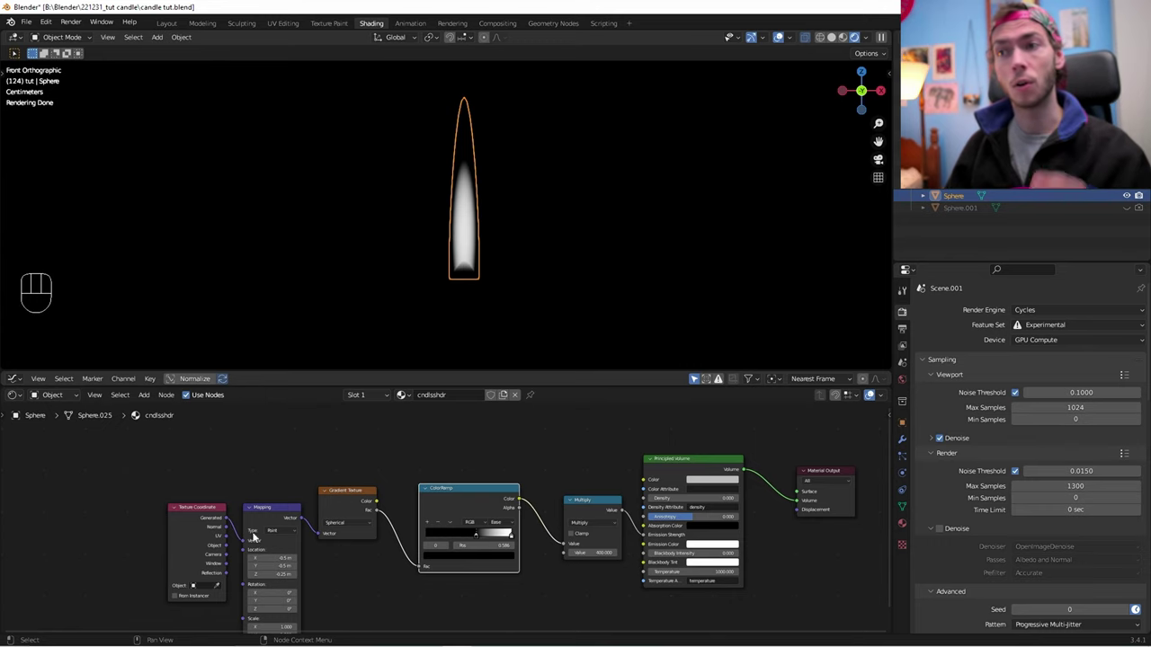
{"action": "left_click_drag", "start_coordinate": [522, 301], "coordinate": [492, 301]}
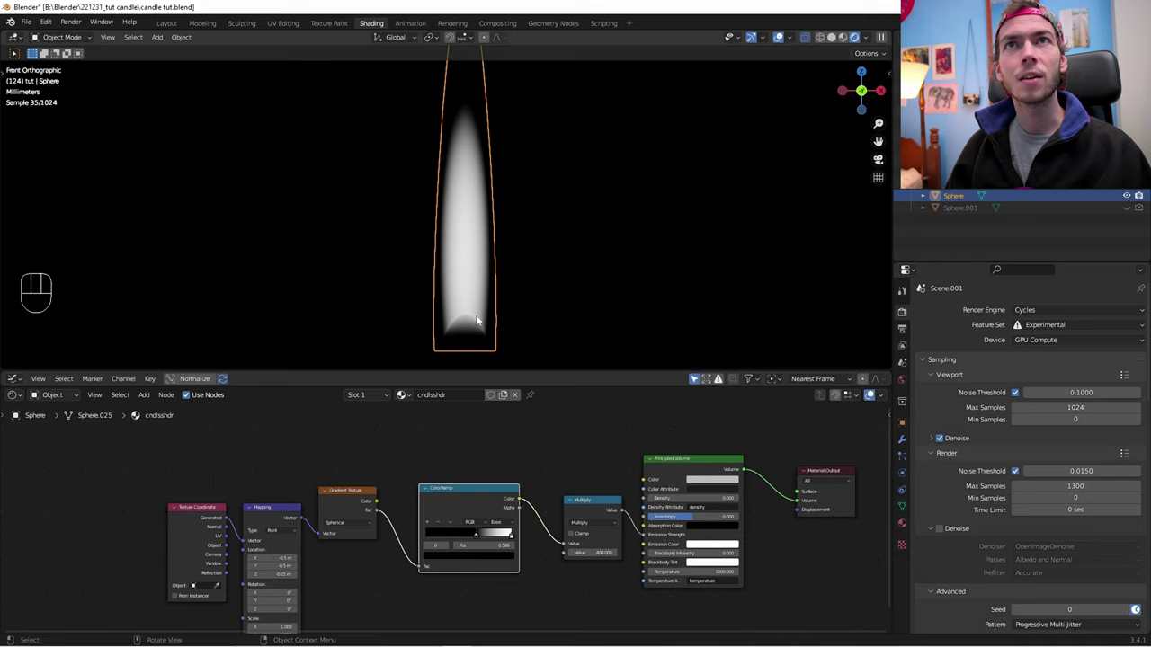
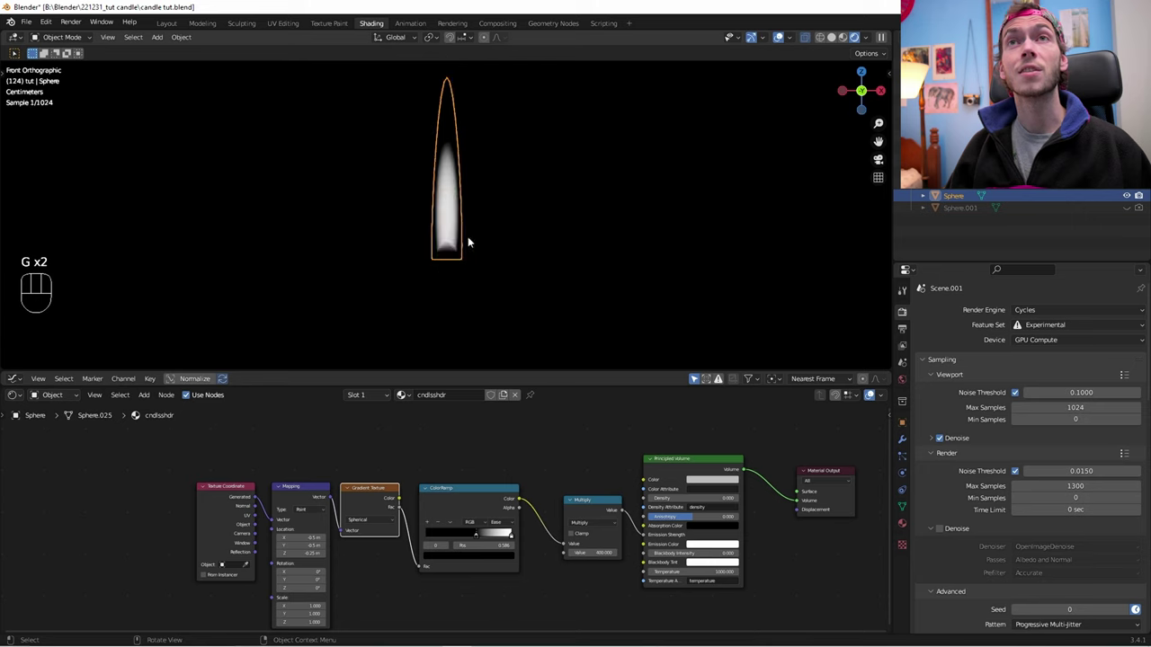
{"action": "left_click_drag", "start_coordinate": [485, 265], "coordinate": [483, 292]}
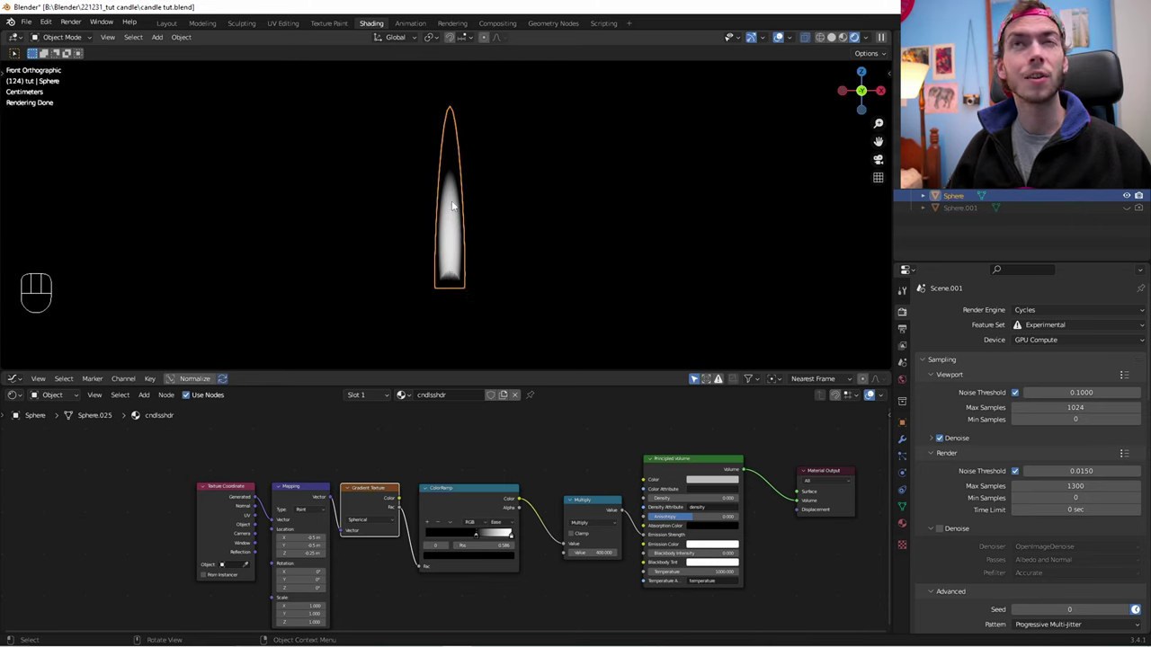
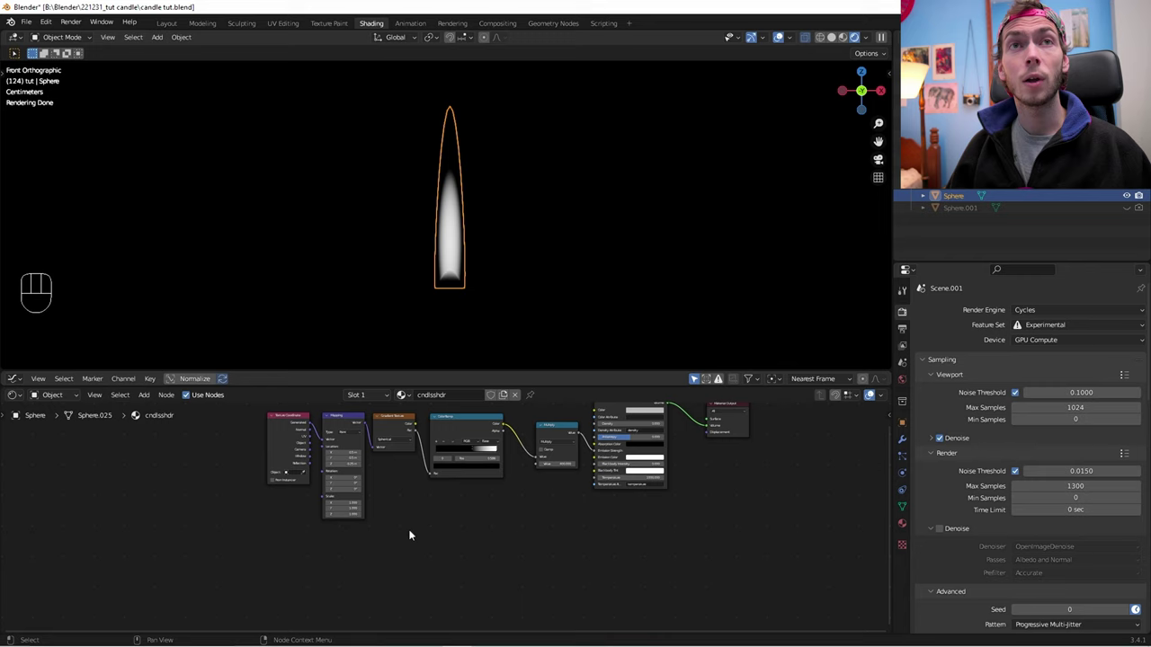
Step: Add a Noise Texture and mix it into the gradient through a MixRGB node feeding the ColorRamp
{"action": "key", "text": "shift+a"}
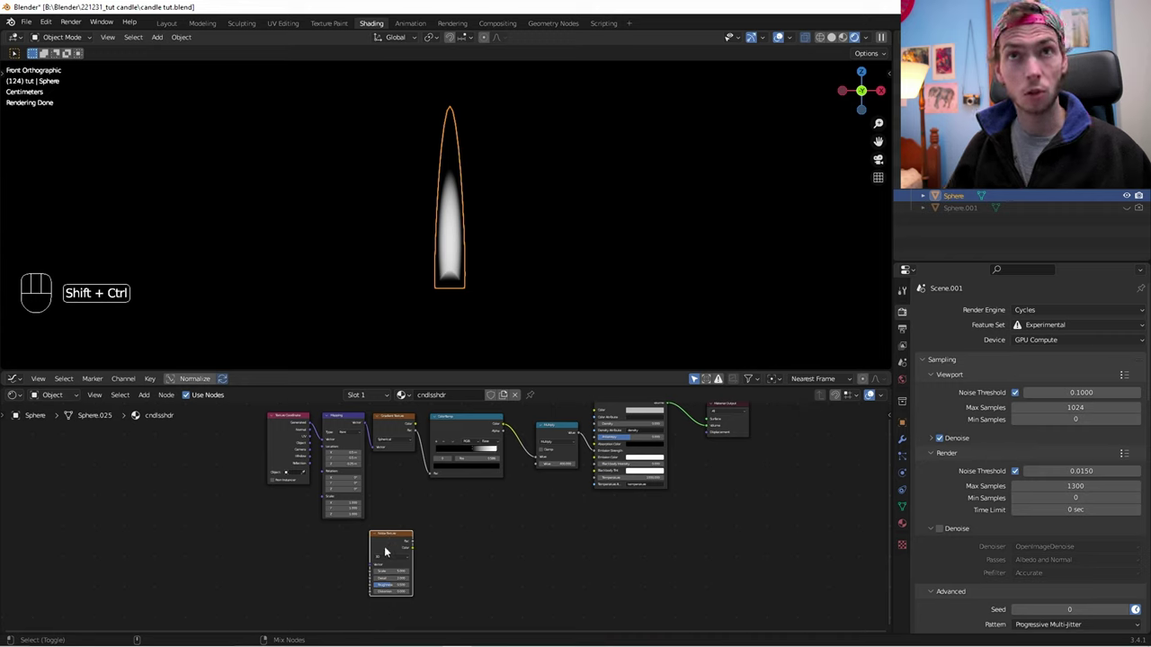
{"action": "left_click_drag", "start_coordinate": [390, 533], "coordinate": [400, 438]}
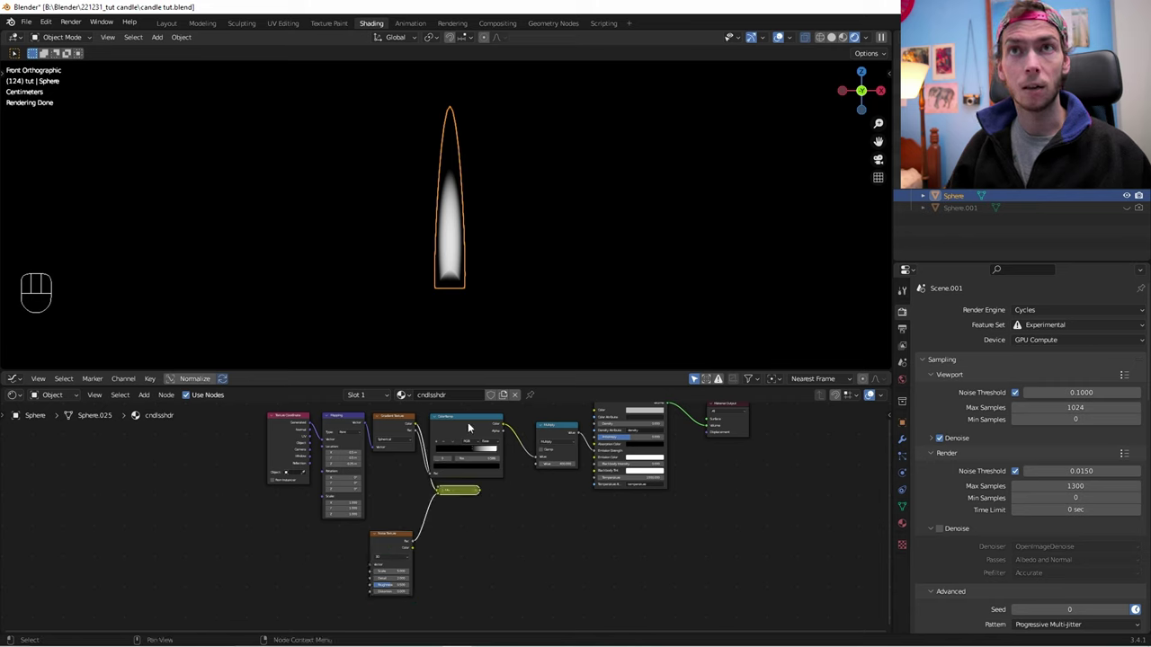
{"action": "left_click_drag", "start_coordinate": [208, 433], "coordinate": [413, 588]}
{"action": "key", "text": "g"}
Step: Adjust the Mix settings and the Noise Texture scale to break the glow into streaks
{"action": "middle_click", "coordinate": [524, 501]}
{"action": "left_click", "coordinate": [457, 528]}
{"action": "left_click", "coordinate": [475, 513]}
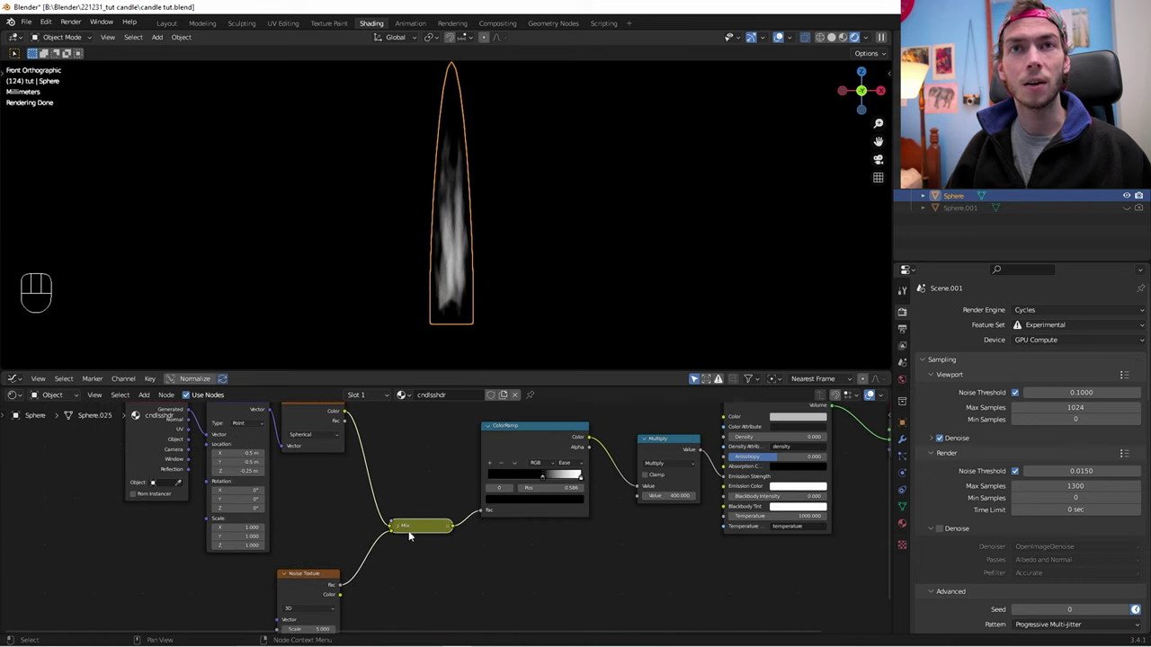
{"action": "middle_click", "coordinate": [349, 533]}
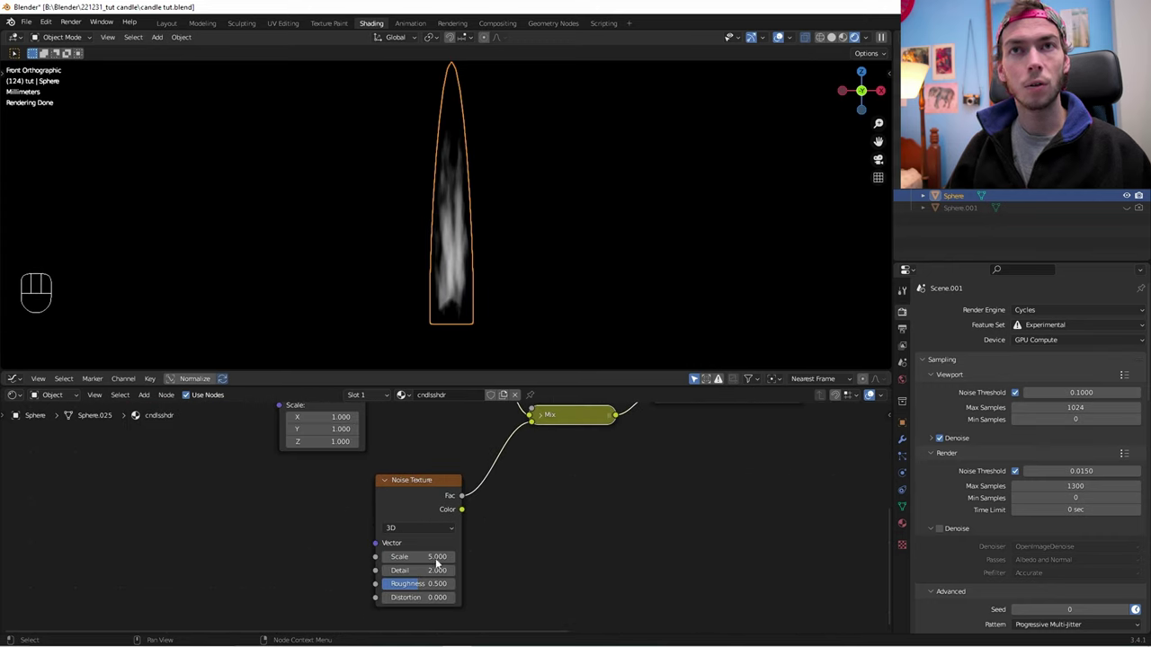
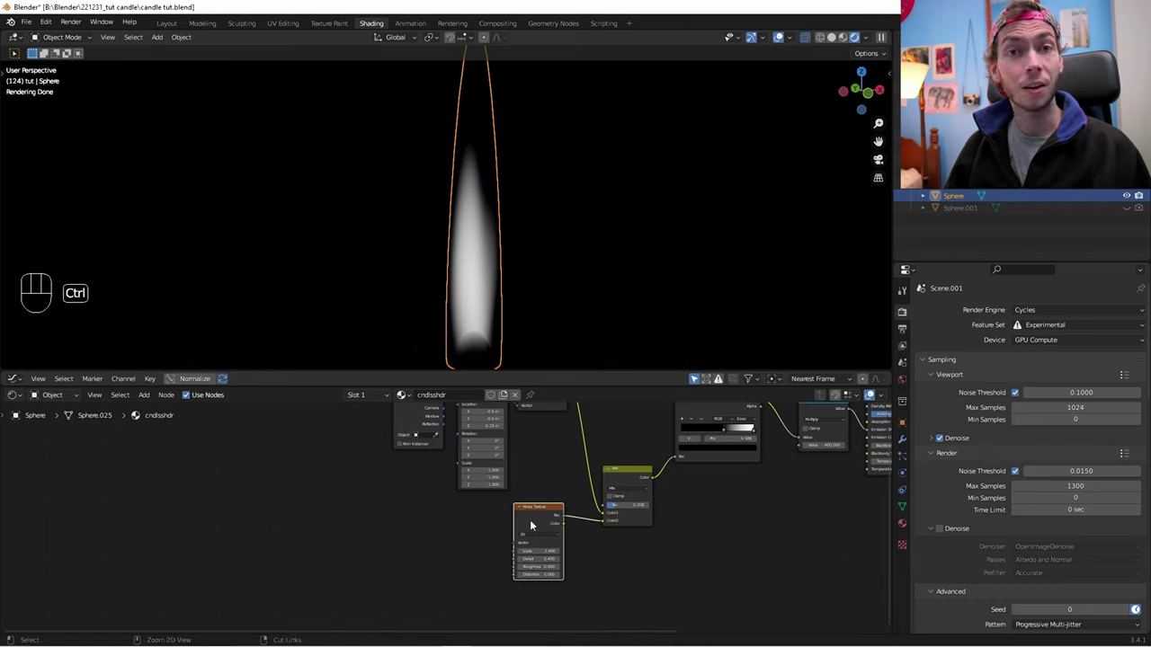
Step: Give the noise its own coordinate and mapping nodes, keyframe Mapping Location, and show the Graph Editor
{"action": "key", "text": "ctrl+t"}
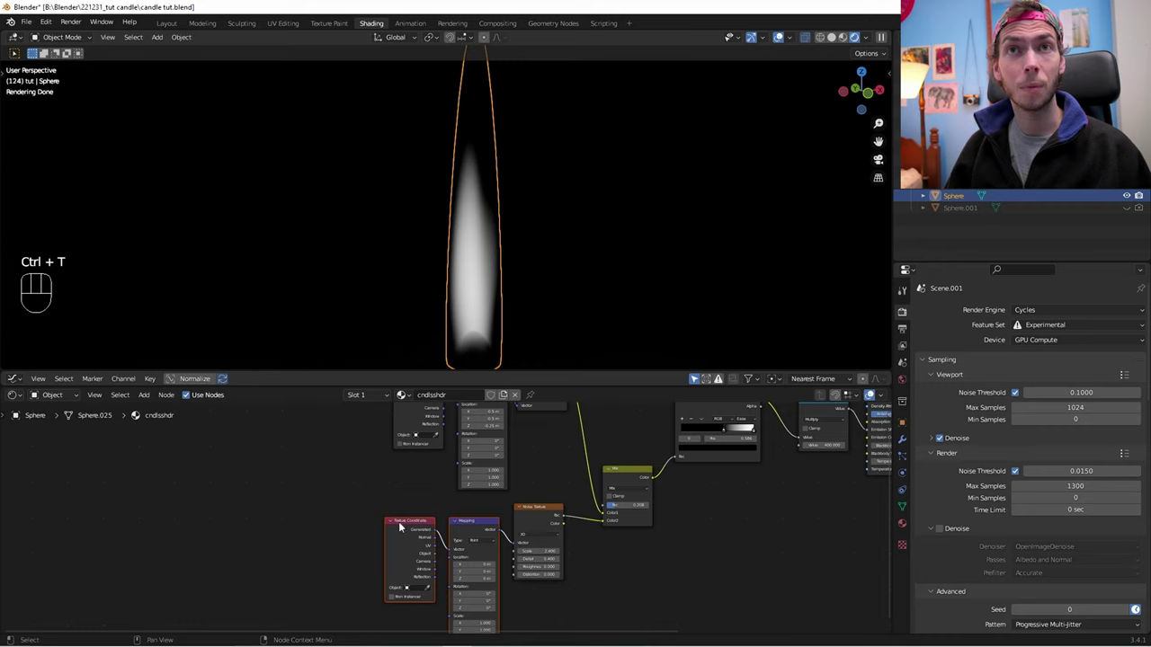
{"action": "left_click", "coordinate": [345, 525]}
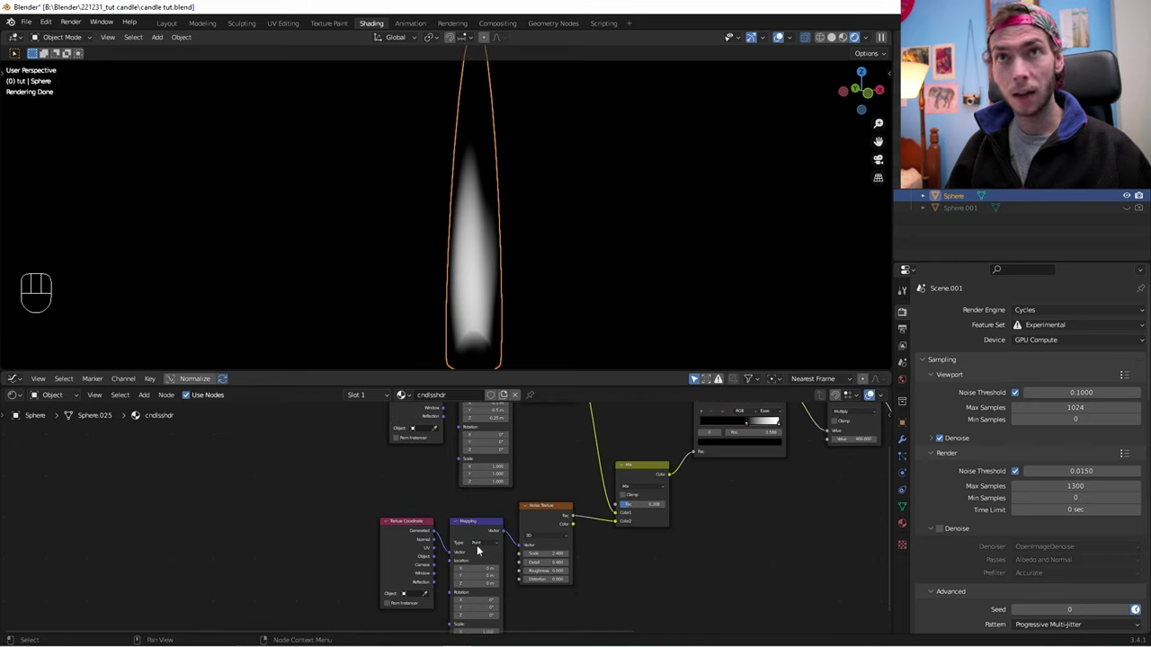
{"action": "left_click", "coordinate": [478, 522]}
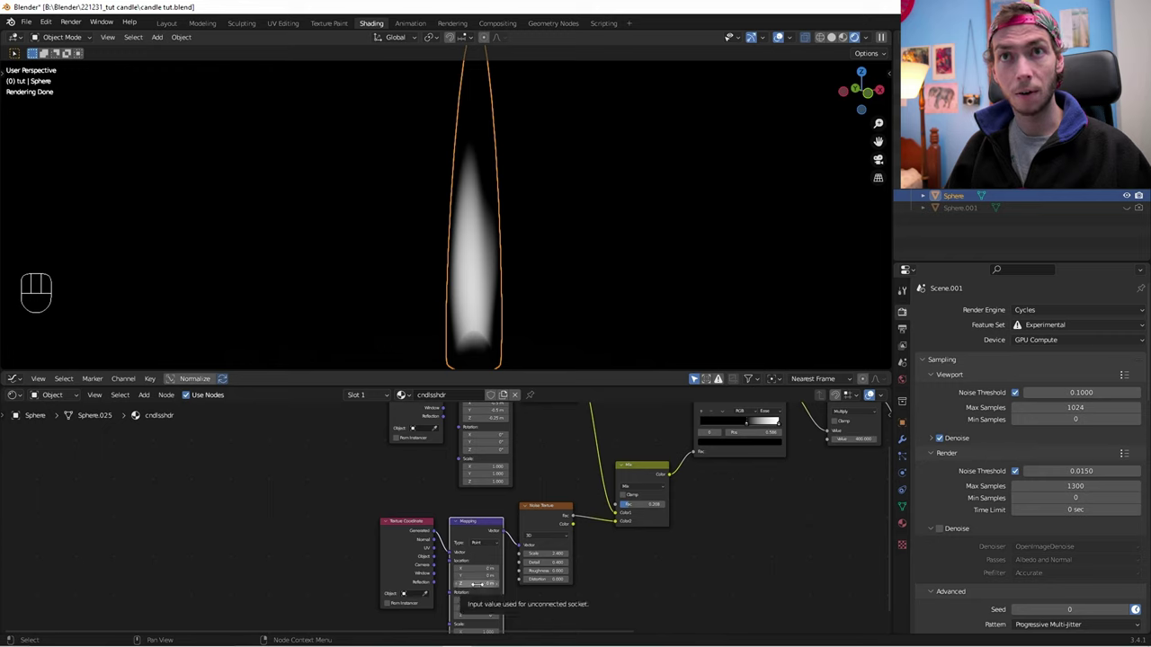
{"action": "key", "text": "i"}
{"action": "key", "text": "ctrl+z"}
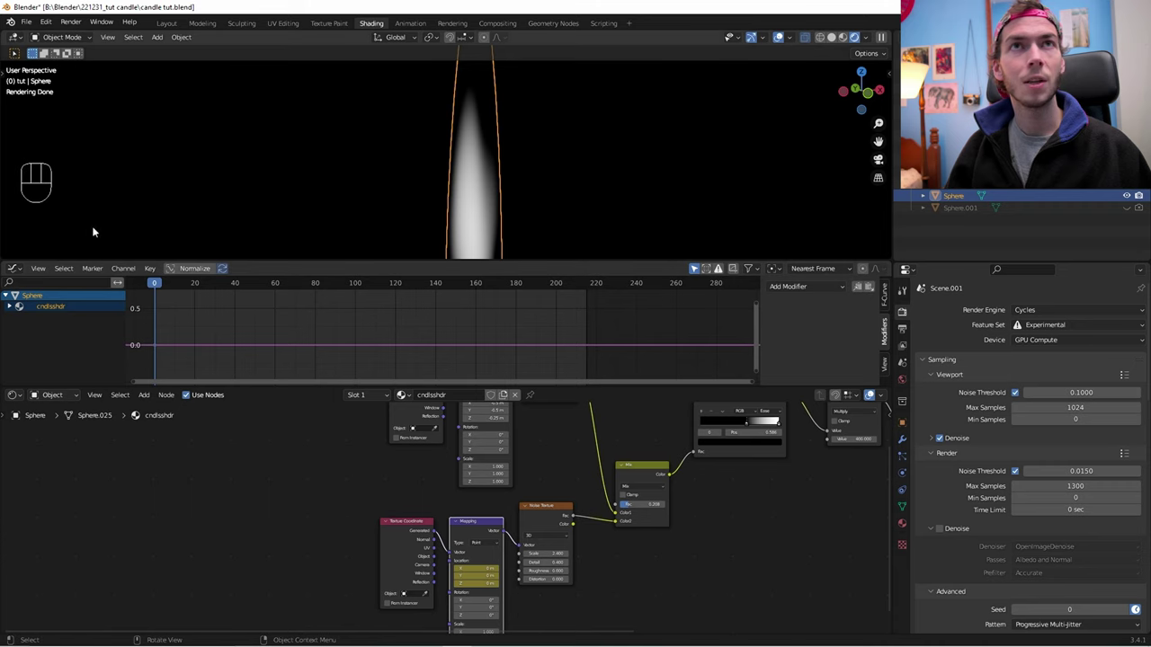
Step: Scrub and play frames to check the keyframed offset, then select all curve keys
{"action": "left_click_drag", "start_coordinate": [167, 287], "coordinate": [317, 290]}
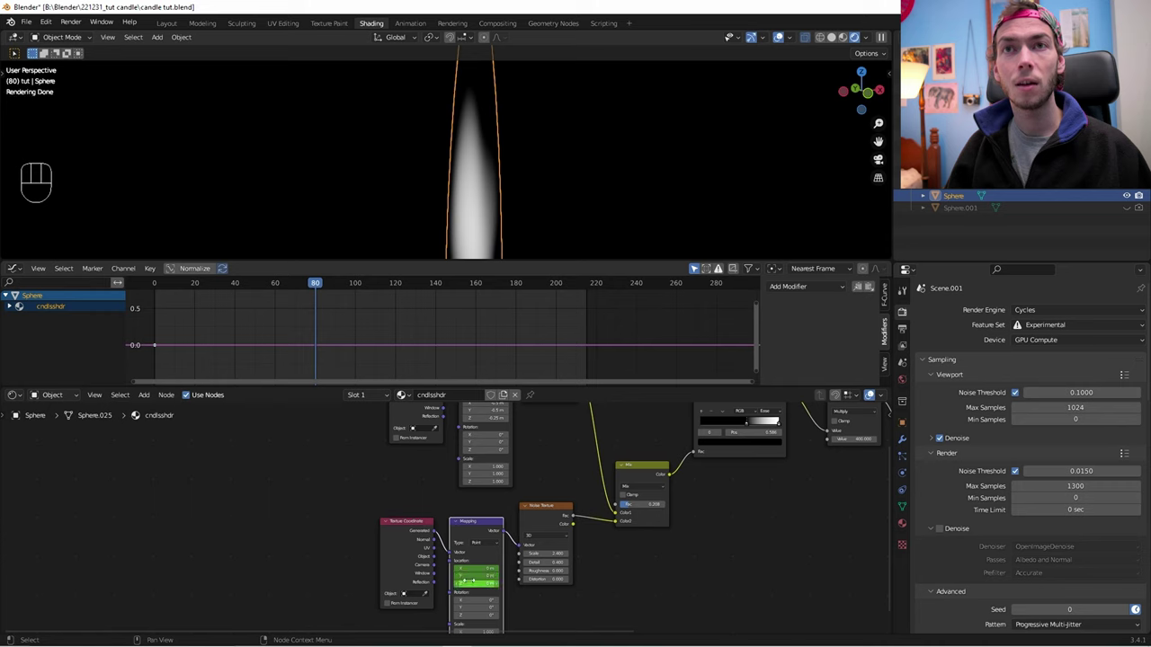
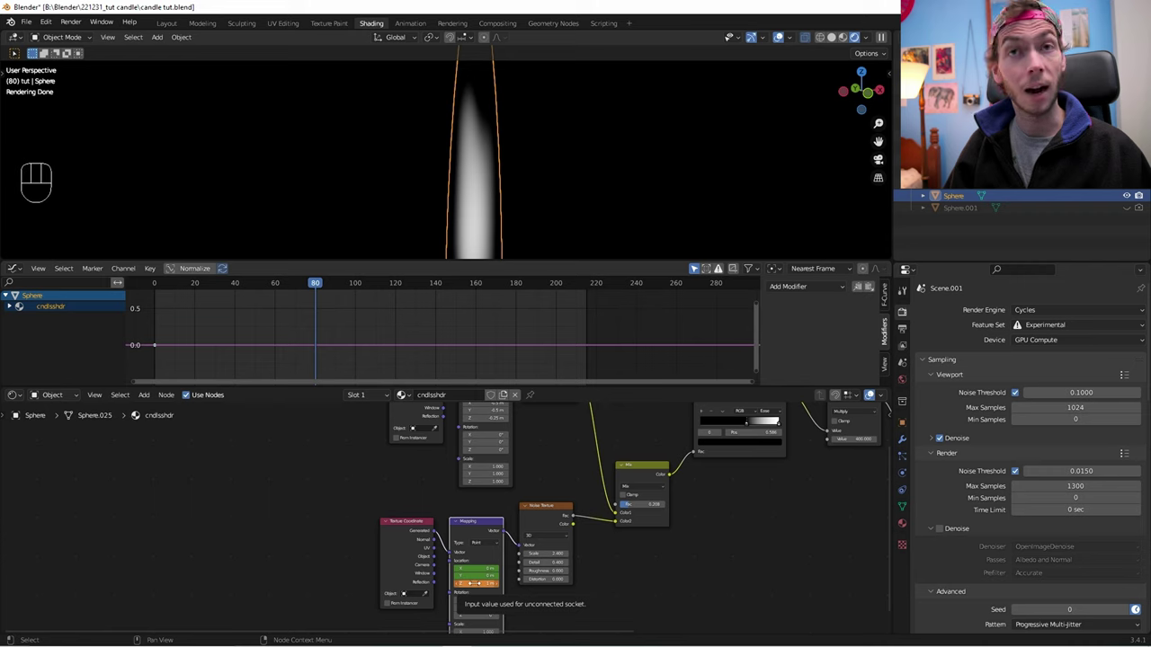
{"action": "middle_click", "coordinate": [333, 324]}
{"action": "left_click", "coordinate": [386, 309]}
{"action": "left_click", "coordinate": [396, 309]}
{"action": "left_click", "coordinate": [298, 352]}
{"action": "left_click_drag", "start_coordinate": [319, 292], "coordinate": [365, 249]}
{"action": "key", "text": "space"}
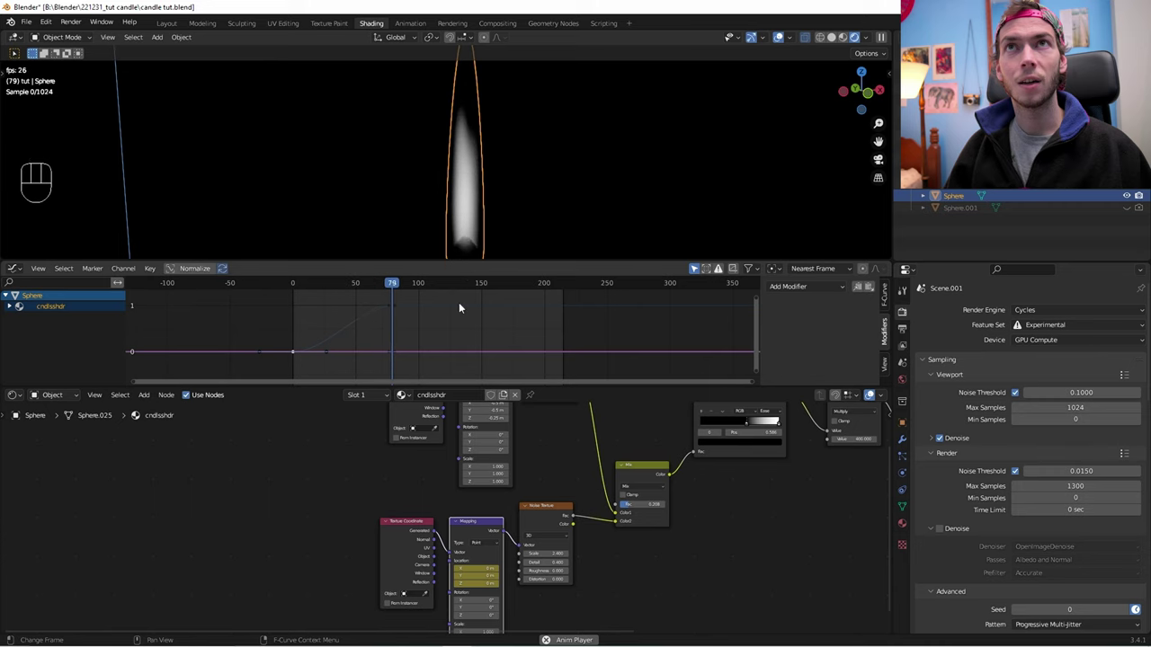
{"action": "key", "text": "space"}
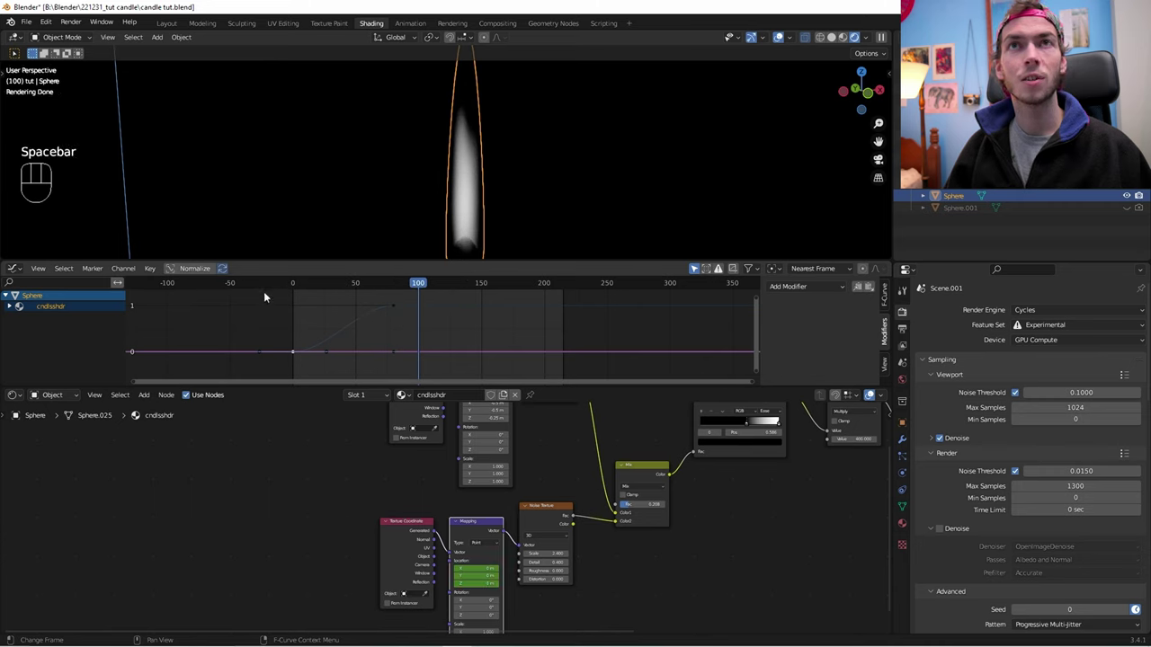
{"action": "key", "text": "a"}
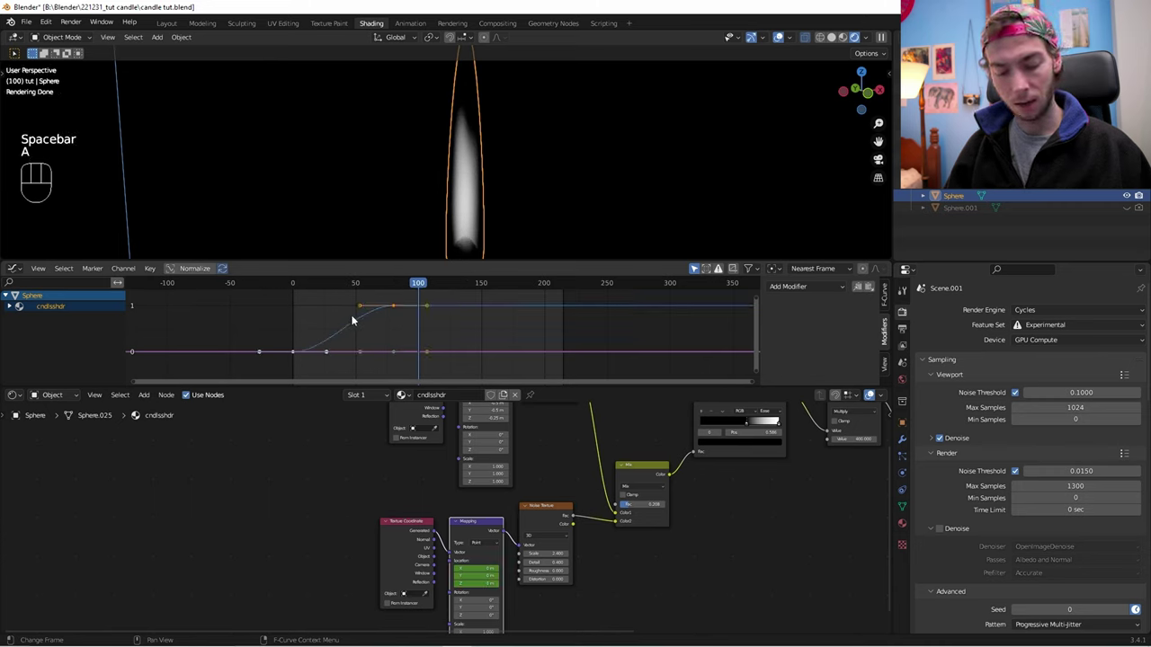
Step: Set the curve to Linear Extrapolation and play back to confirm the flame pattern keeps moving
{"action": "key", "text": "shift+e"}
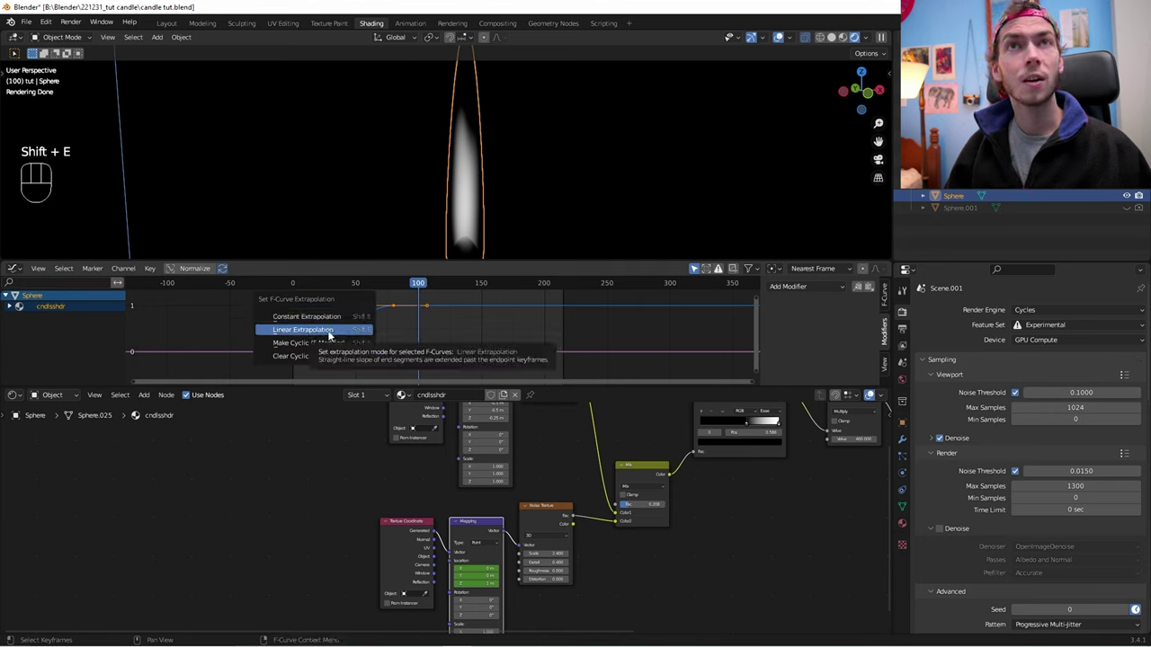
{"action": "key", "text": "space"}
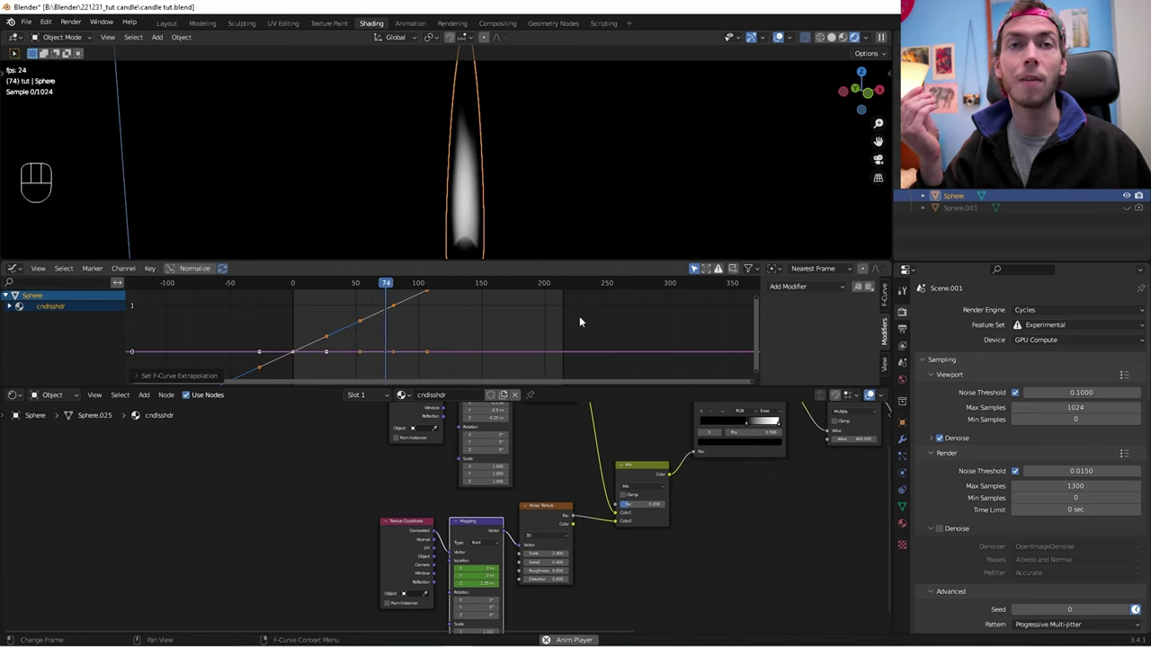
{"action": "key", "text": "space"}
{"action": "key", "text": "shift+Left"}
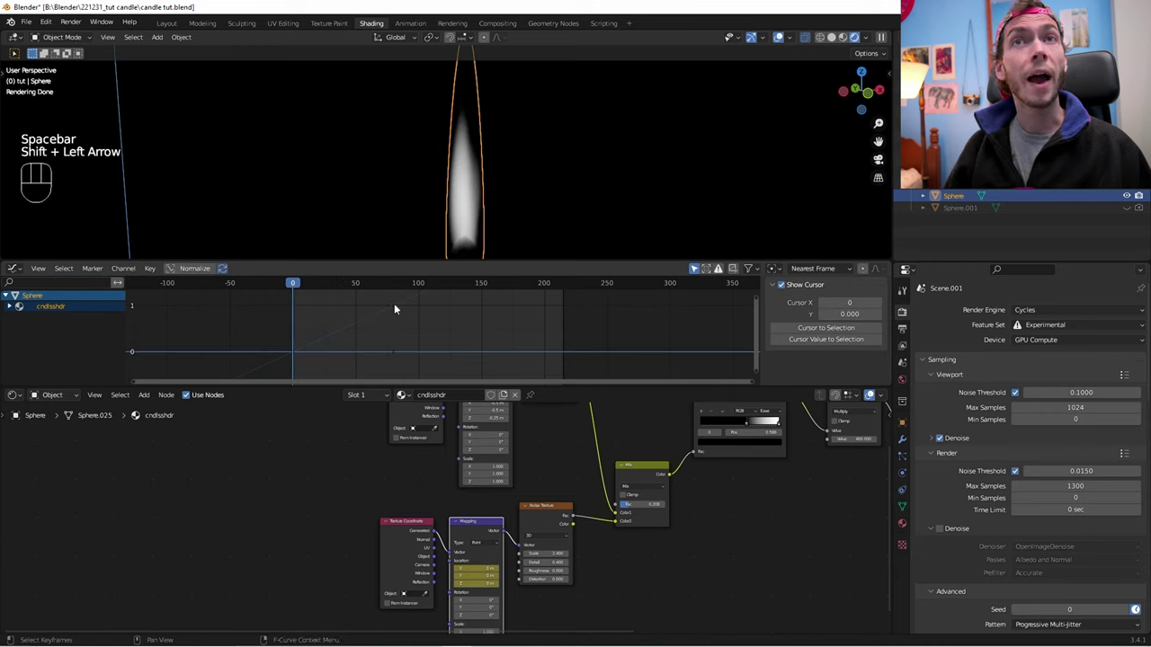
Step: Add a Noise modifier with Scale 21.8 to the offset curve and preview the flicker in playback
{"action": "left_click", "coordinate": [399, 308]}
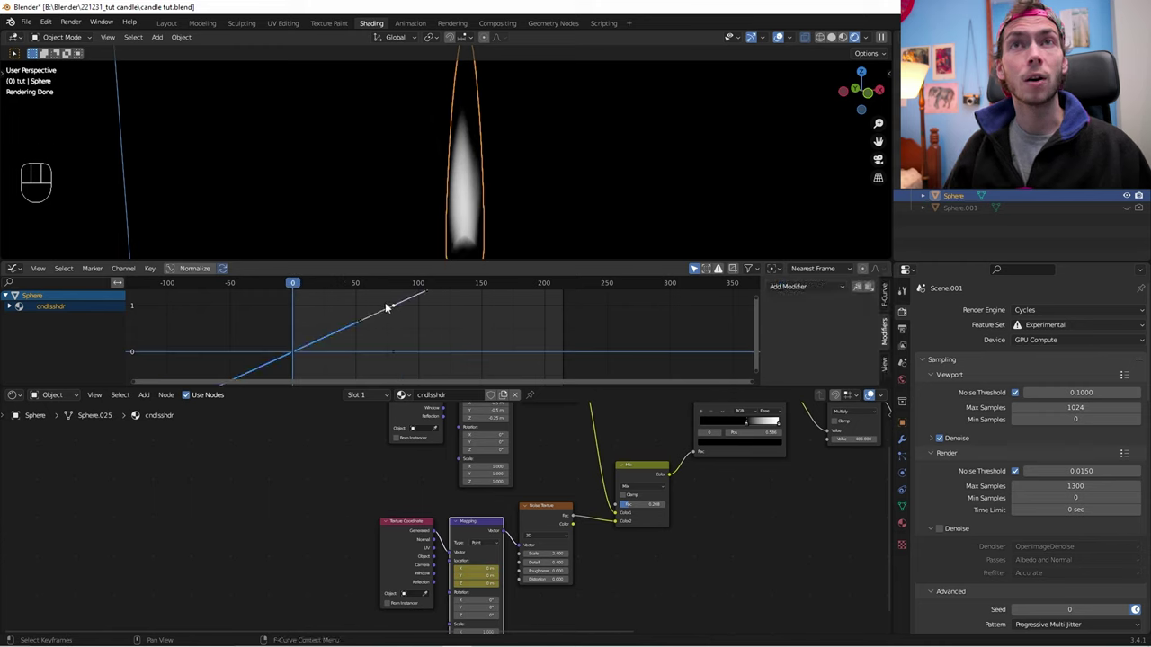
{"action": "left_click_drag", "start_coordinate": [826, 290], "coordinate": [823, 354]}
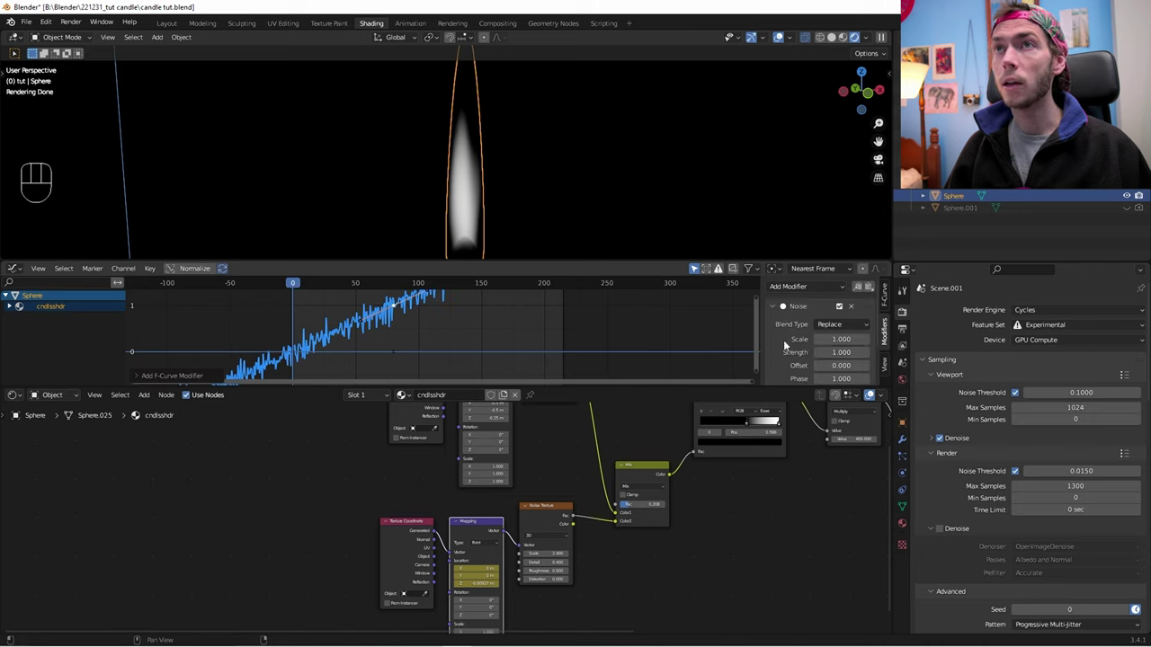
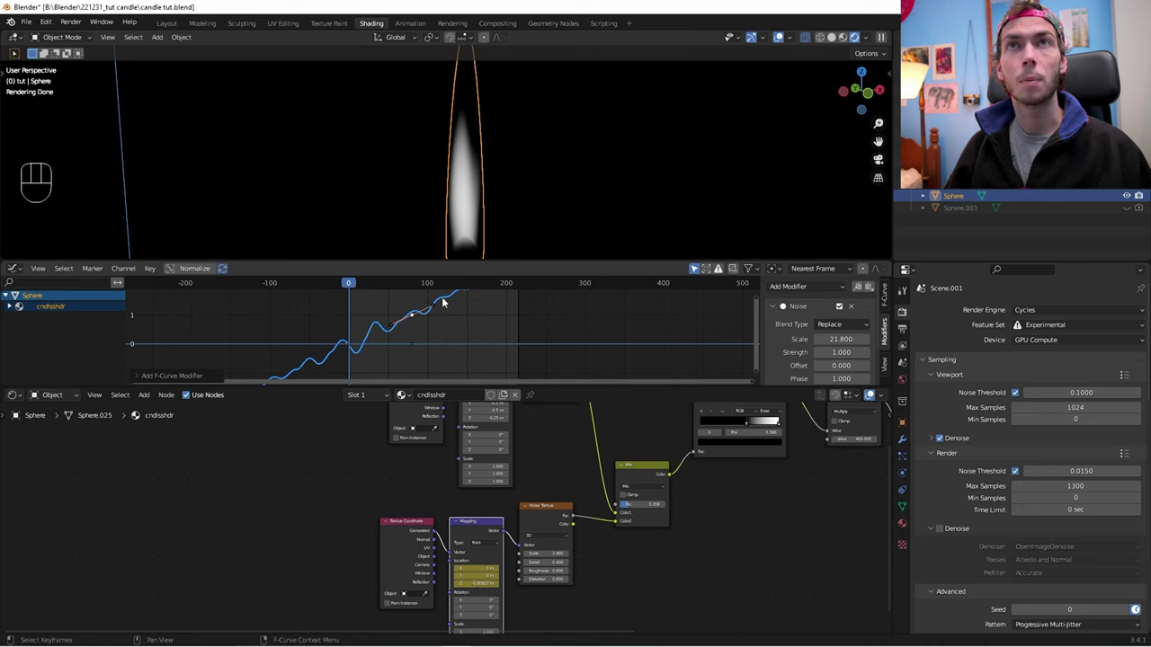
{"action": "key", "text": "space"}
{"action": "left_click_drag", "start_coordinate": [531, 203], "coordinate": [507, 199]}
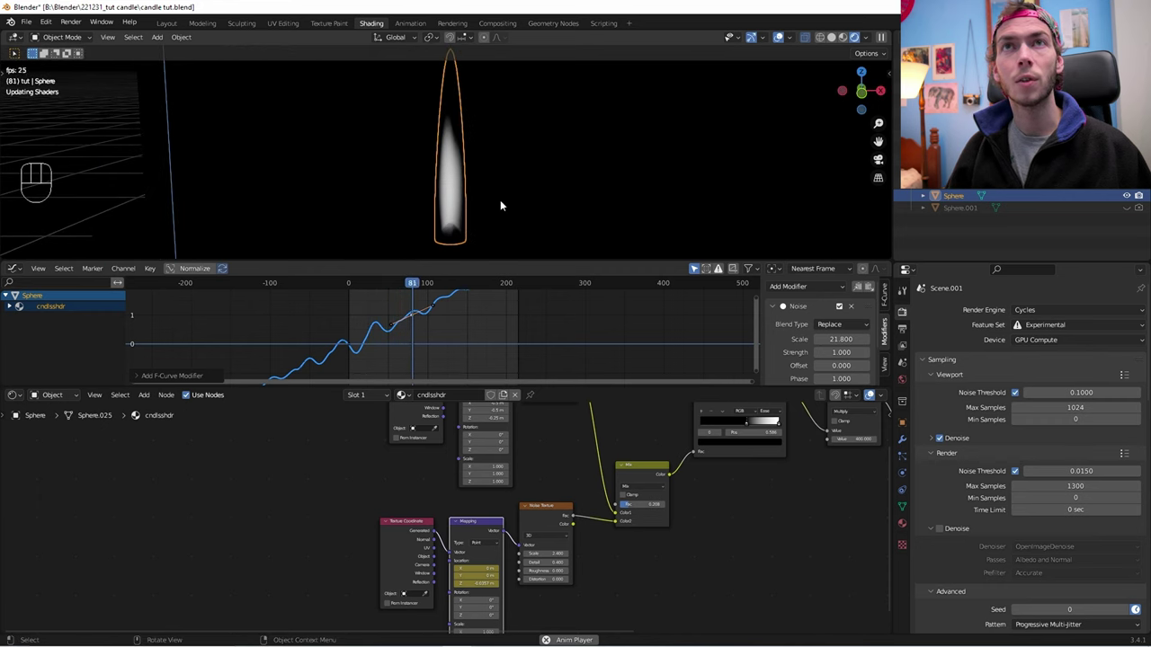
{"action": "key", "text": "space"}
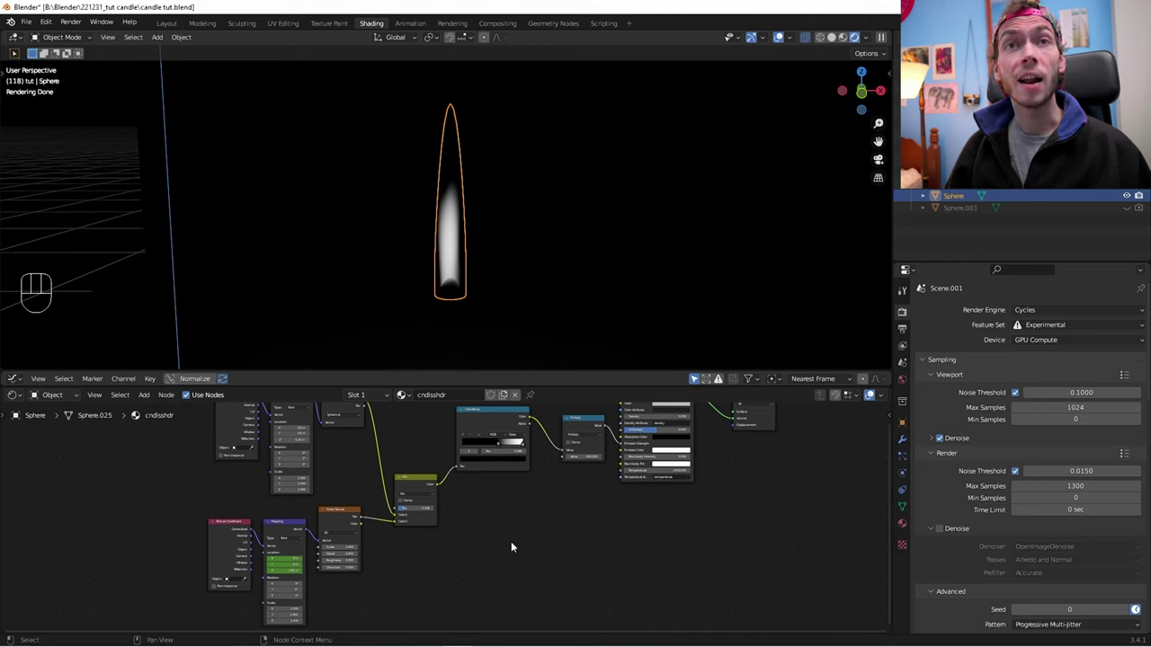
Step: Add a Gradient Texture and wire it into the Principled Volume, then inspect the flame shape
{"action": "key", "text": "shift+a"}
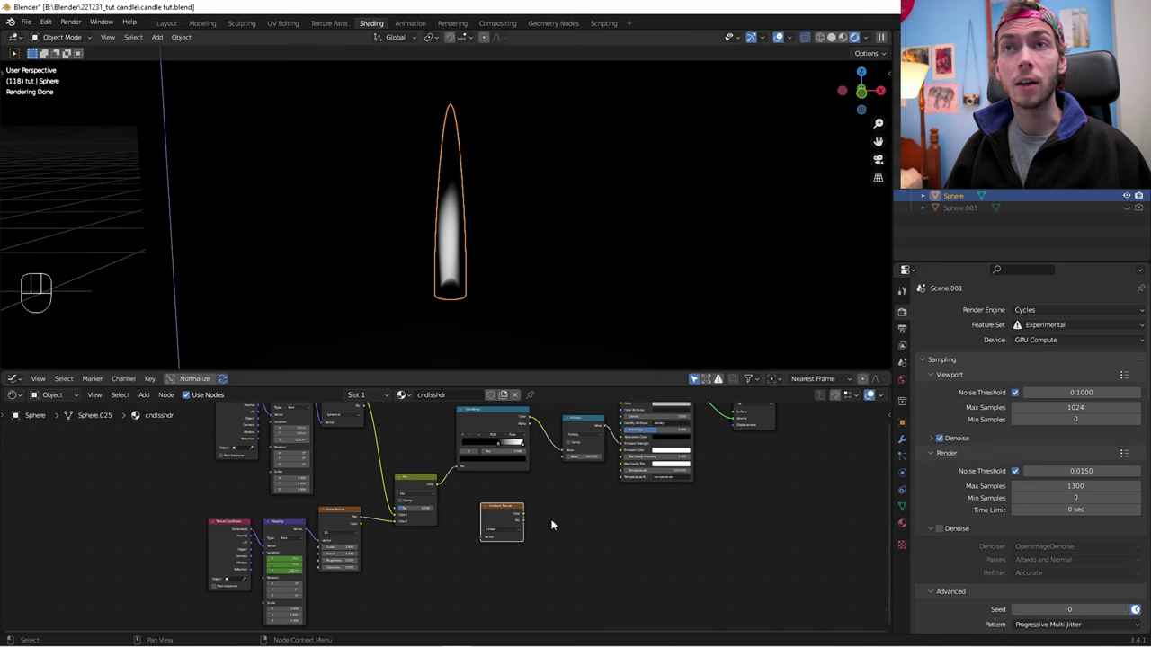
{"action": "left_click_drag", "start_coordinate": [548, 524], "coordinate": [787, 464]}
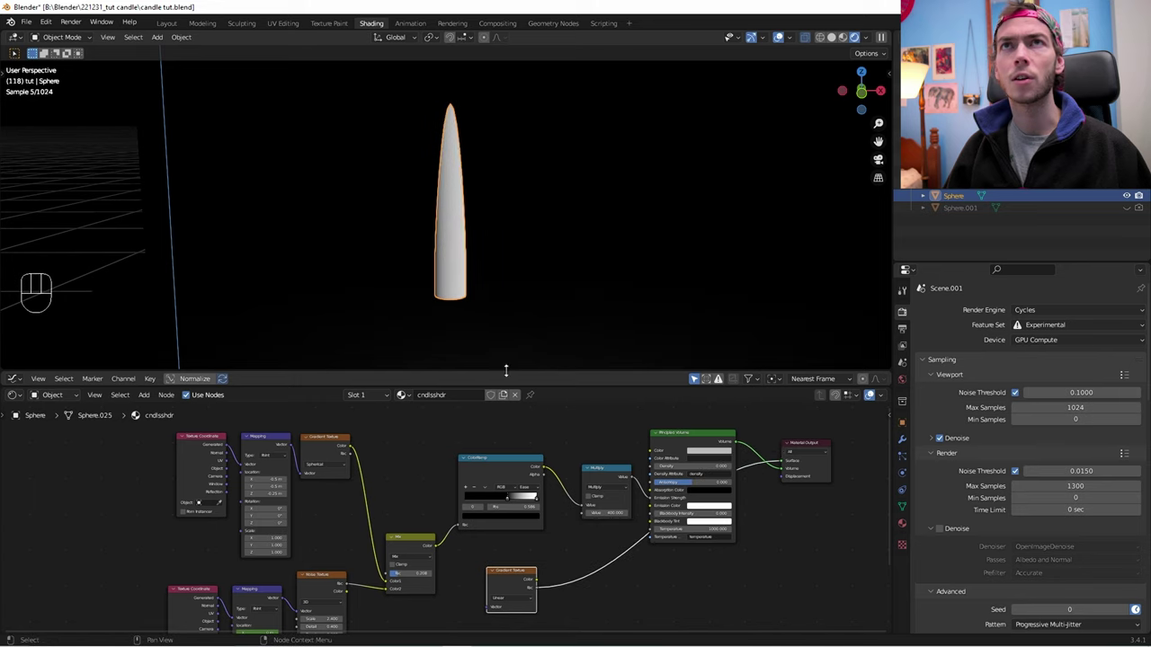
{"action": "left_click_drag", "start_coordinate": [437, 261], "coordinate": [513, 280]}
{"action": "middle_click", "coordinate": [564, 302]}
{"action": "left_click_drag", "start_coordinate": [534, 297], "coordinate": [455, 296]}
{"action": "left_click_drag", "start_coordinate": [488, 306], "coordinate": [405, 297]}
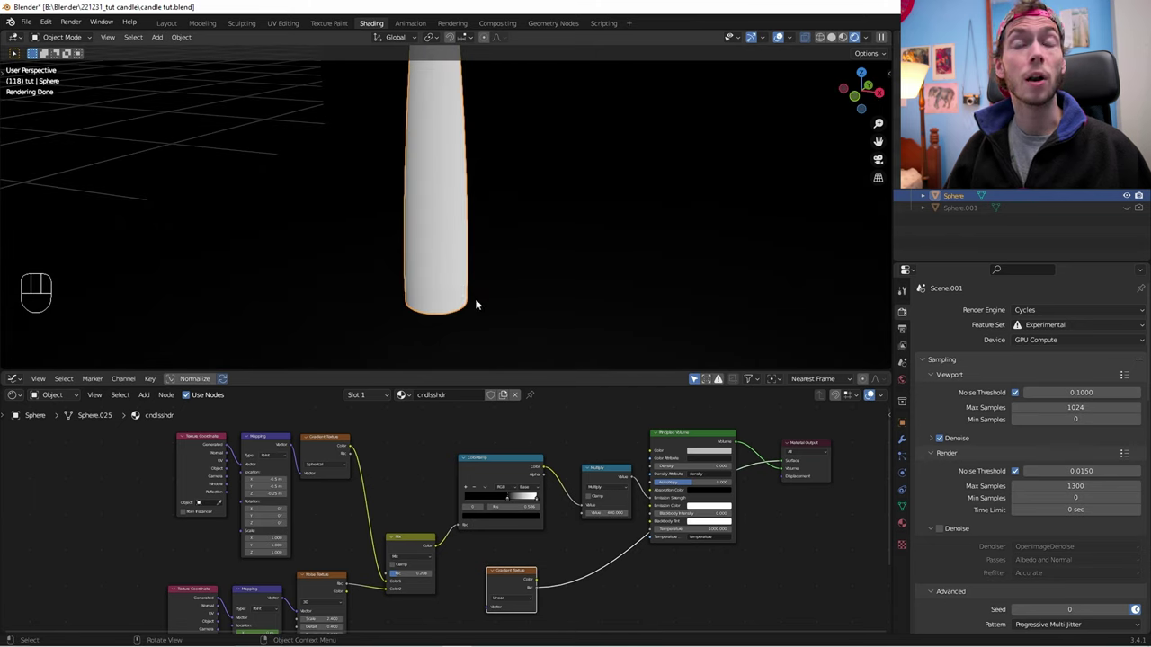
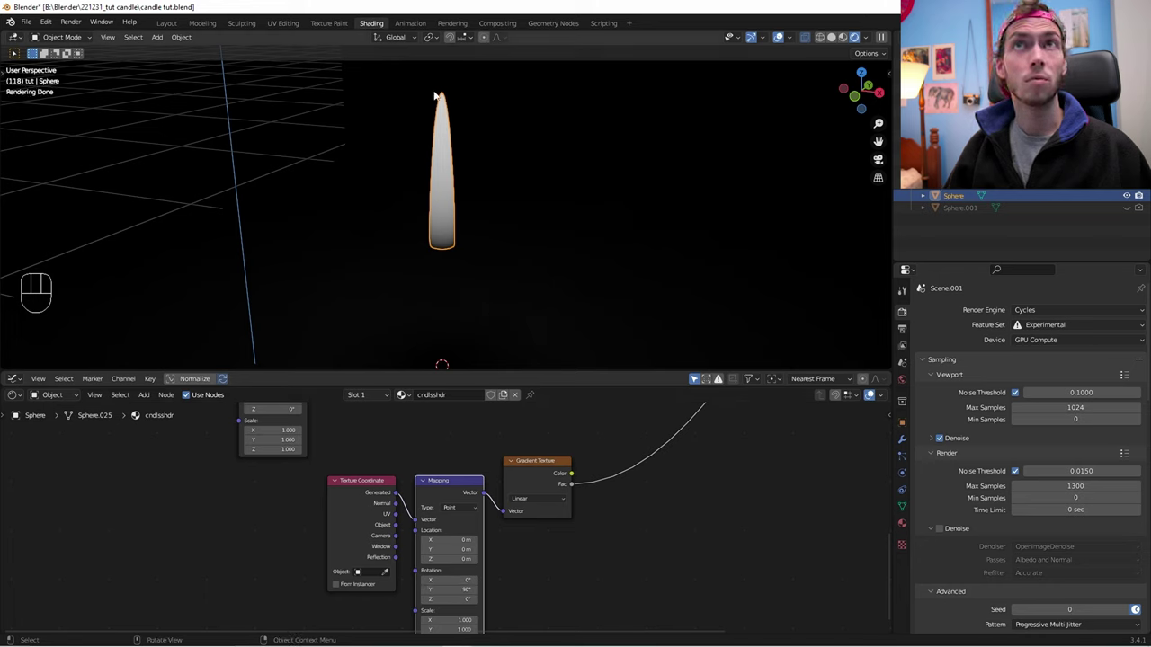
Step: Connect the gradient's Fac to the volume shader and insert a ColorRamp between them
{"action": "left_click_drag", "start_coordinate": [515, 570], "coordinate": [632, 414]}
{"action": "left_click", "coordinate": [632, 414]}
{"action": "left_click_drag", "start_coordinate": [627, 419], "coordinate": [543, 447]}
{"action": "middle_click", "coordinate": [558, 441]}
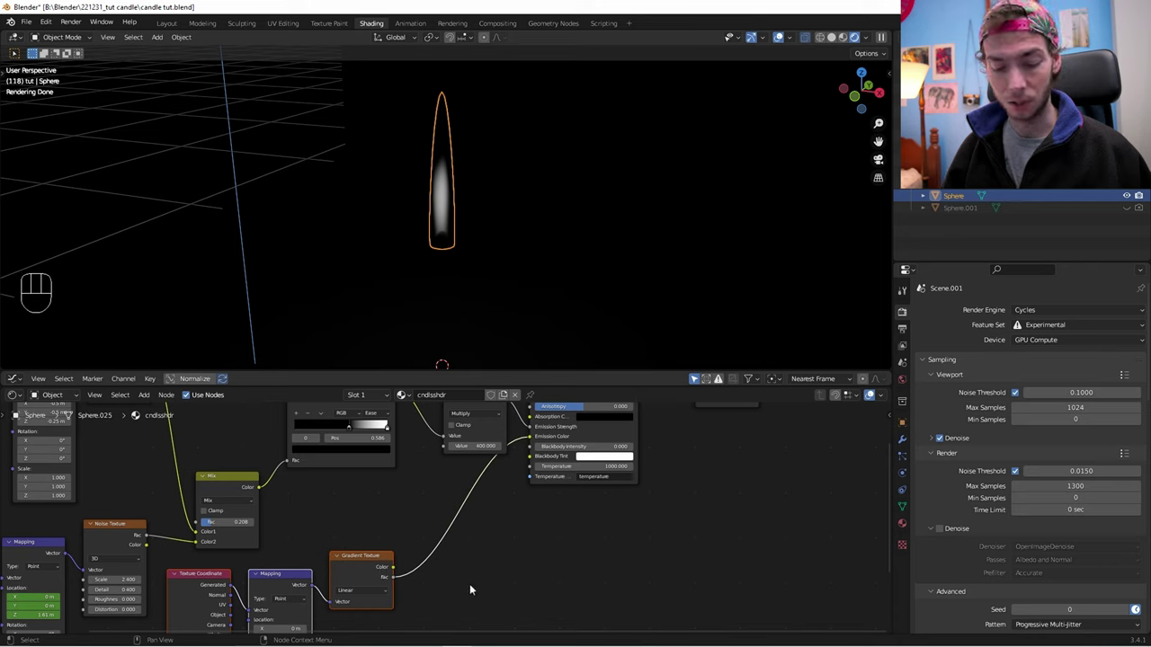
{"action": "key", "text": "ctrl+r"}
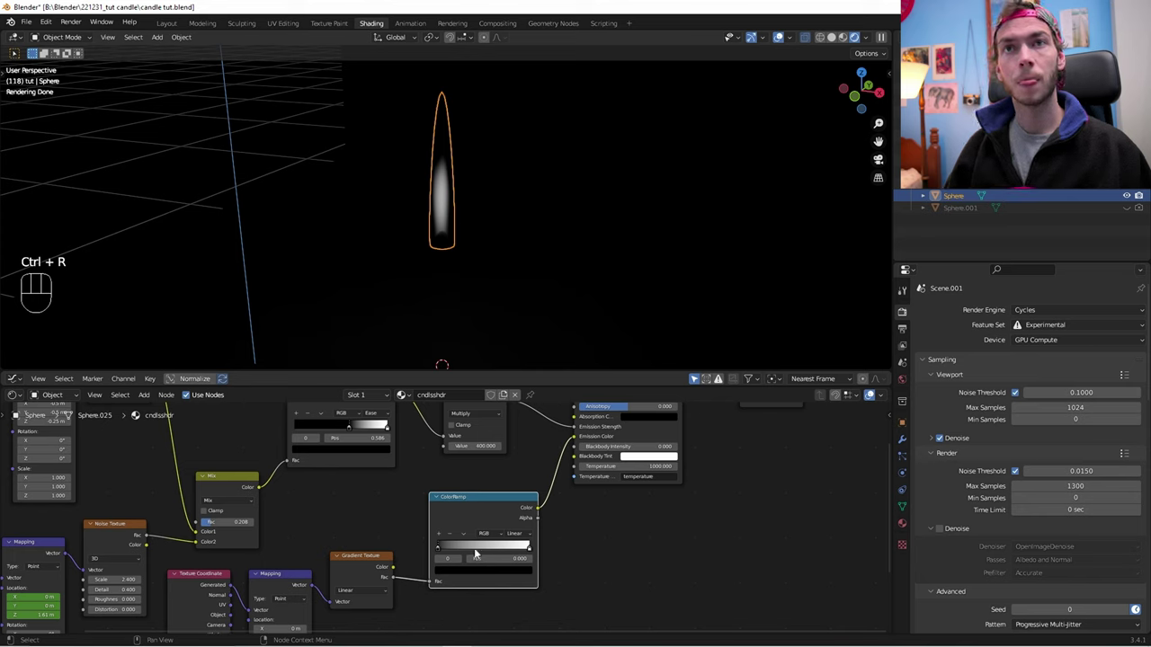
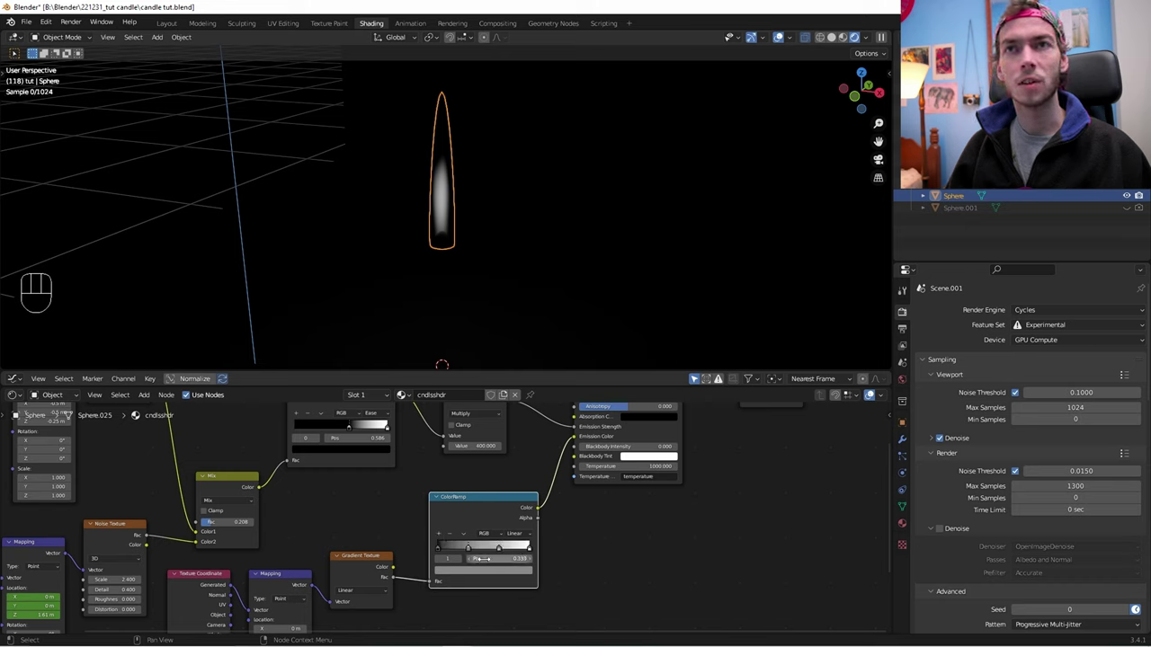
Step: Add a third ramp stop, set the first stop to blue and the middle stop to dark orange
{"action": "left_click", "coordinate": [443, 552]}
{"action": "left_click", "coordinate": [463, 574]}
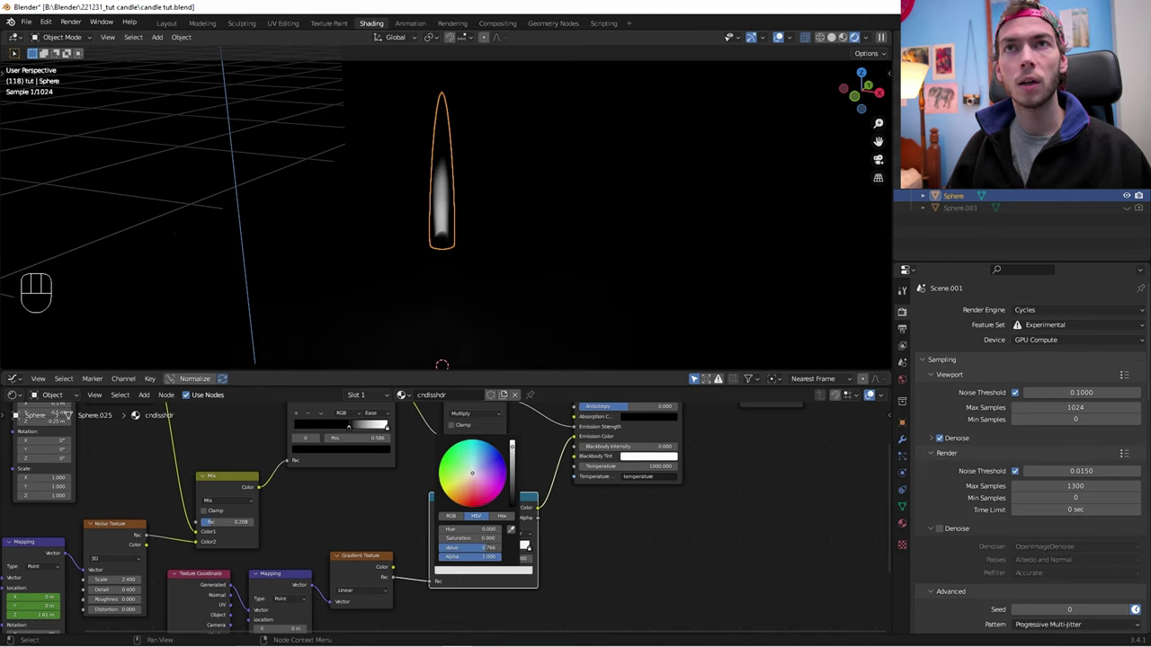
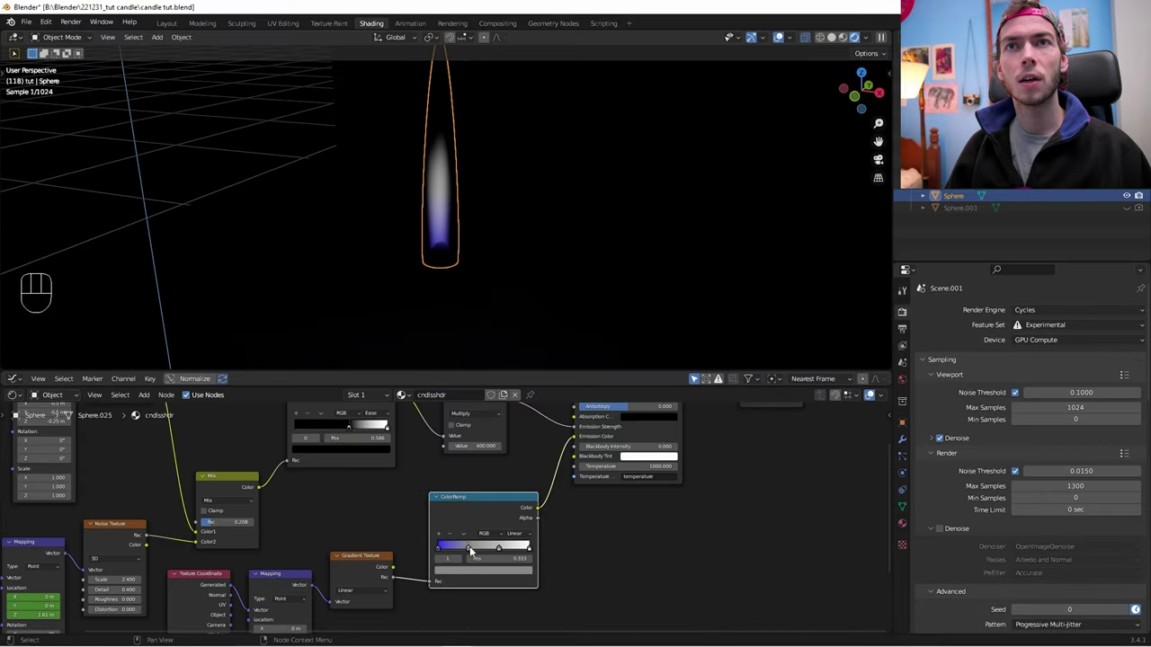
{"action": "left_click", "coordinate": [480, 574]}
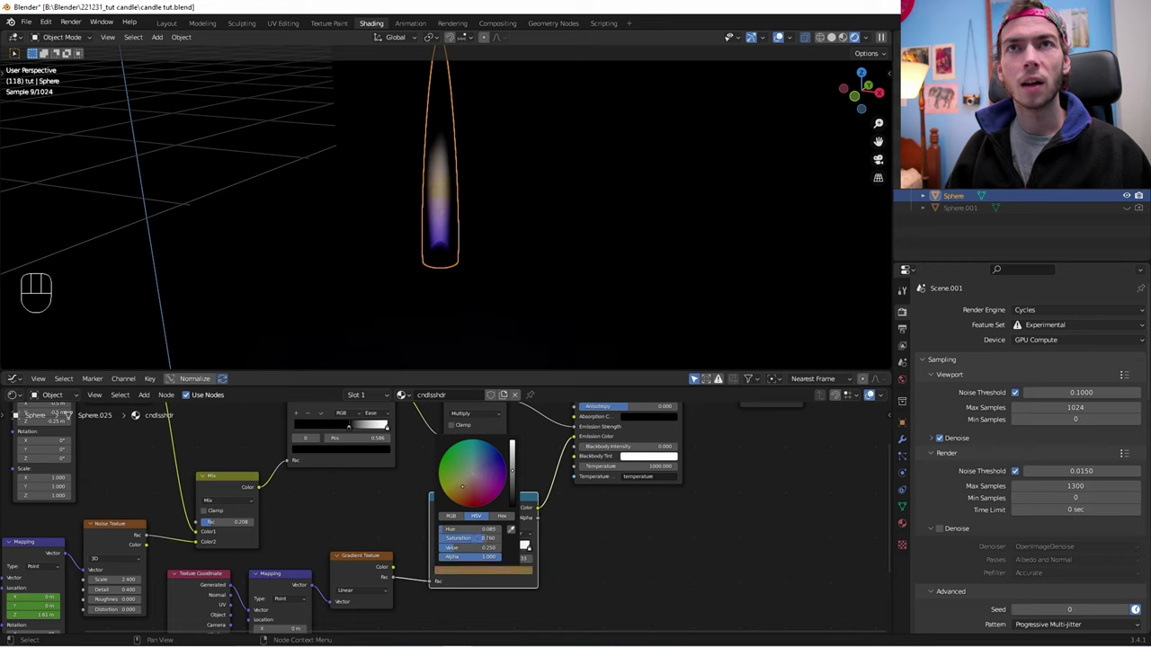
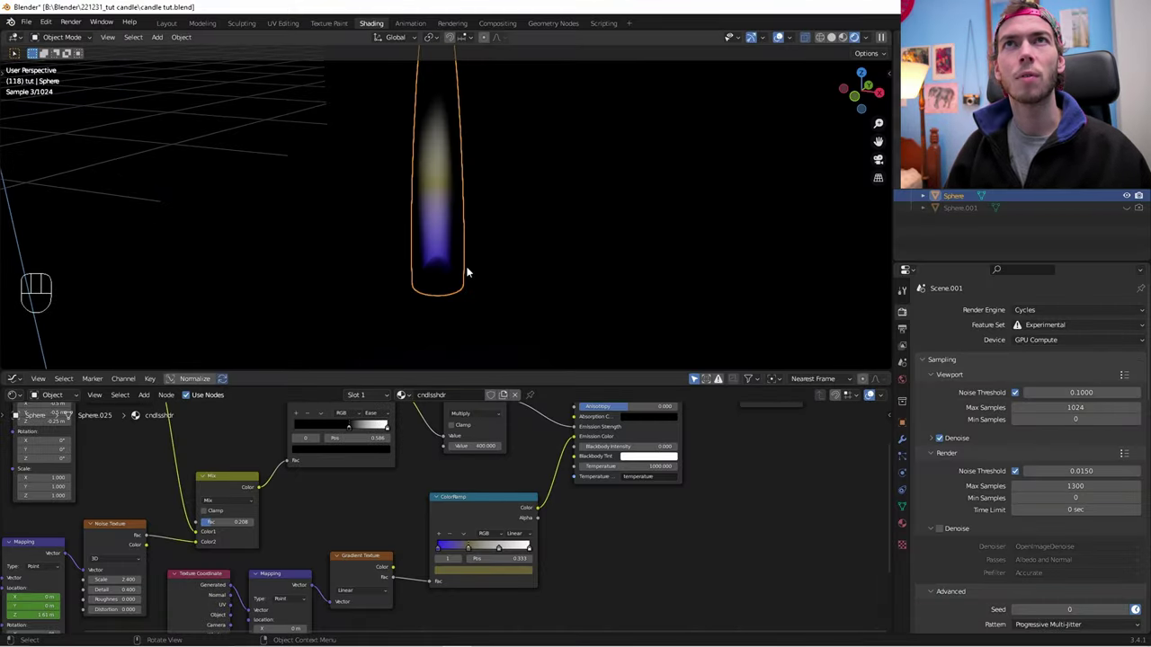
Step: Confirm the middle stop, select the last ramp stop and give it a reddish hue
{"action": "left_click", "coordinate": [475, 553]}
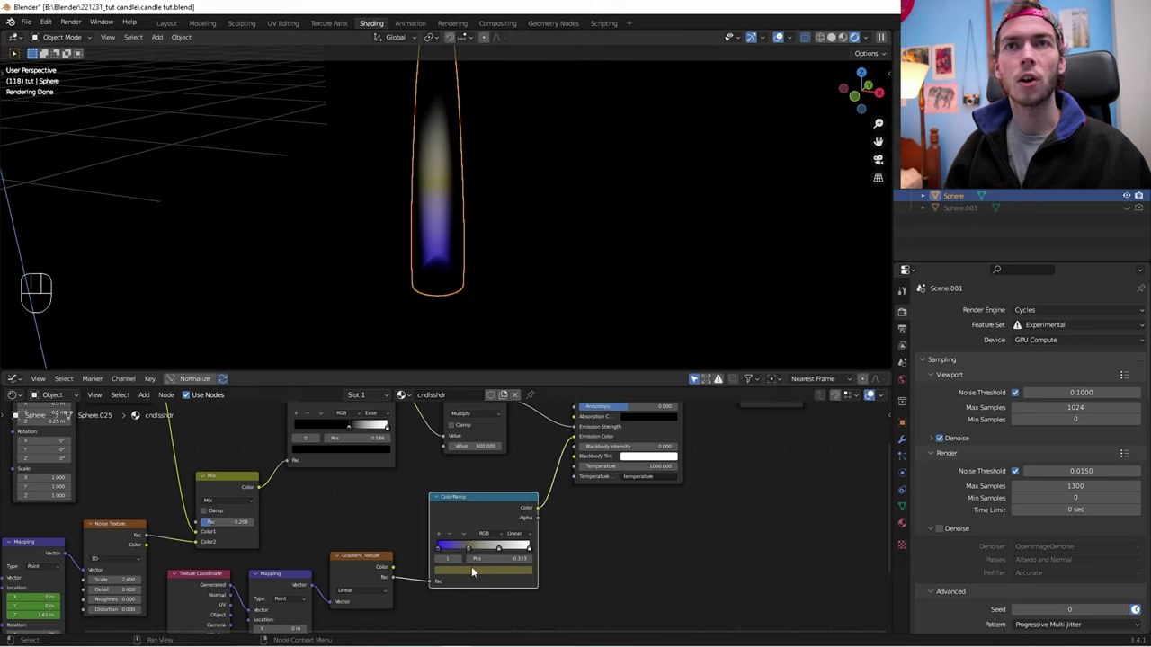
{"action": "left_click", "coordinate": [504, 550]}
{"action": "left_click", "coordinate": [502, 575]}
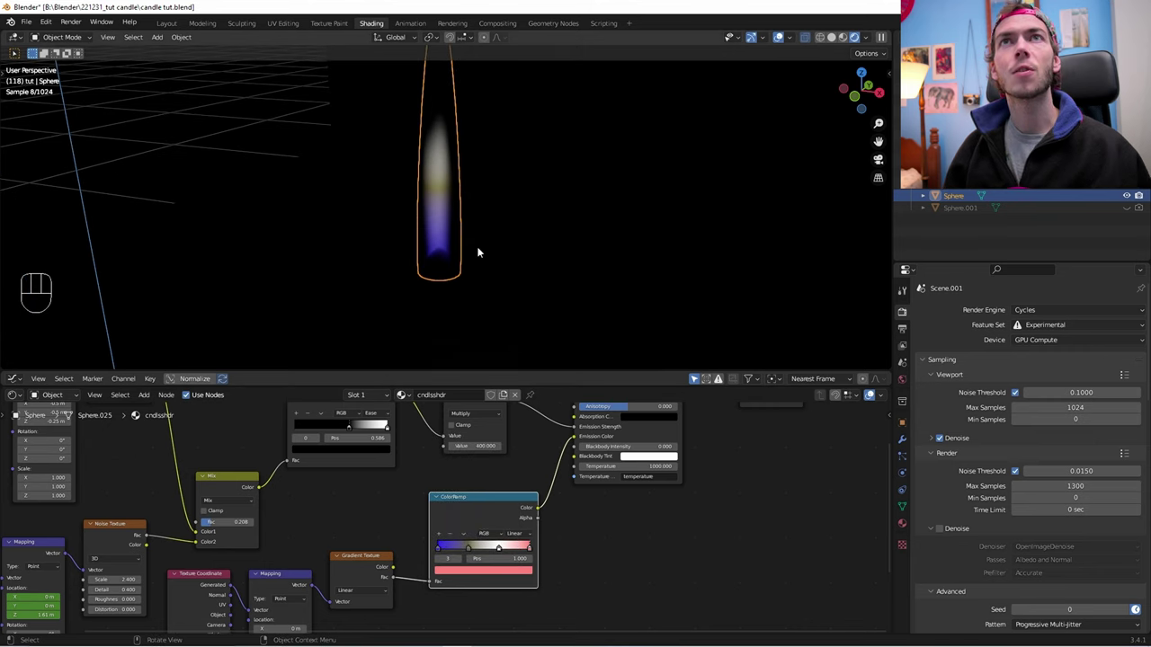
{"action": "left_click_drag", "start_coordinate": [483, 250], "coordinate": [477, 219]}
{"action": "left_click_drag", "start_coordinate": [466, 200], "coordinate": [469, 242]}
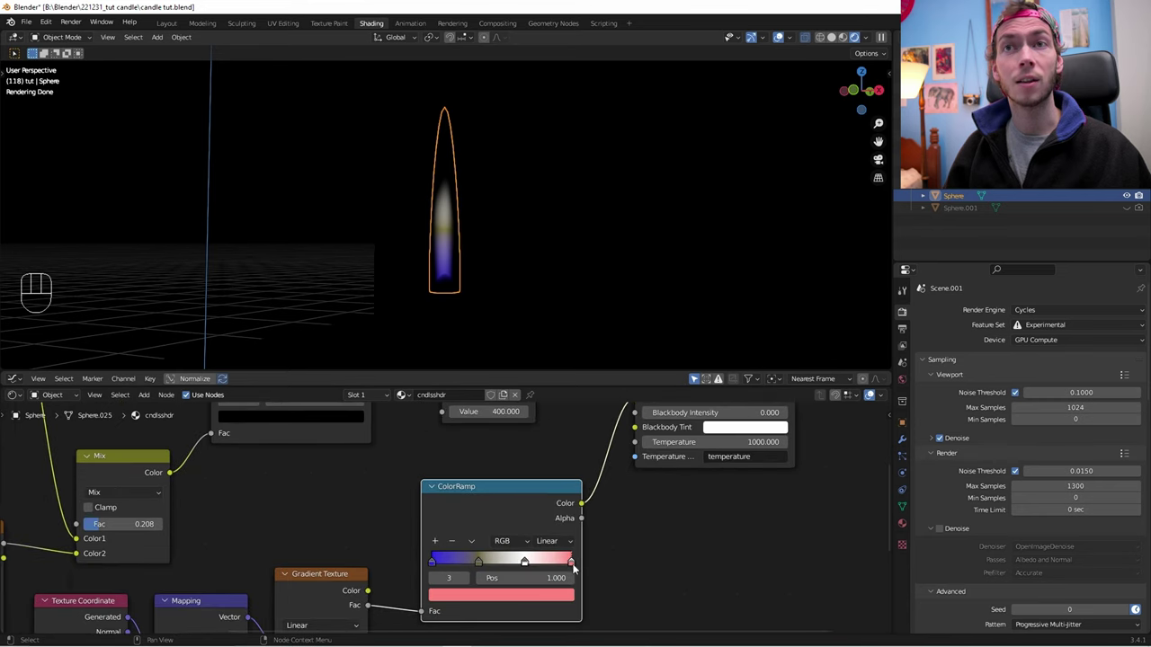
Step: Refine the last stop to pale pink (Hue 0.002, Saturation 0.476, Value 1)
{"action": "left_click_drag", "start_coordinate": [578, 566], "coordinate": [587, 570]}
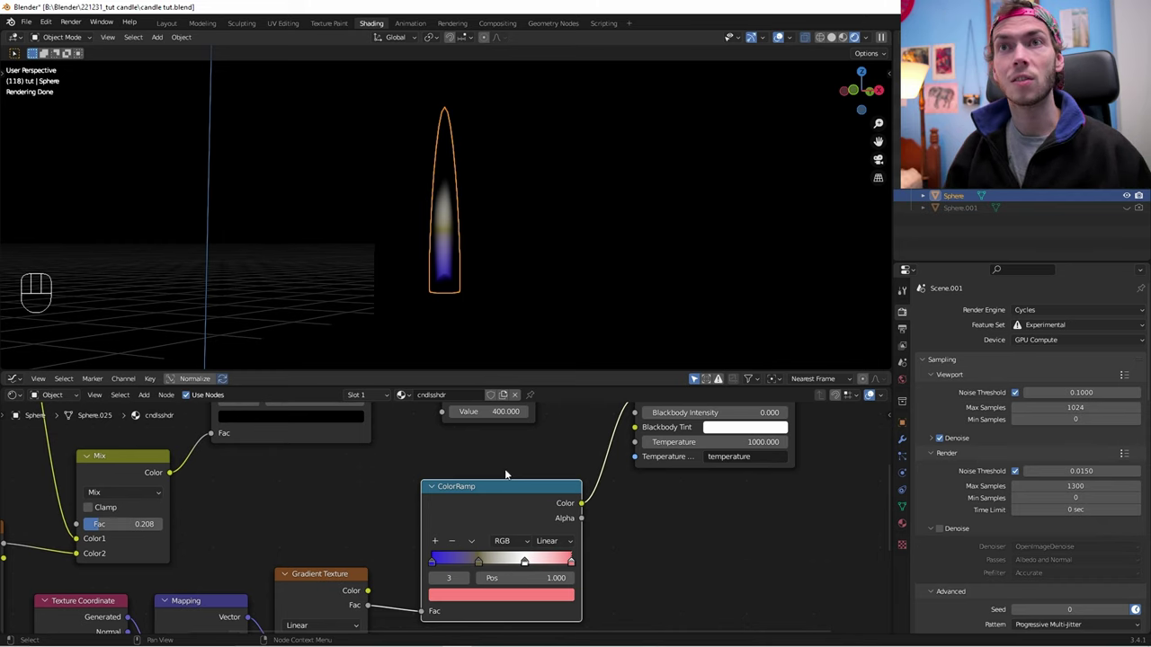
{"action": "left_click_drag", "start_coordinate": [479, 562], "coordinate": [454, 567]}
{"action": "left_click_drag", "start_coordinate": [529, 566], "coordinate": [499, 564]}
{"action": "left_click_drag", "start_coordinate": [575, 563], "coordinate": [506, 567]}
{"action": "left_click_drag", "start_coordinate": [498, 567], "coordinate": [487, 567]}
Step: Confirm the pink, then give ramp stop 1 a darkened yellow colour
{"action": "left_click", "coordinate": [511, 598]}
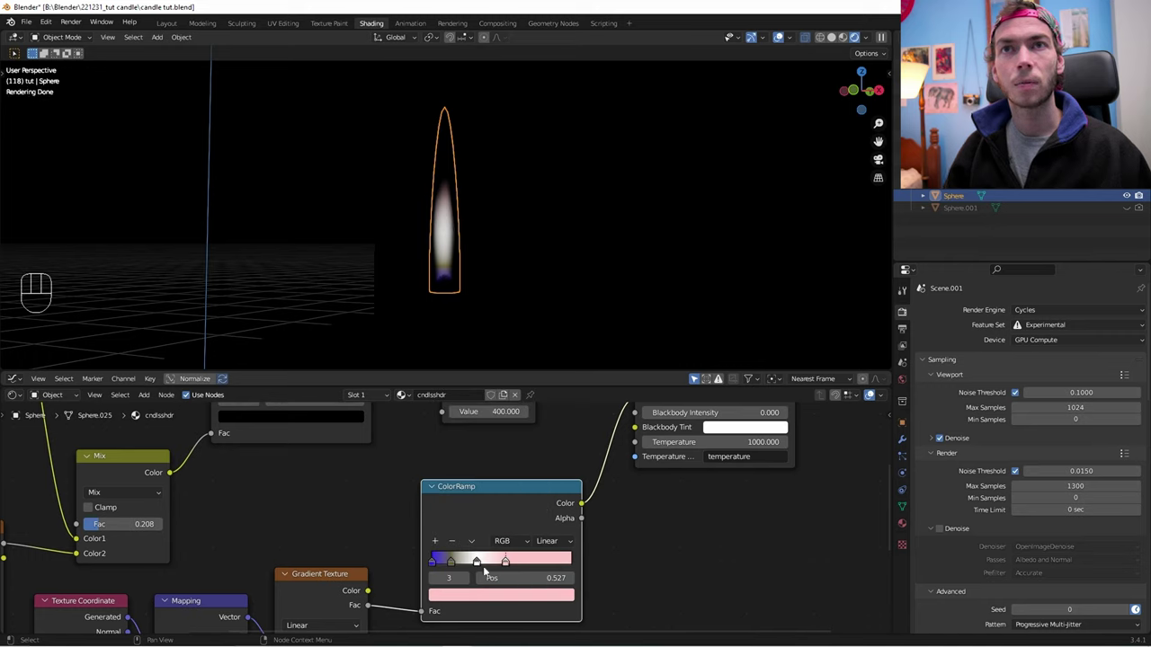
{"action": "left_click", "coordinate": [478, 565]}
{"action": "left_click", "coordinate": [487, 598]}
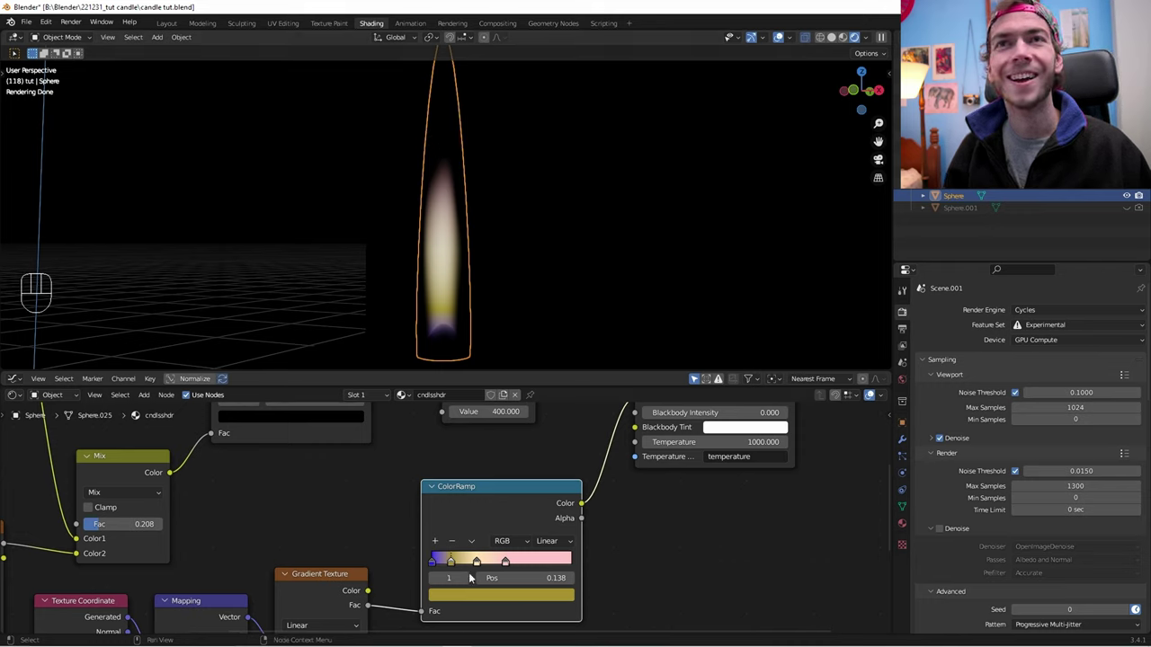
{"action": "left_click", "coordinate": [488, 603]}
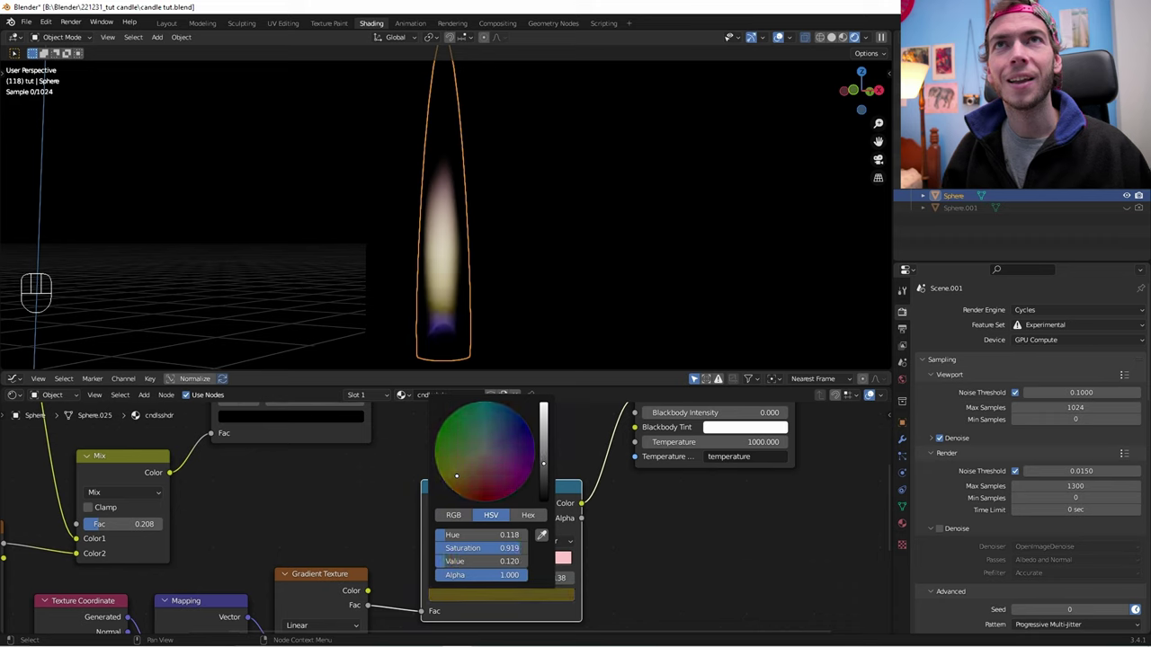
{"action": "left_click", "coordinate": [652, 559]}
Step: Change the ramp interpolation from Linear to Ease and then B-Spline
{"action": "left_click_drag", "start_coordinate": [564, 525], "coordinate": [567, 527]}
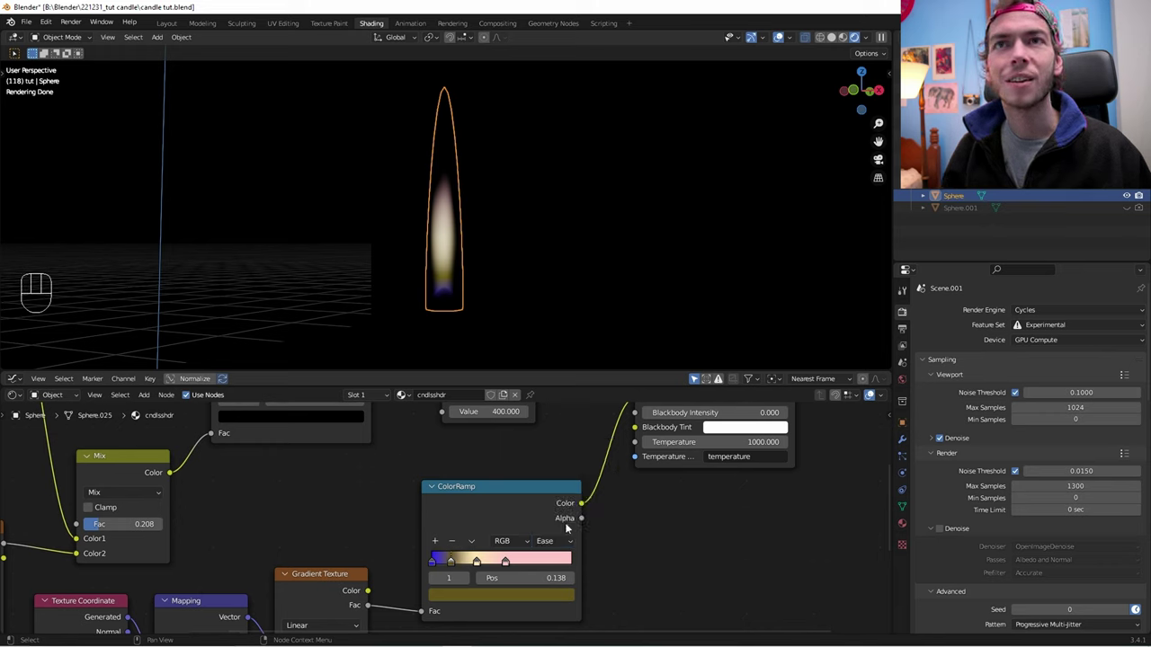
{"action": "left_click_drag", "start_coordinate": [565, 541], "coordinate": [571, 488]}
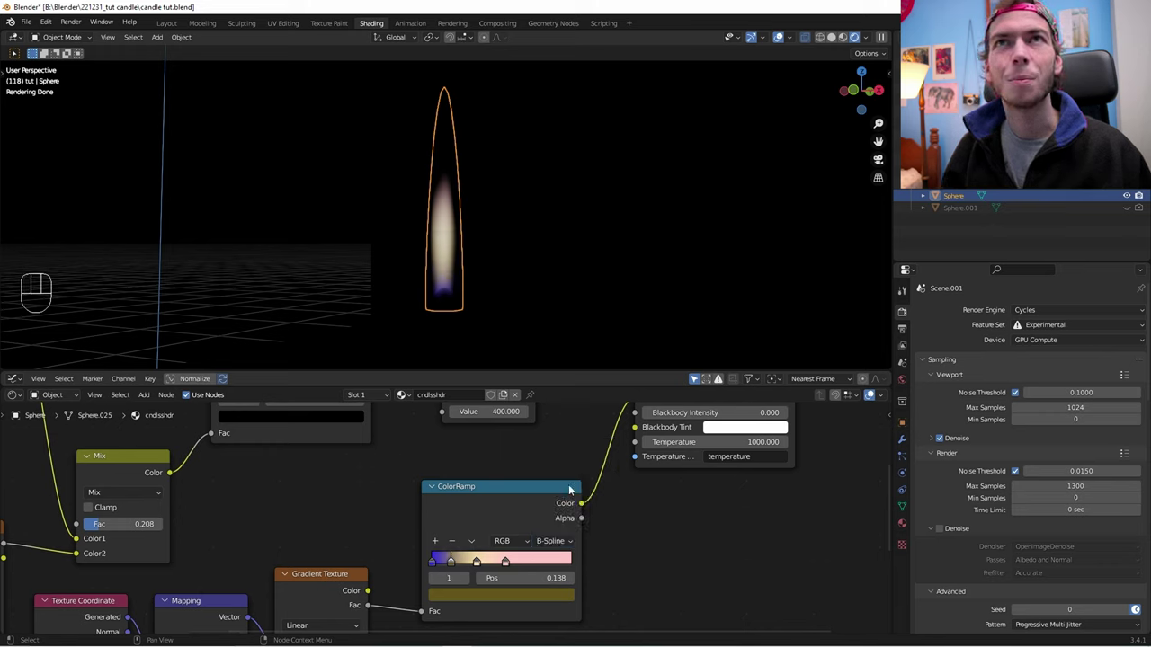
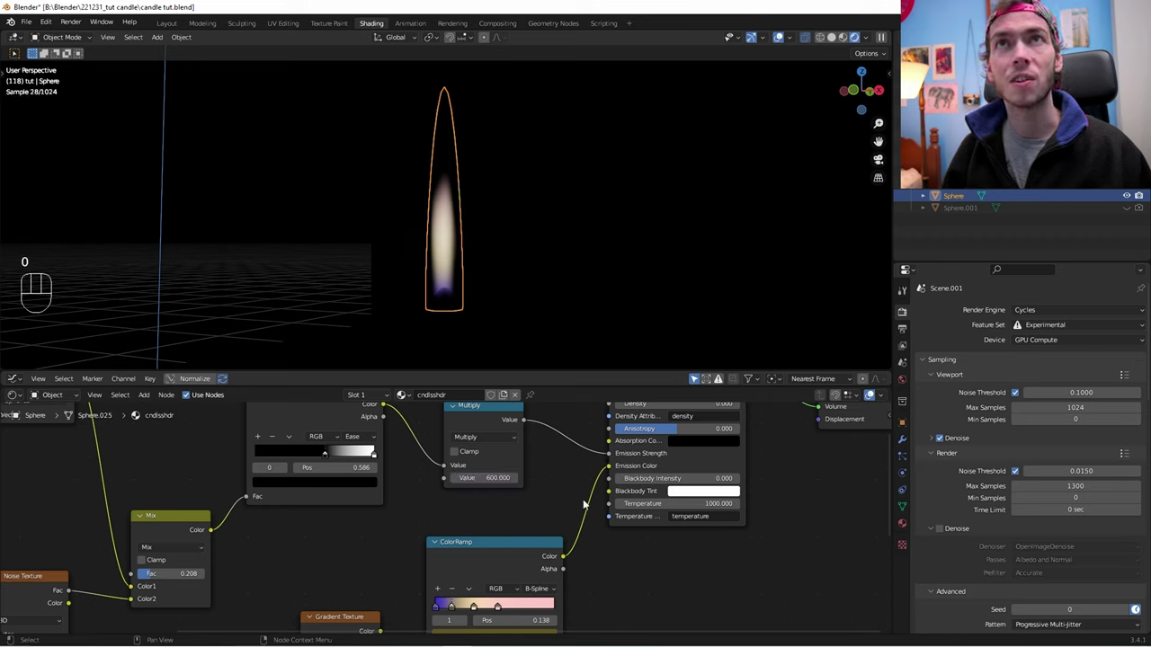
Step: Zoom out in the node editor and viewport to see the whole candle scene
{"action": "left_click", "coordinate": [542, 492]}
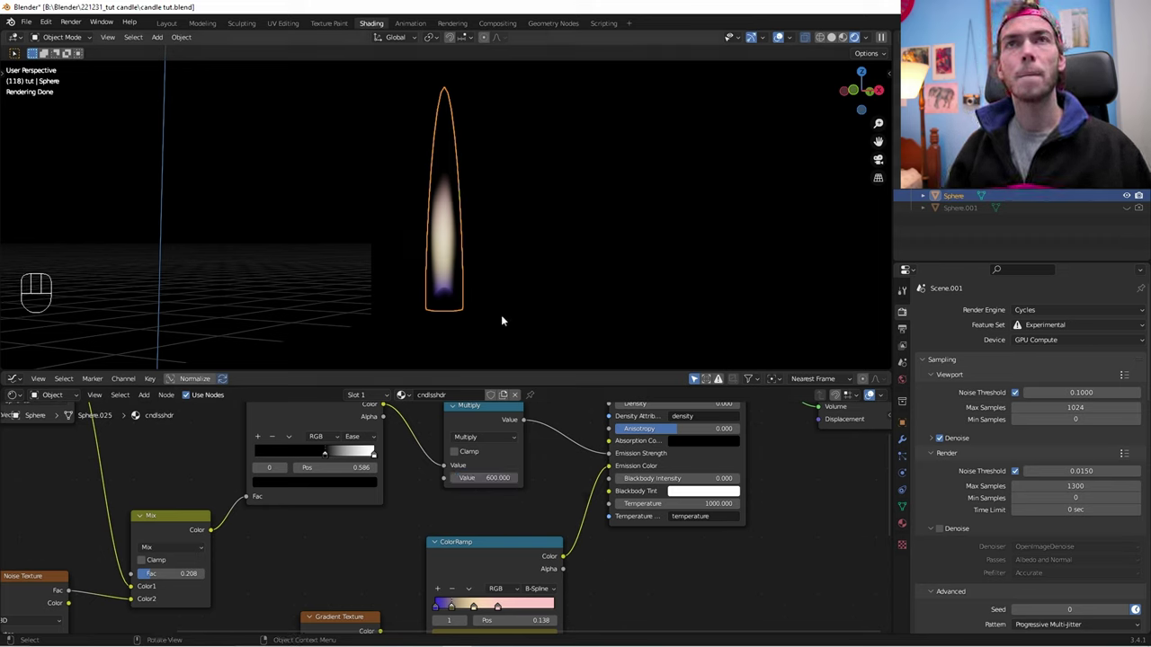
{"action": "key", "text": "space"}
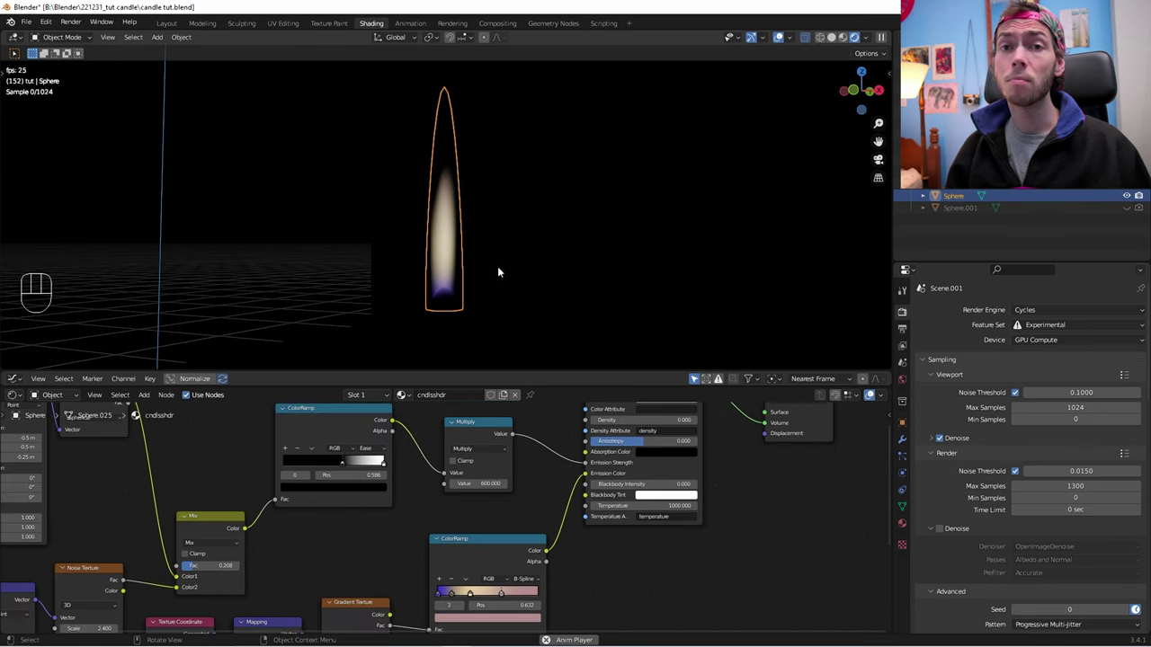
{"action": "key", "text": "space"}
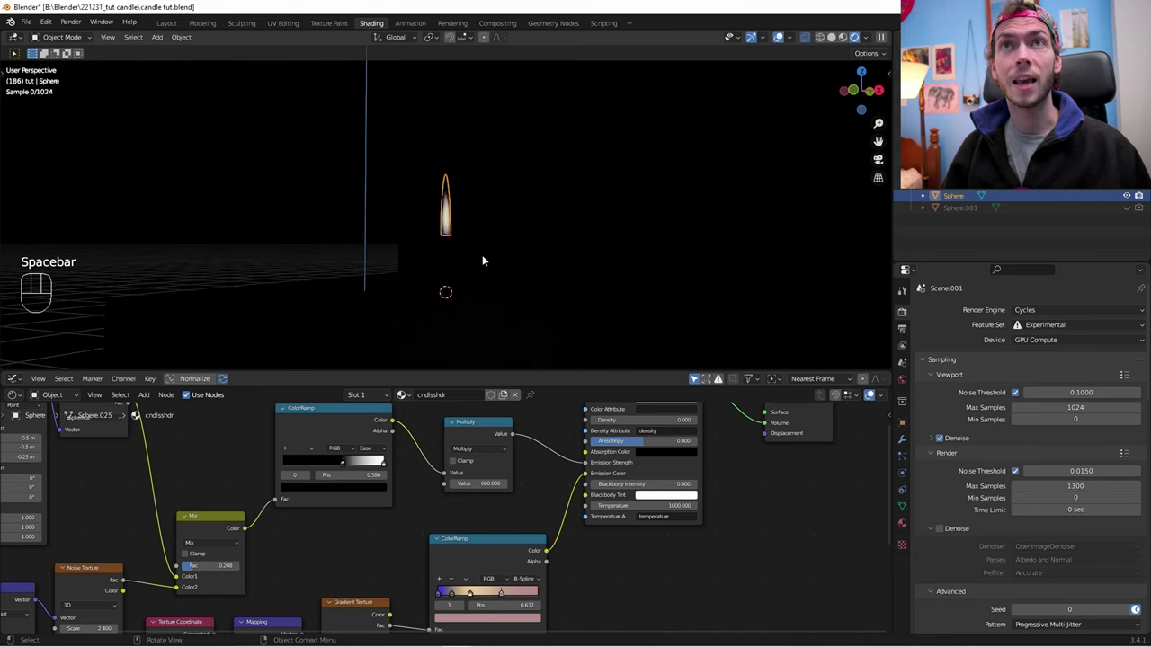
{"action": "left_click_drag", "start_coordinate": [431, 258], "coordinate": [439, 272]}
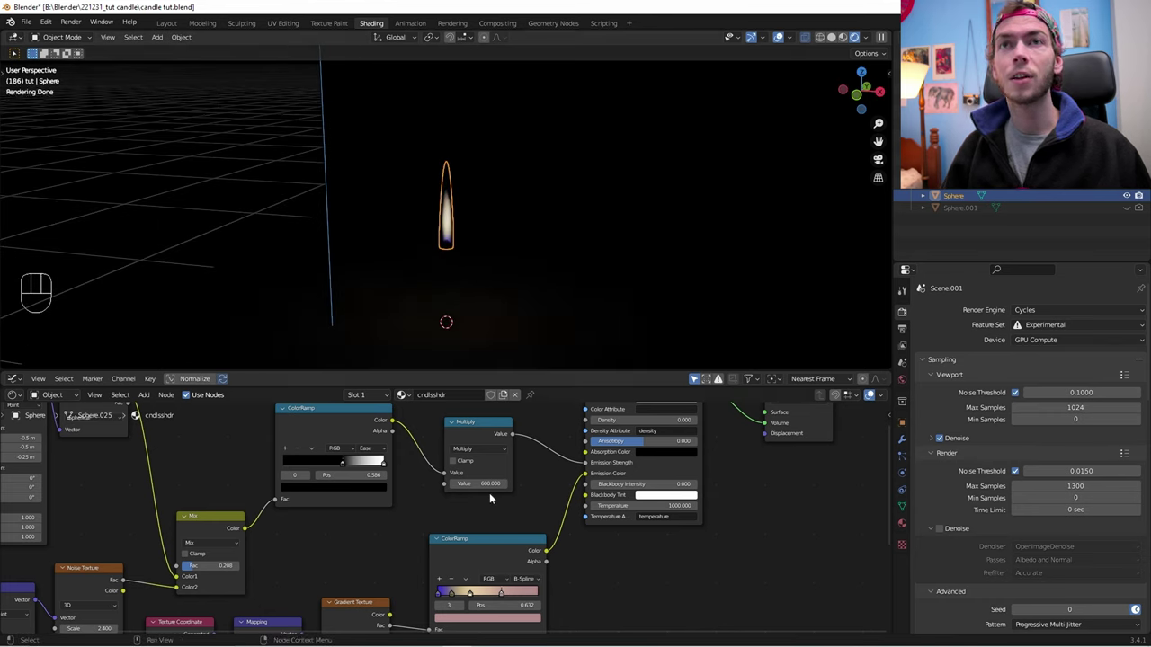
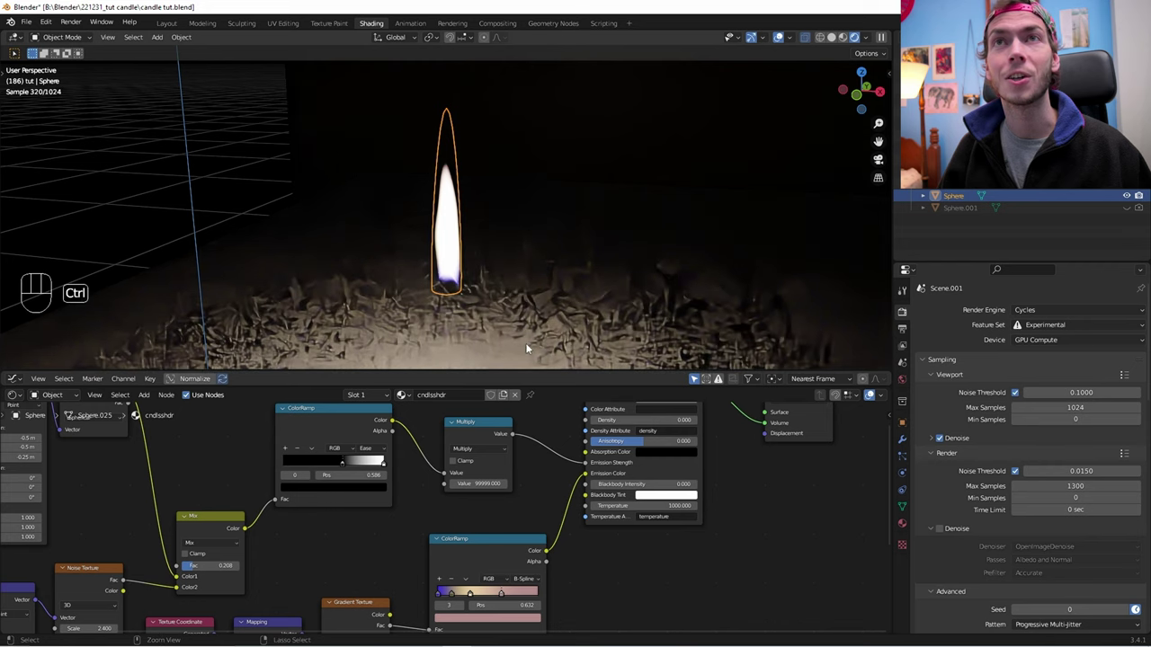
Step: Undo the emission Multiply test and add a Point light at the 3D cursor
{"action": "key", "text": "ctrl+z"}
{"action": "key", "text": "ctrl+z"}
{"action": "key", "text": "shift+a"}
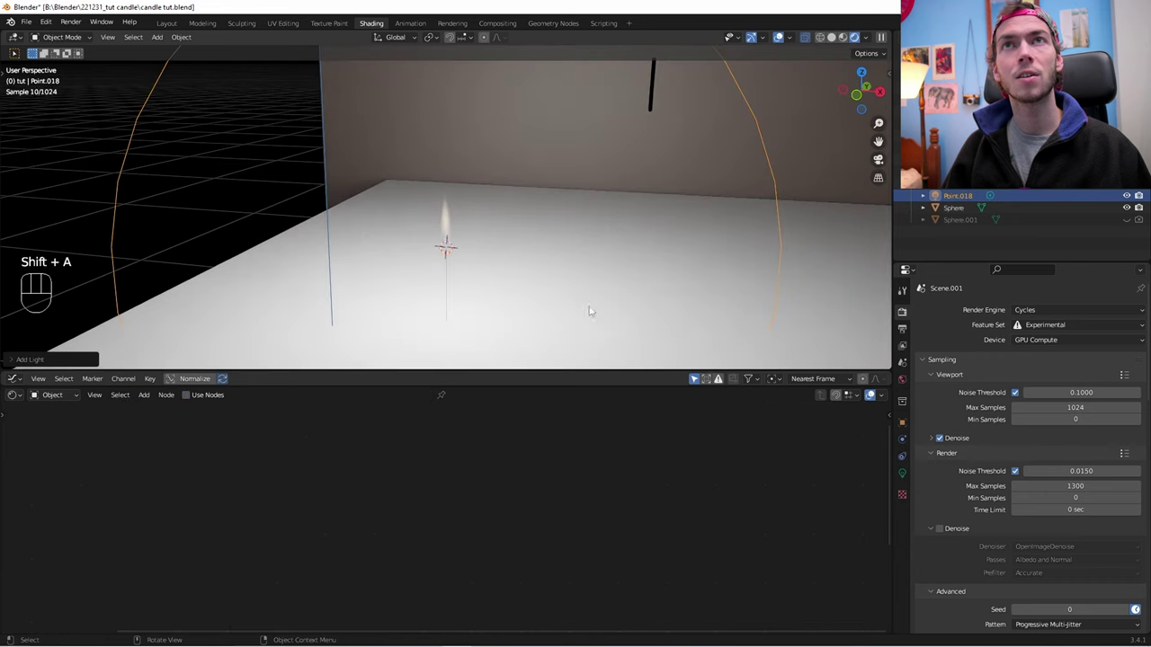
Step: Move the light just above the flame and set peach colour, 160 mW power, 0.03 m radius
{"action": "key", "text": "g"}
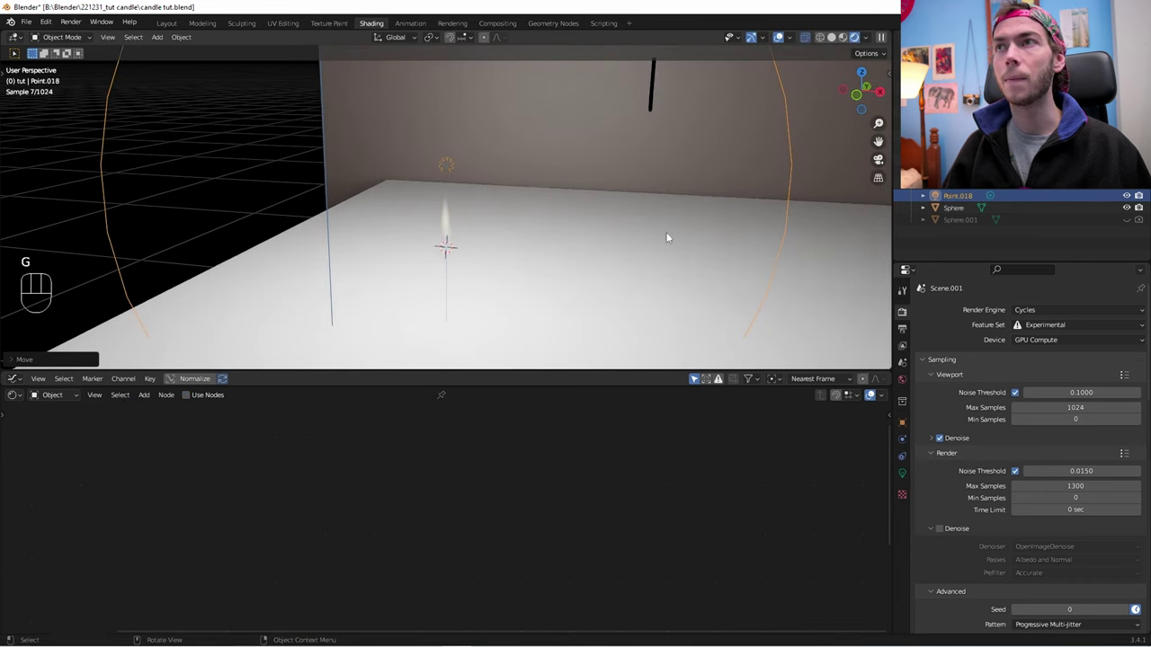
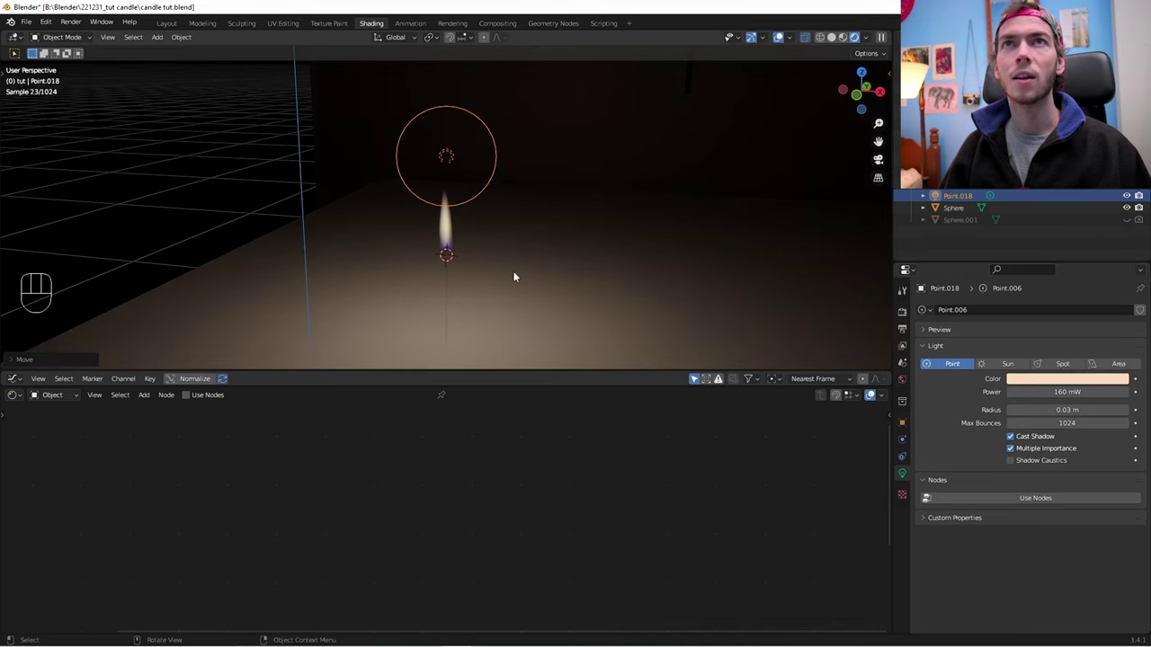
{"action": "left_click_drag", "start_coordinate": [480, 275], "coordinate": [466, 275]}
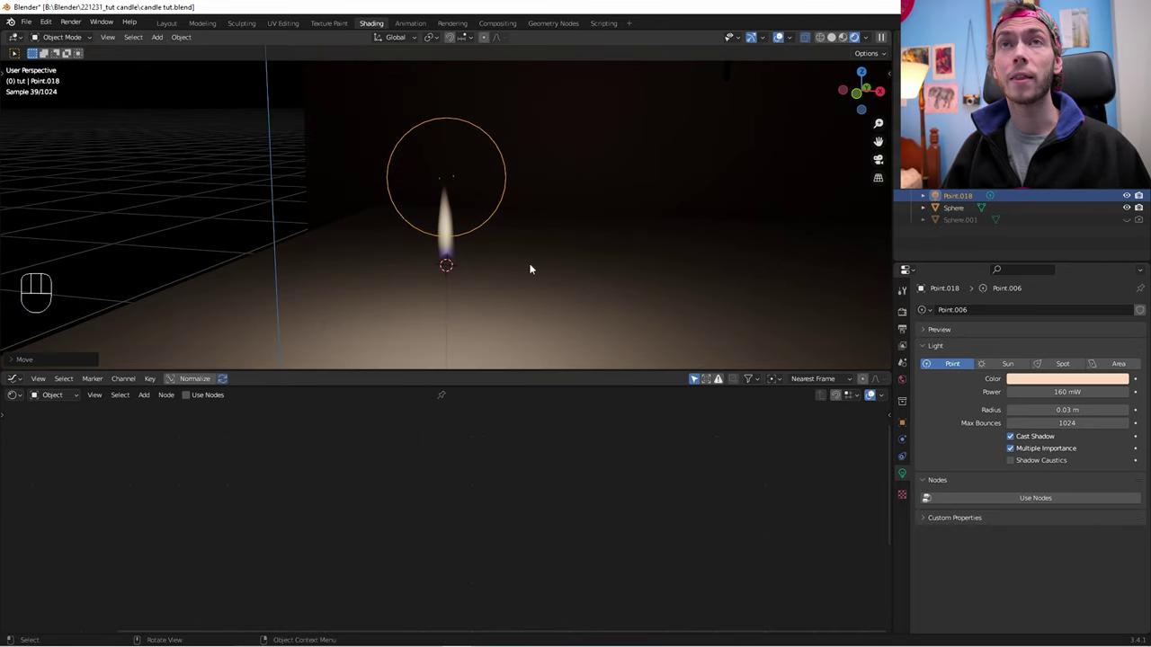
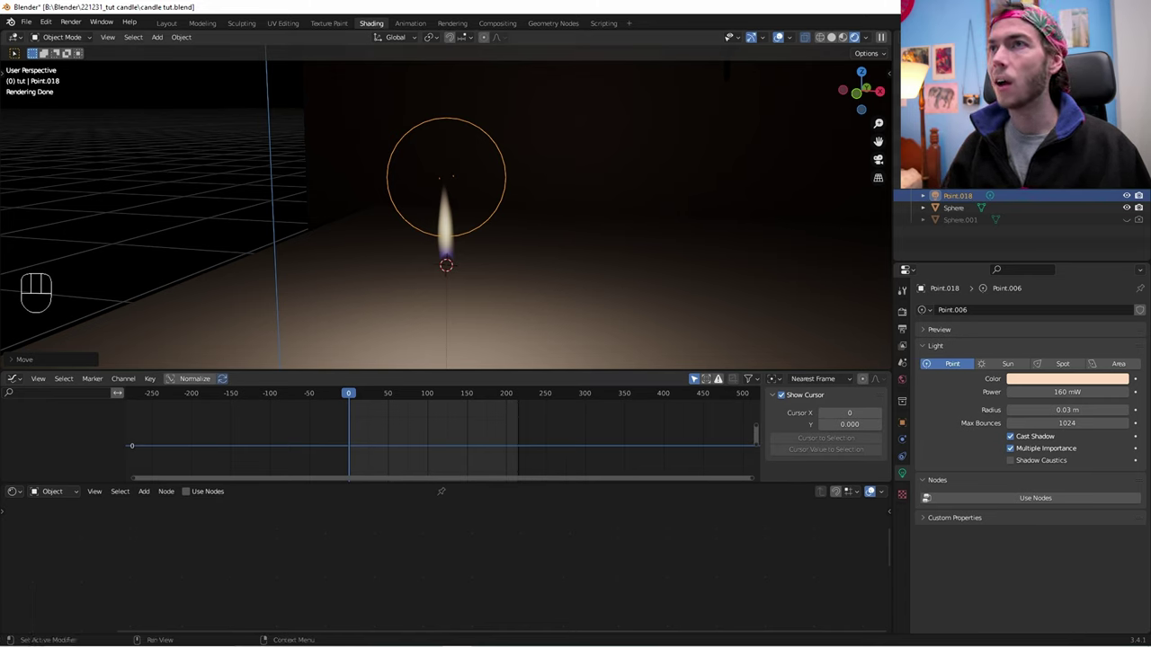
Step: Keyframe the light's Power and add a Noise modifier to its curve with Scale 20.9
{"action": "left_click", "coordinate": [1141, 393]}
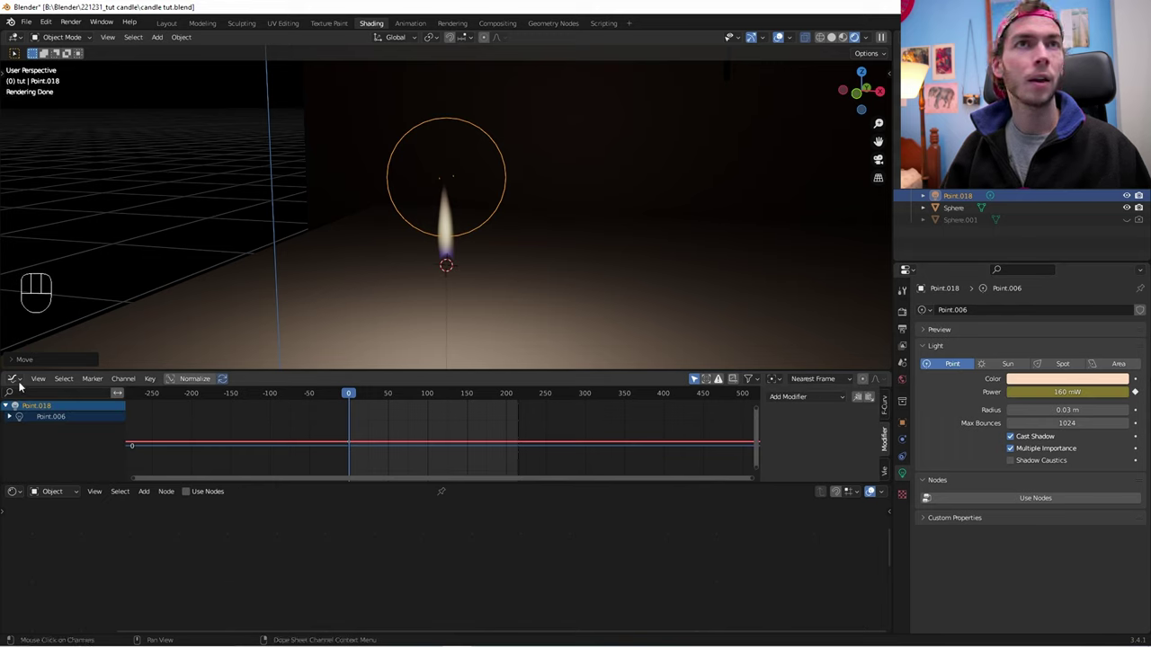
{"action": "left_click_drag", "start_coordinate": [24, 384], "coordinate": [183, 444]}
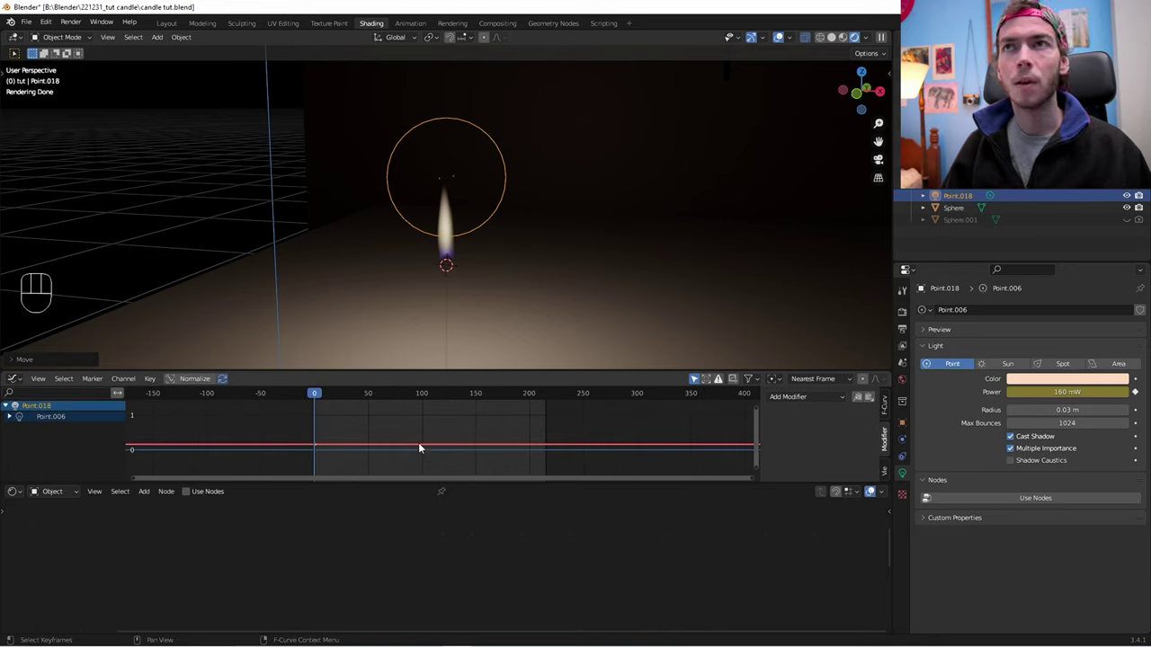
{"action": "left_click", "coordinate": [801, 394]}
{"action": "left_click_drag", "start_coordinate": [803, 400], "coordinate": [820, 529]}
{"action": "left_click_drag", "start_coordinate": [815, 401], "coordinate": [801, 465]}
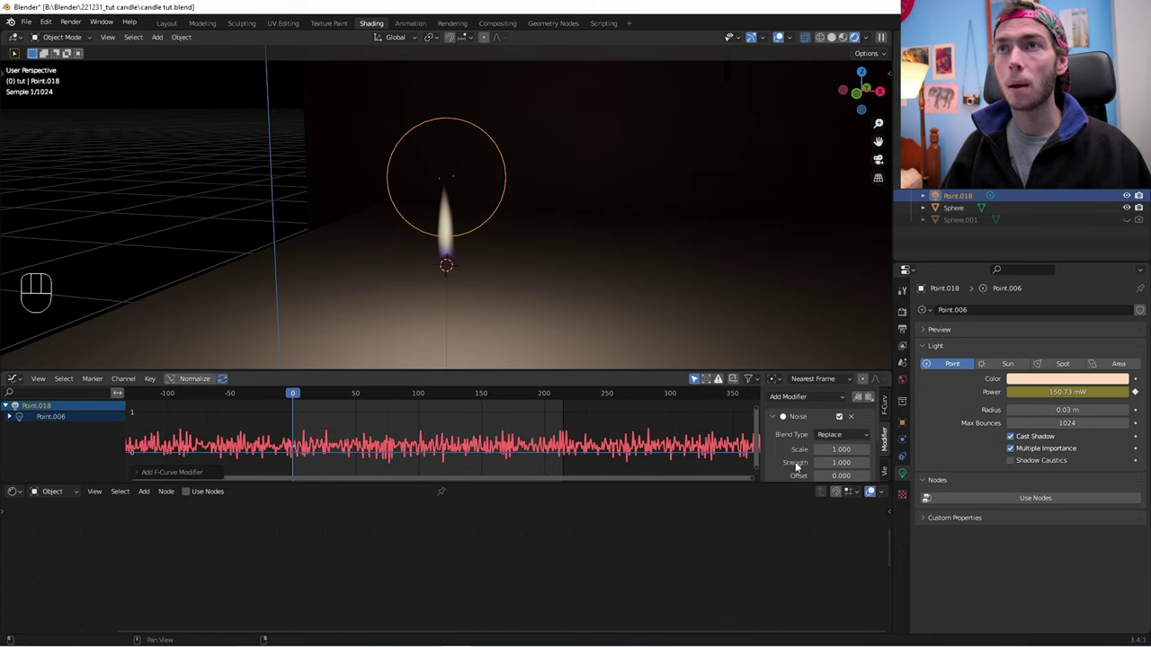
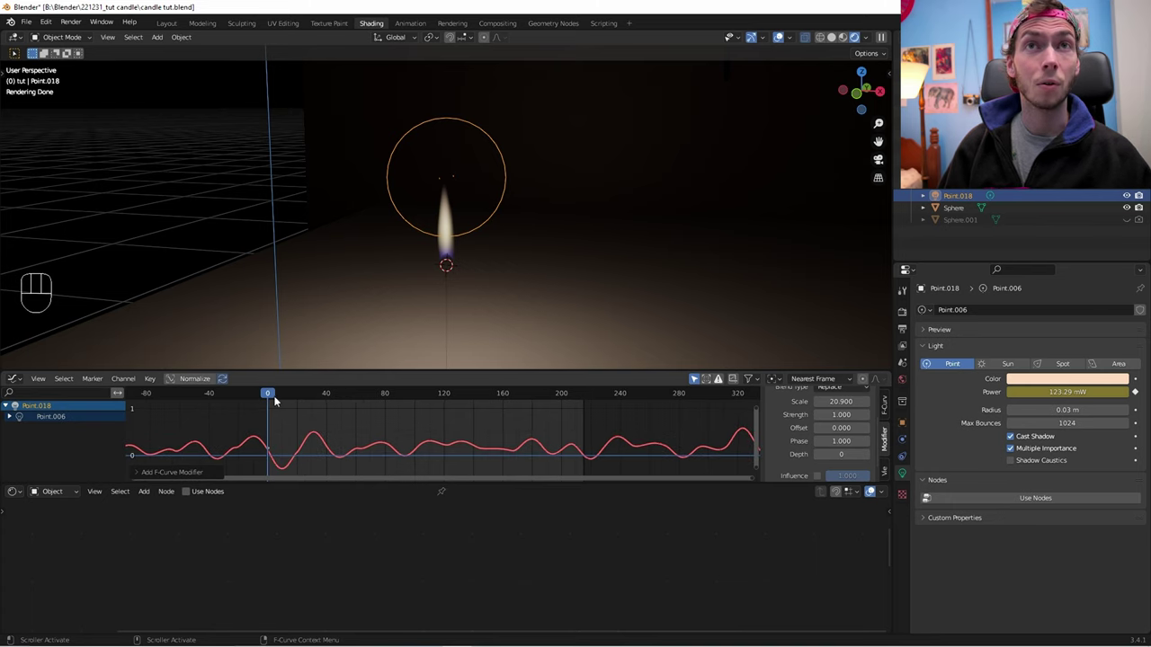
Step: Lower the Noise modifier Strength from 1.0 to 0.12 for a gentler flicker
{"action": "left_click_drag", "start_coordinate": [276, 396], "coordinate": [286, 415]}
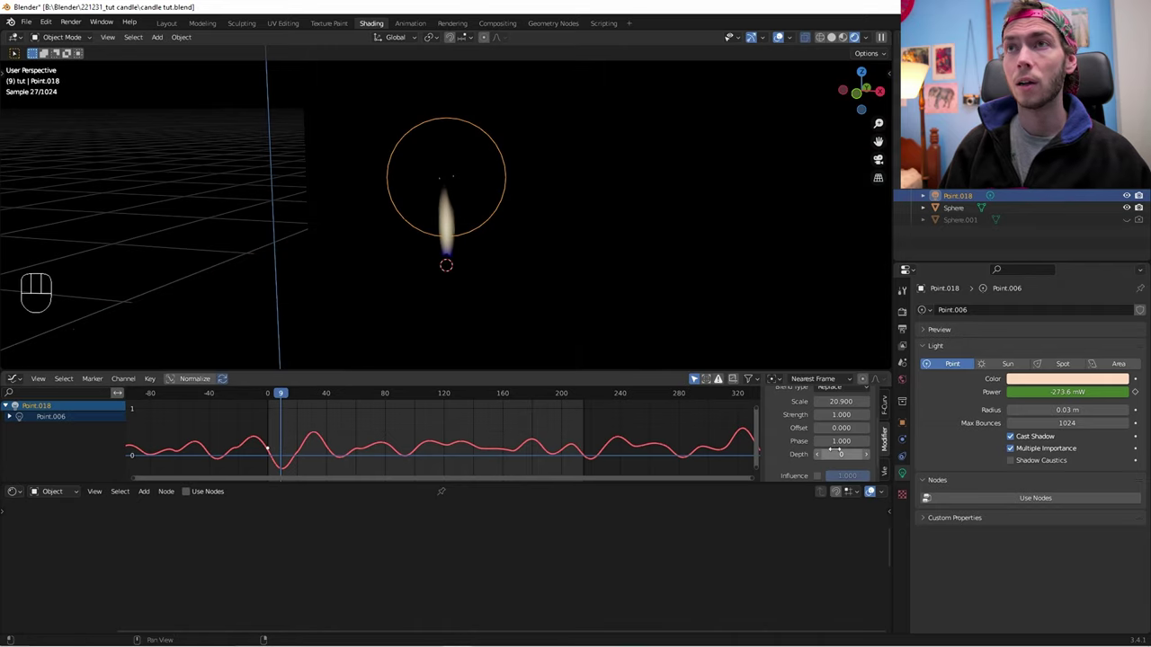
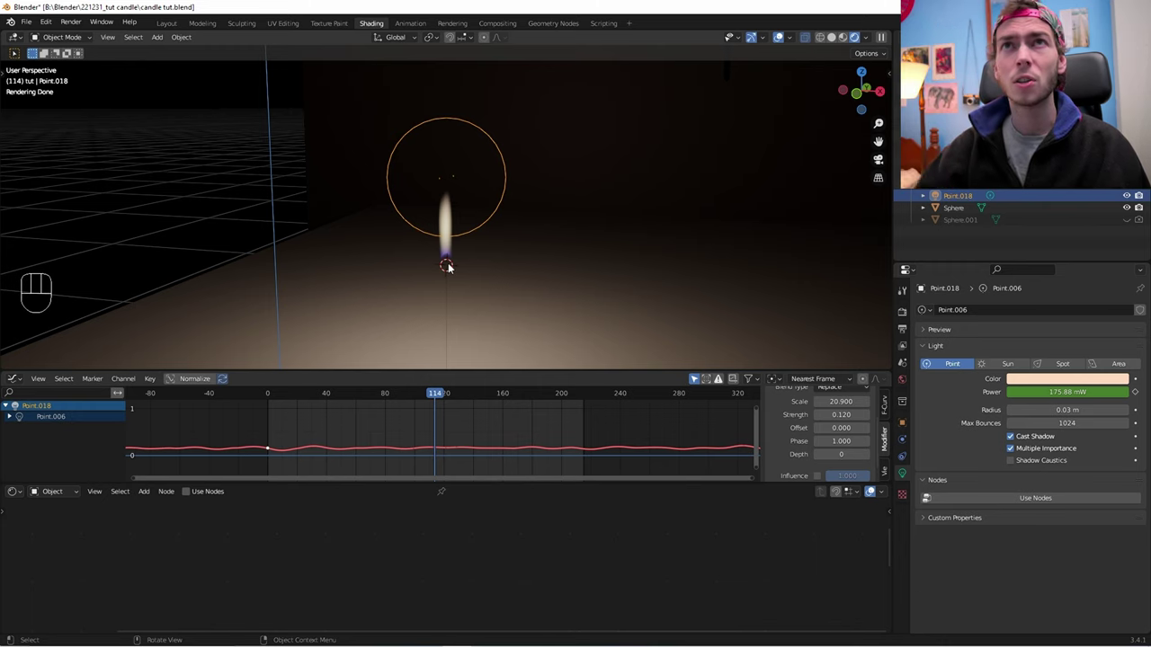
Step: Duplicate the flame Sphere and make its material cndlsshdr.001 single-user
{"action": "left_click", "coordinate": [452, 224]}
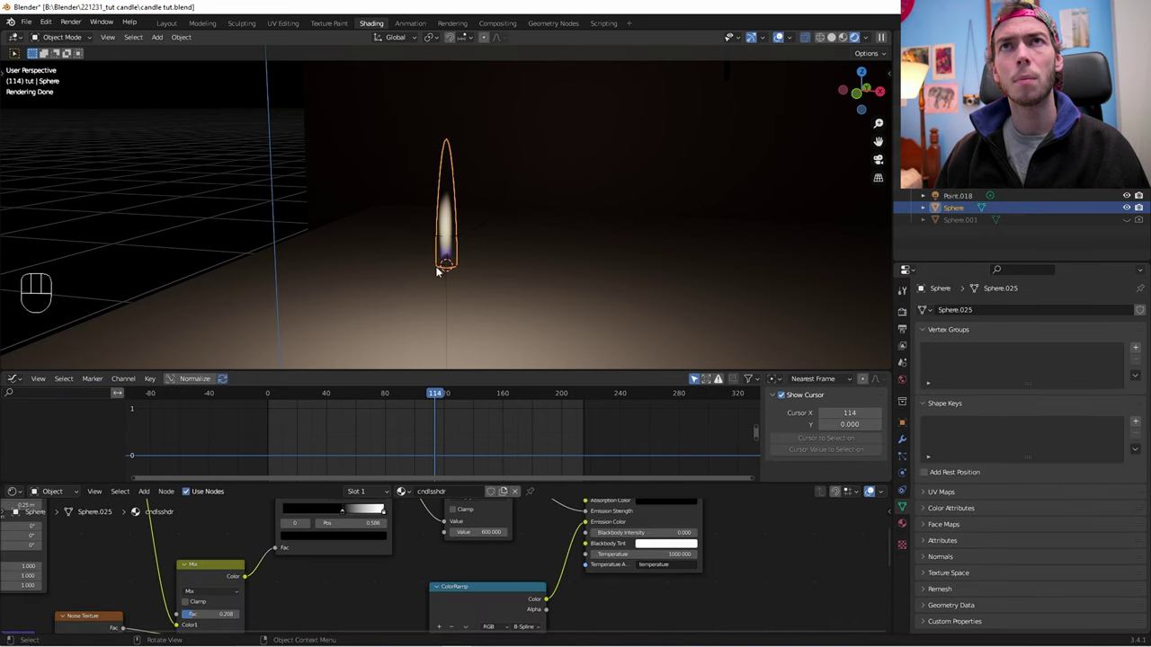
{"action": "middle_click", "coordinate": [450, 275]}
{"action": "key", "text": "shift+d"}
{"action": "middle_click", "coordinate": [438, 270]}
{"action": "left_click", "coordinate": [512, 494]}
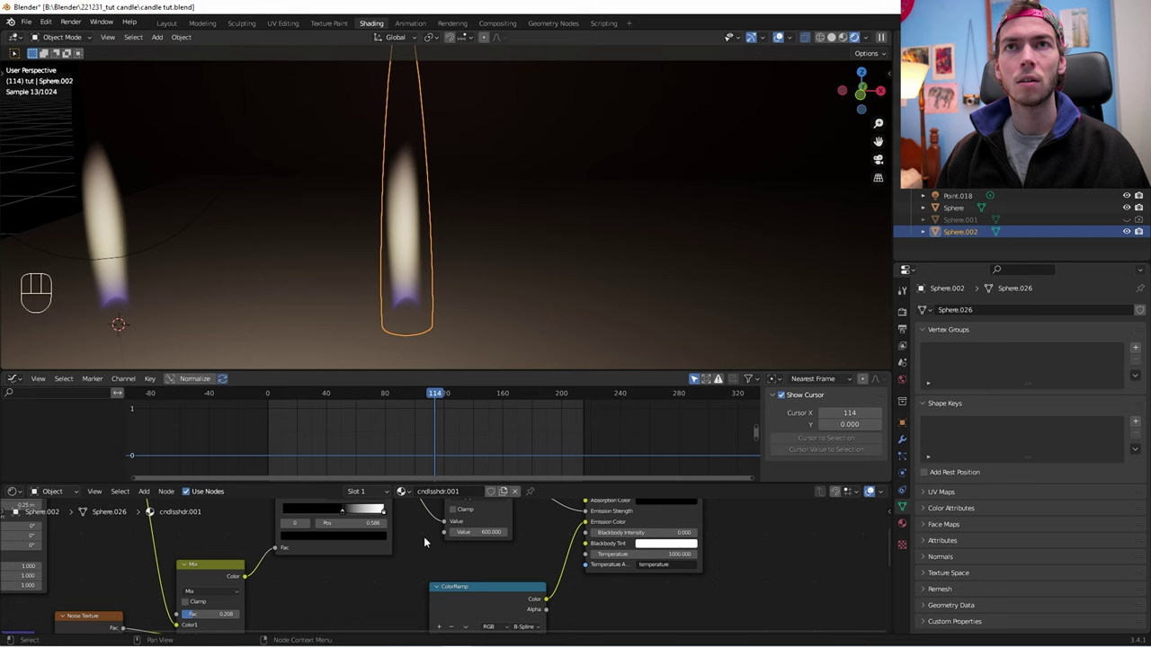